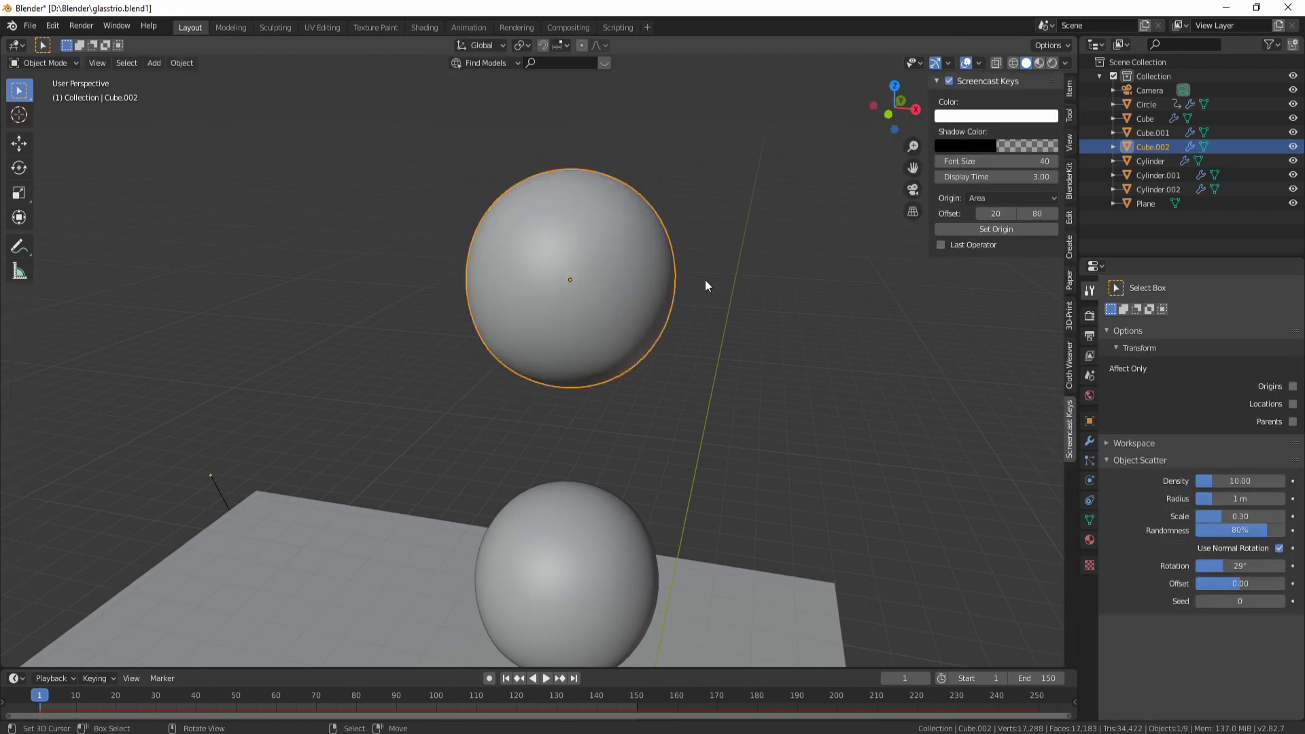
Hide the Screencast Keys sidebar in the main 3D view
key(n)
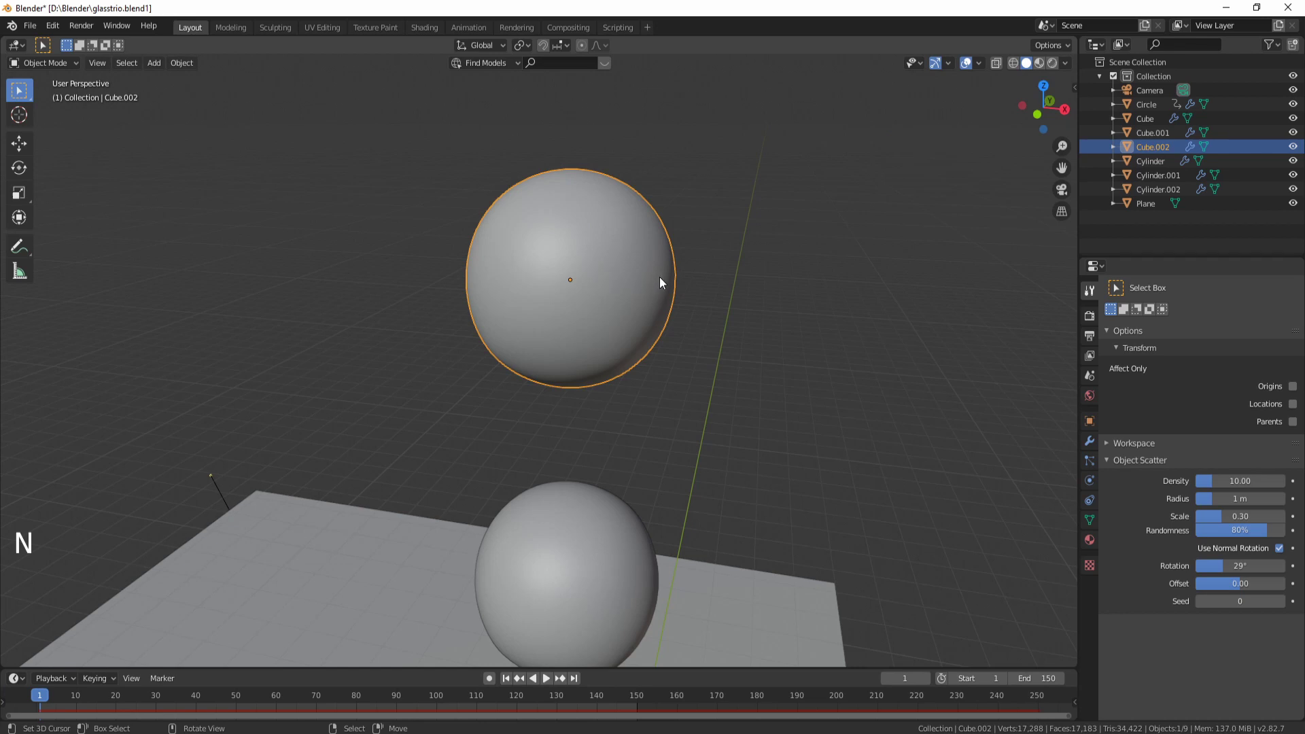
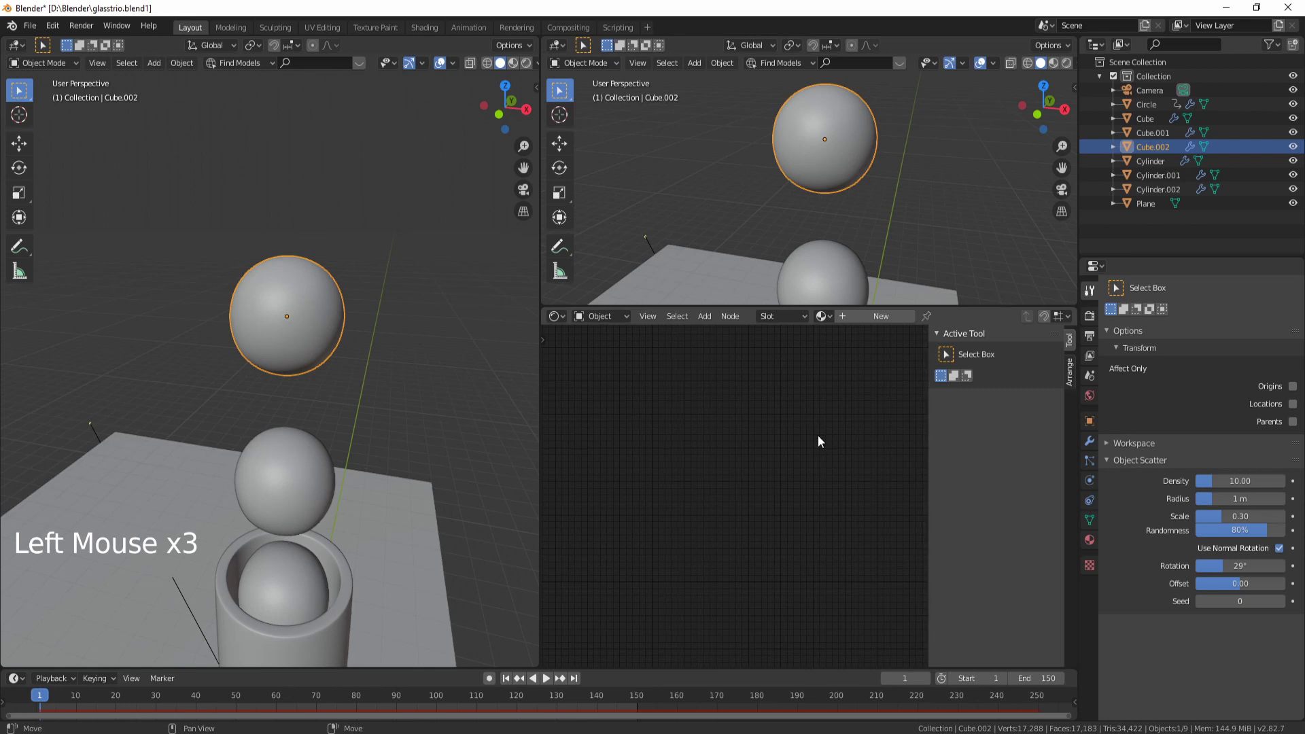
Switch the top-right area to the UV Editor and select a single UV face of Cube.002
key(n)
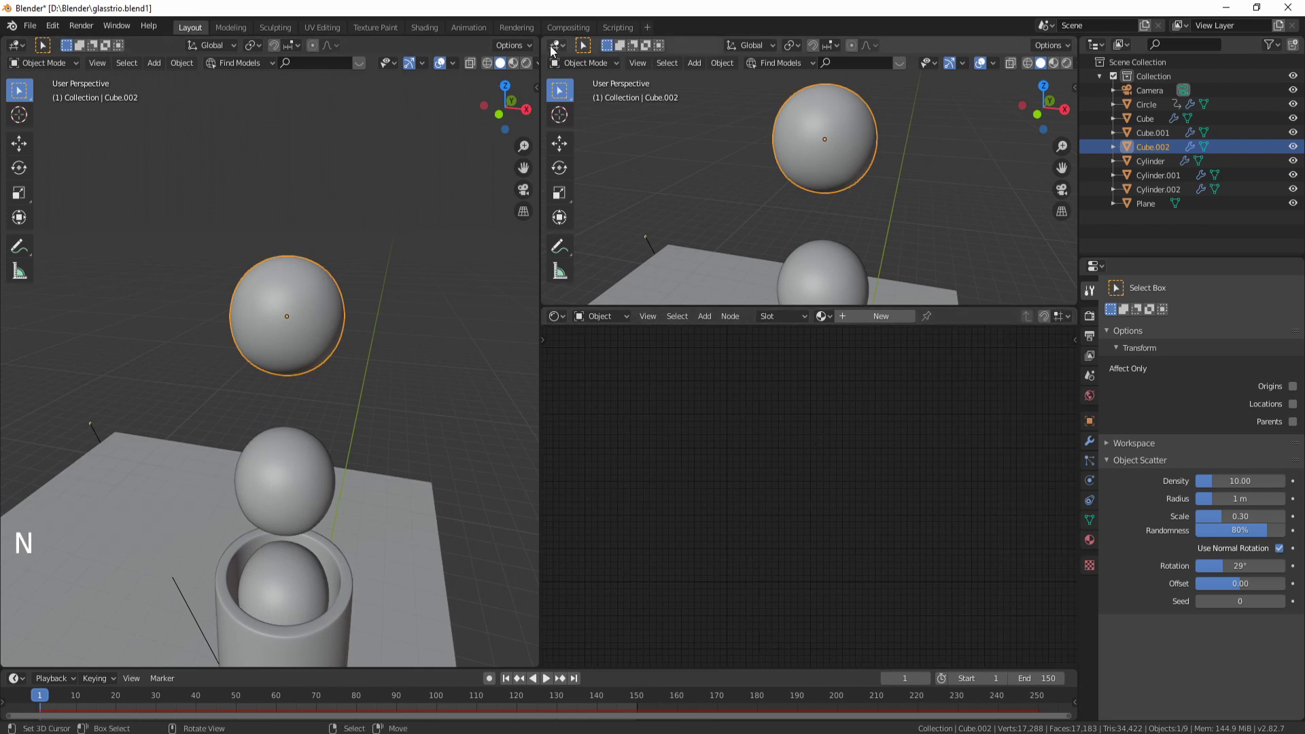
click(561, 47)
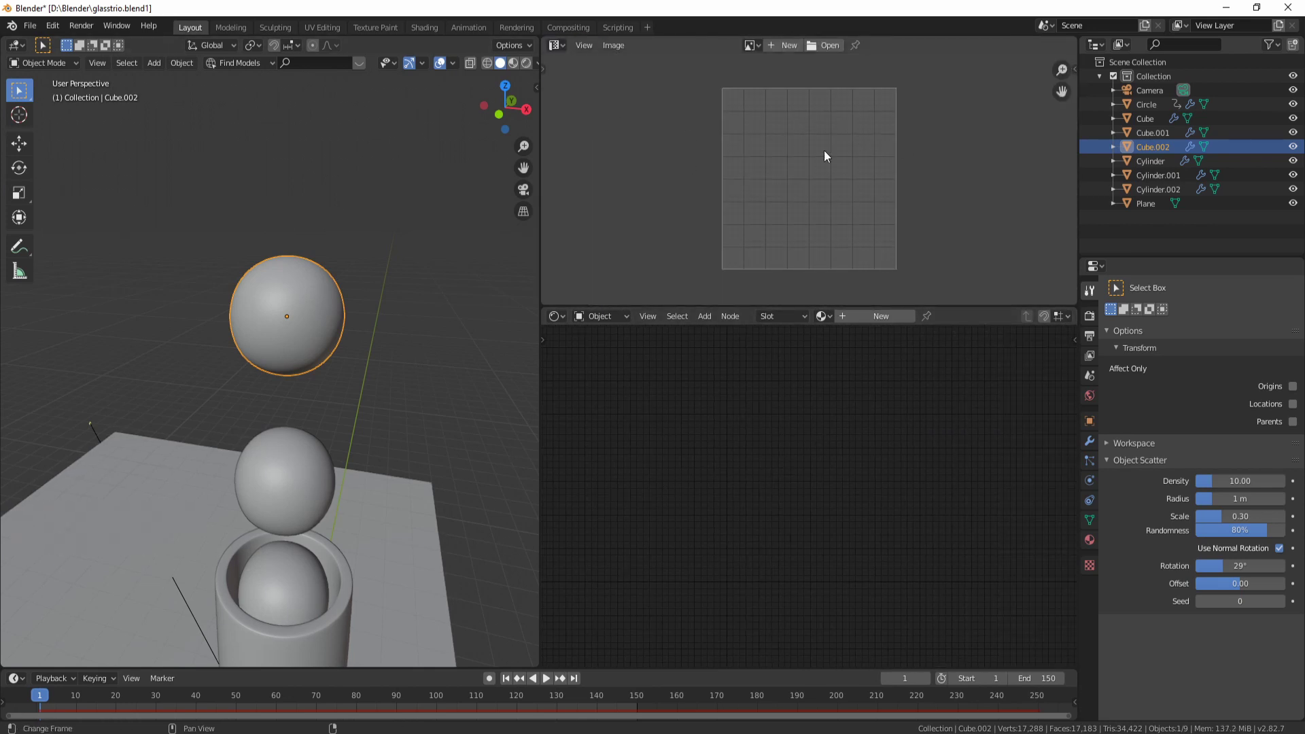
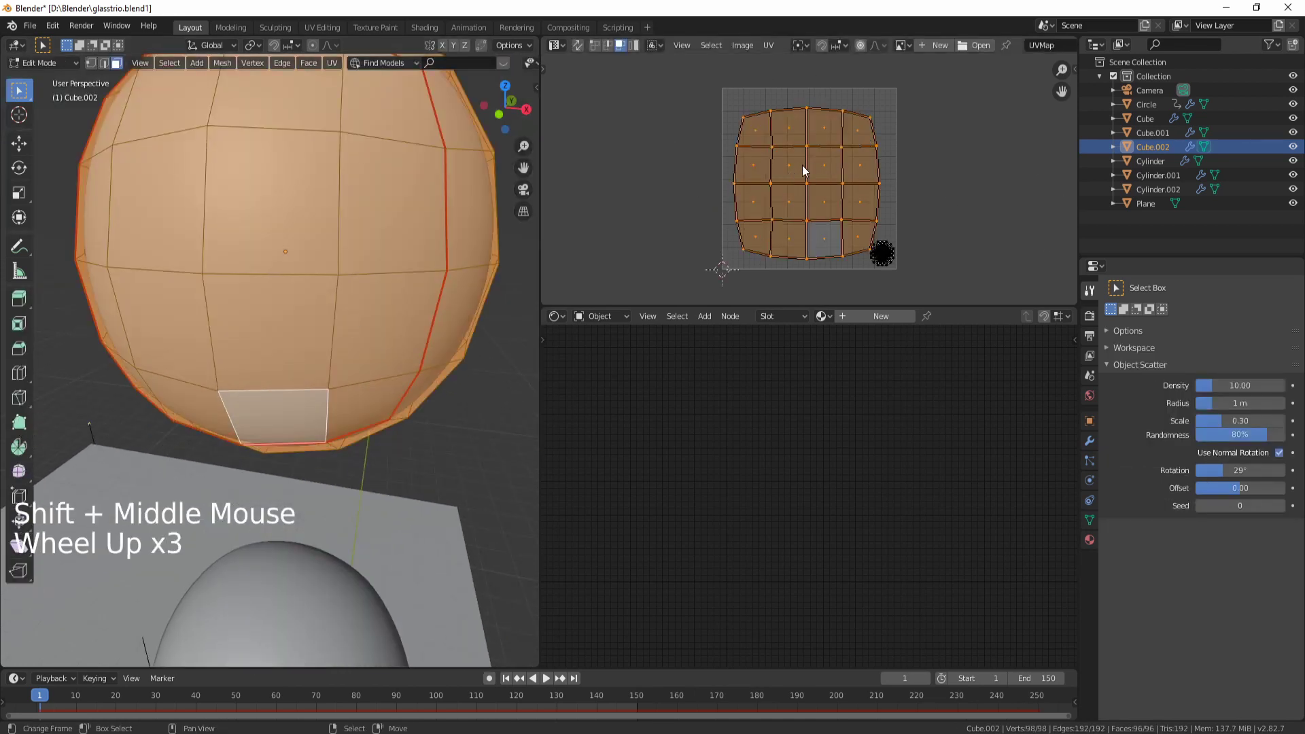
right_click(880, 257)
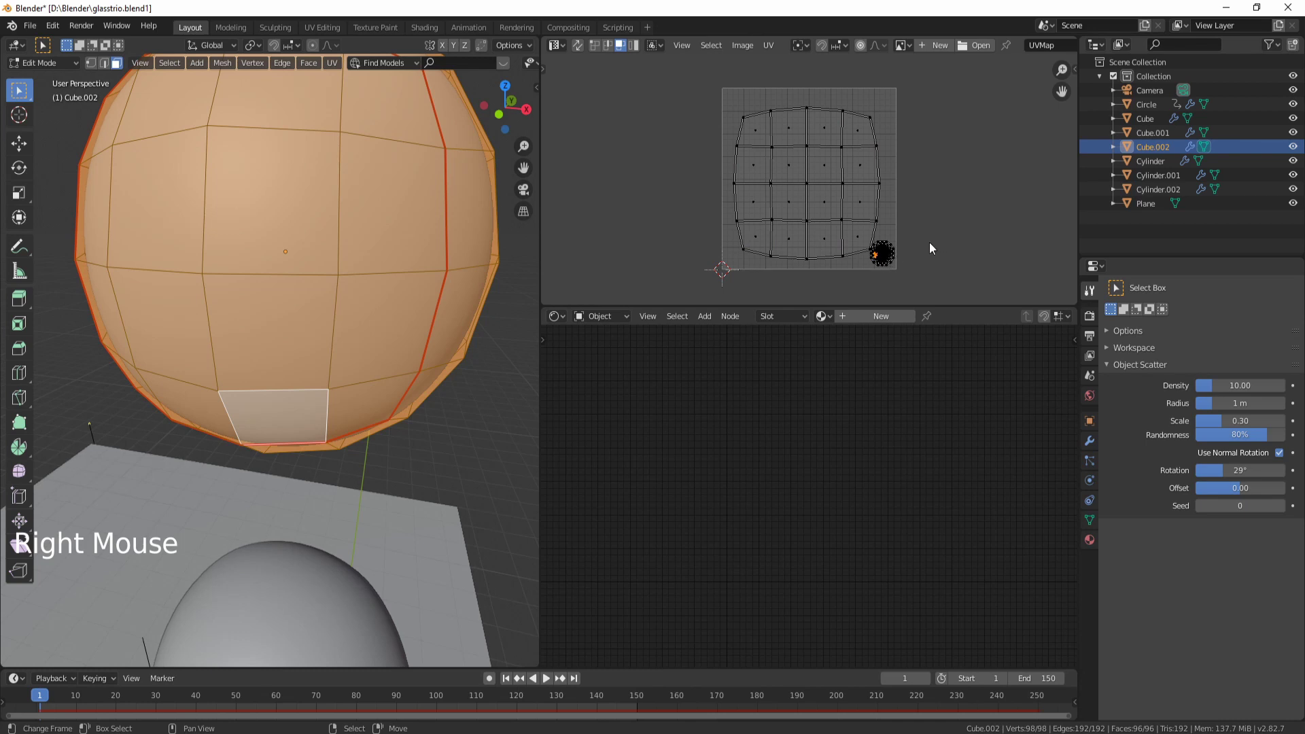
right_click(800, 184)
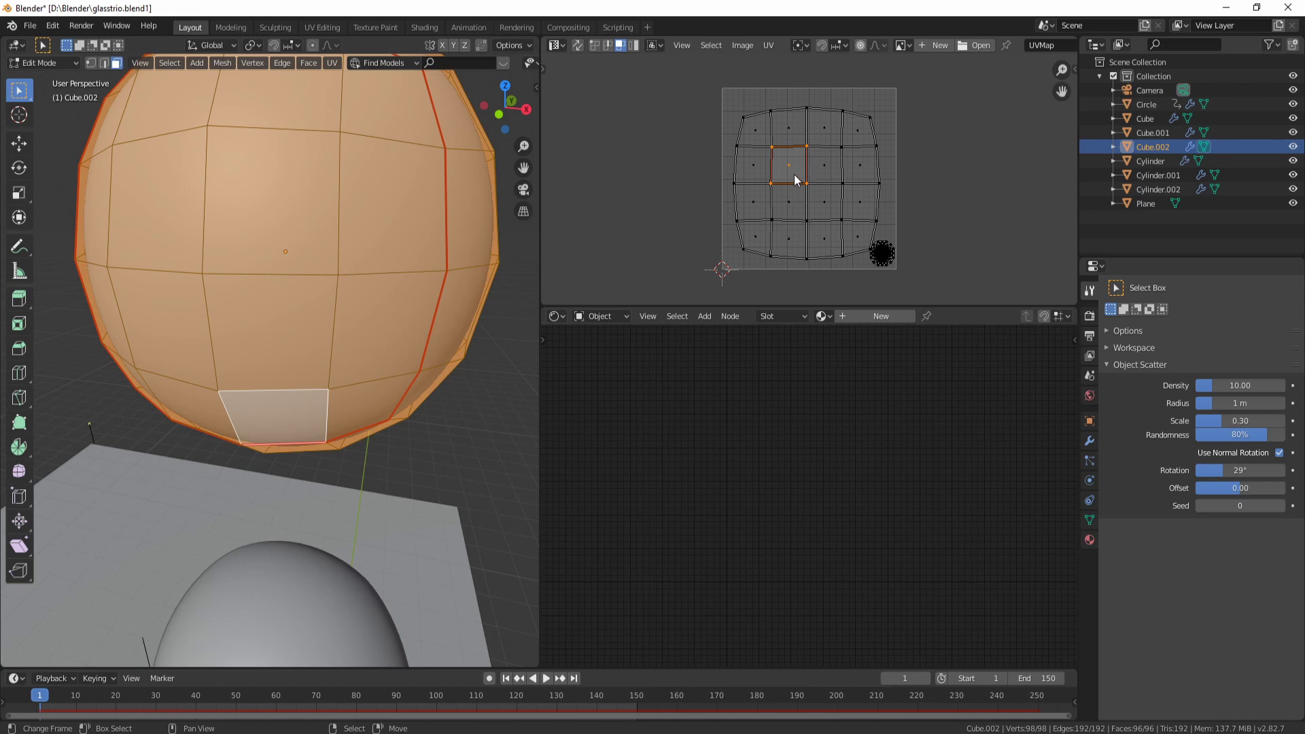
key(Tab)
Create a new material for the ball and rename it face_ball
click(1213, 332)
click(1213, 332)
double_click(1144, 288)
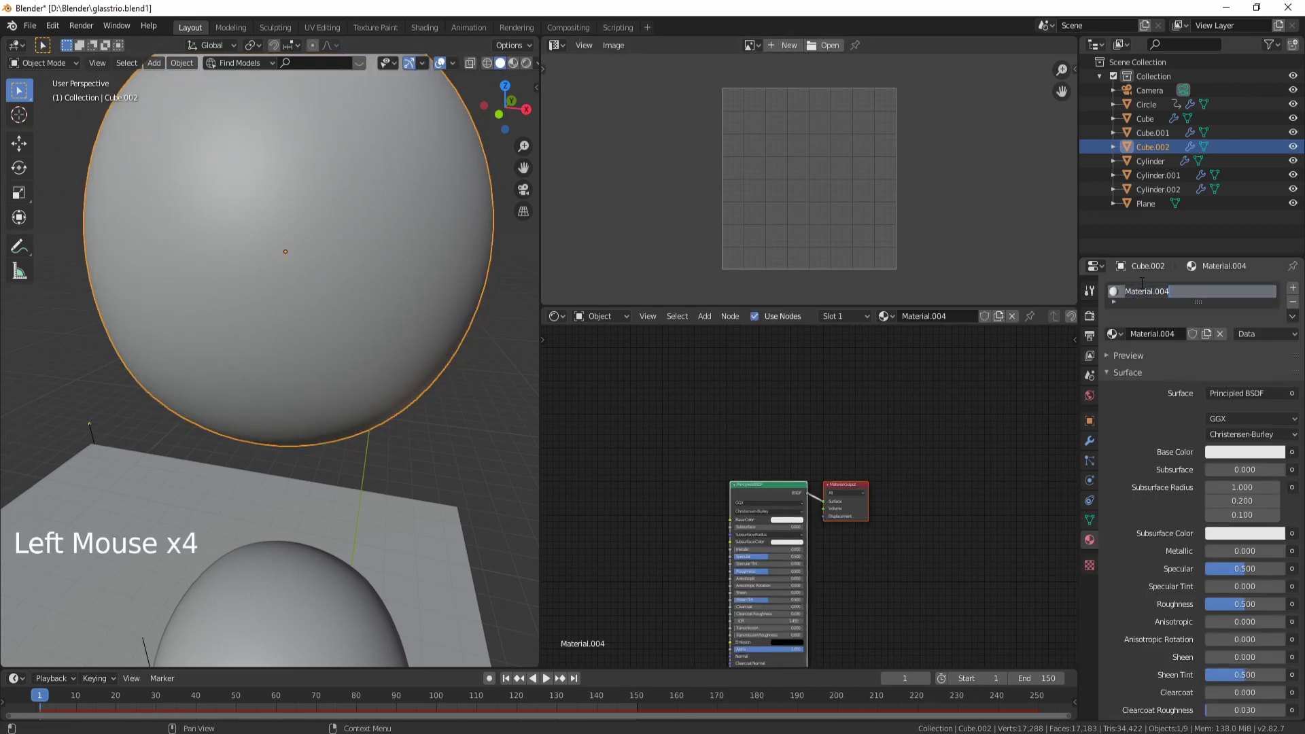
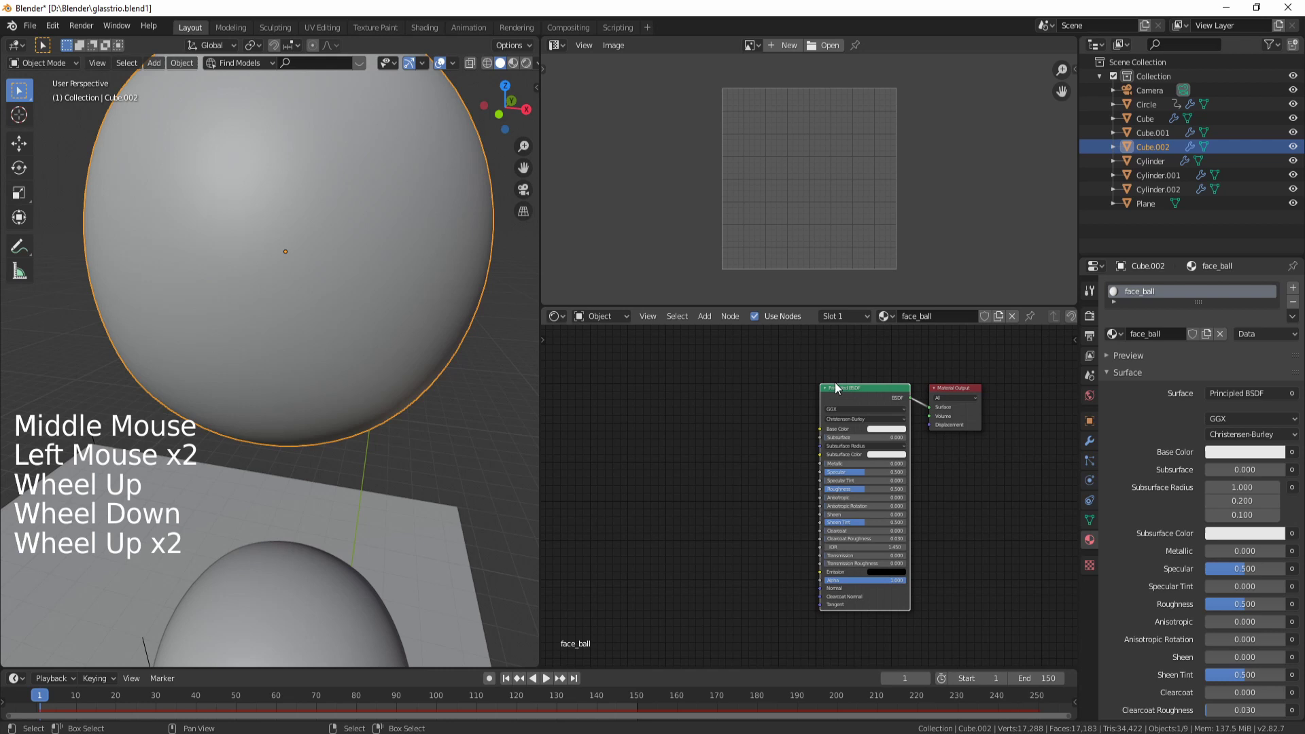
Add a texture coordinate, mapping and image texture chain and load the face PNG into it
key(ctrl+t)
middle_click(686, 481)
scroll(up, 3)
click(781, 437)
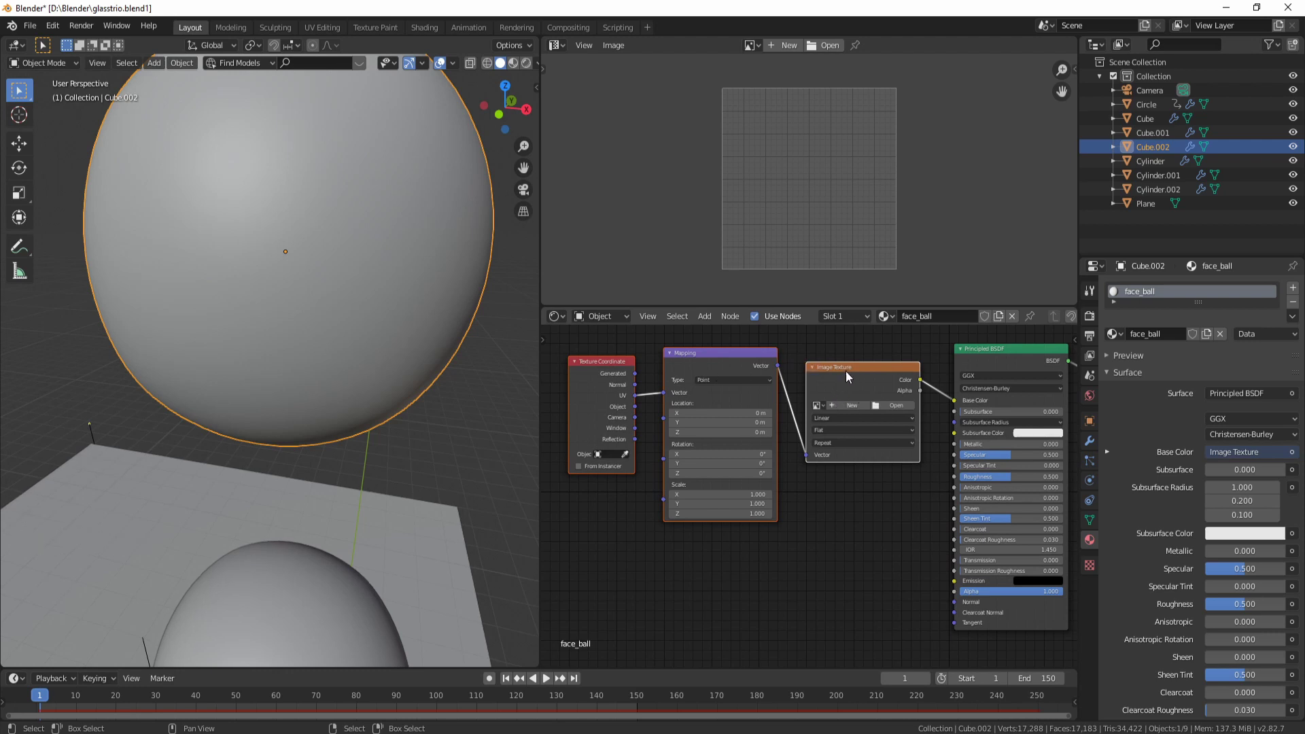
click(897, 408)
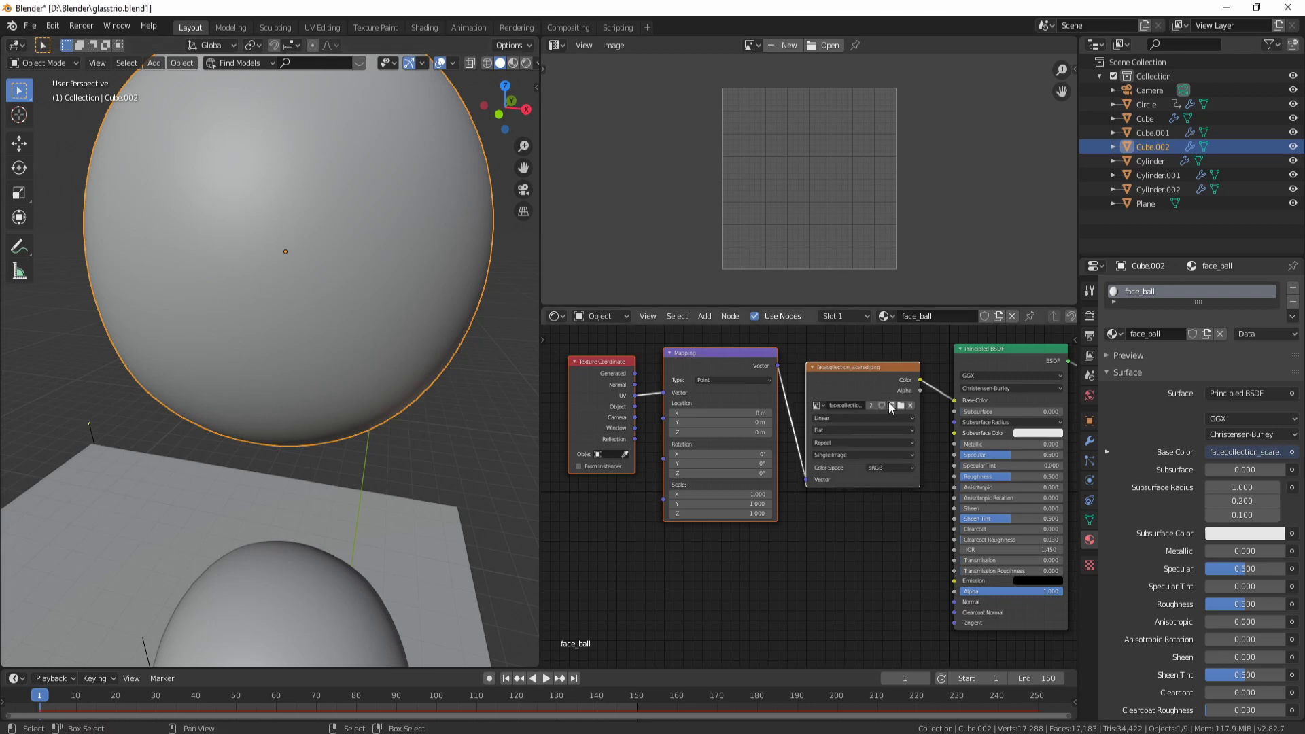
Enter Edit Mode on the ball so the UV Editor shows the face image under the UV grid
click(516, 67)
middle_click(285, 355)
middle_click(286, 353)
key(Tab)
scroll(down, 3)
scroll(up, 3)
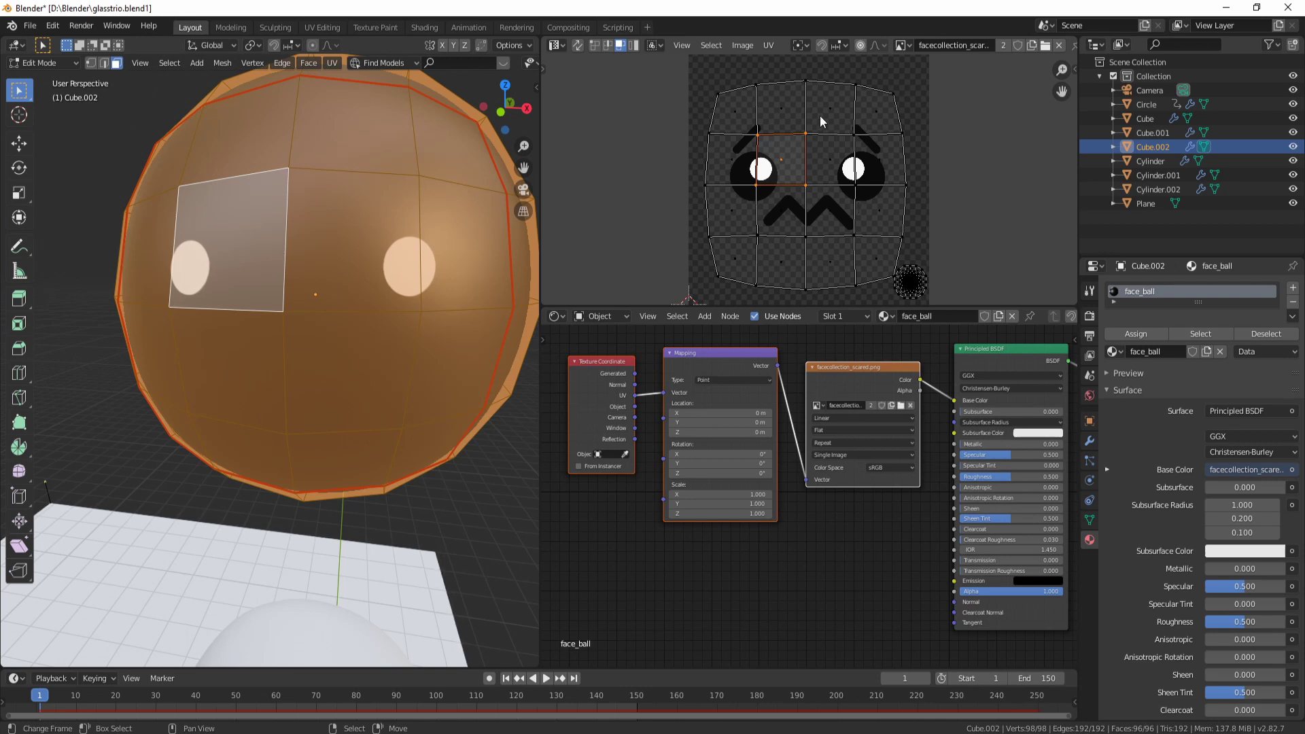
middle_click(911, 505)
scroll(down, 3)
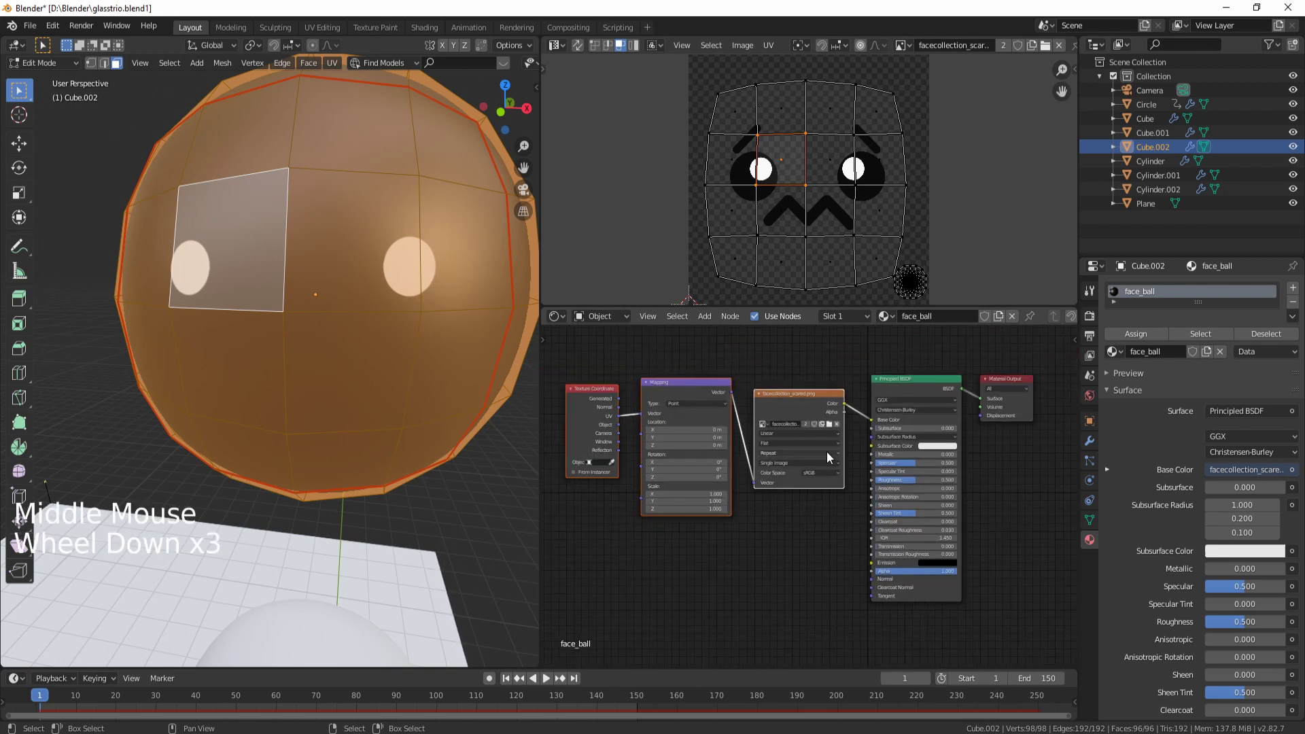
Duplicate the Principled BSDF and drop a Mix Shader onto the link to the material output
key(Tab)
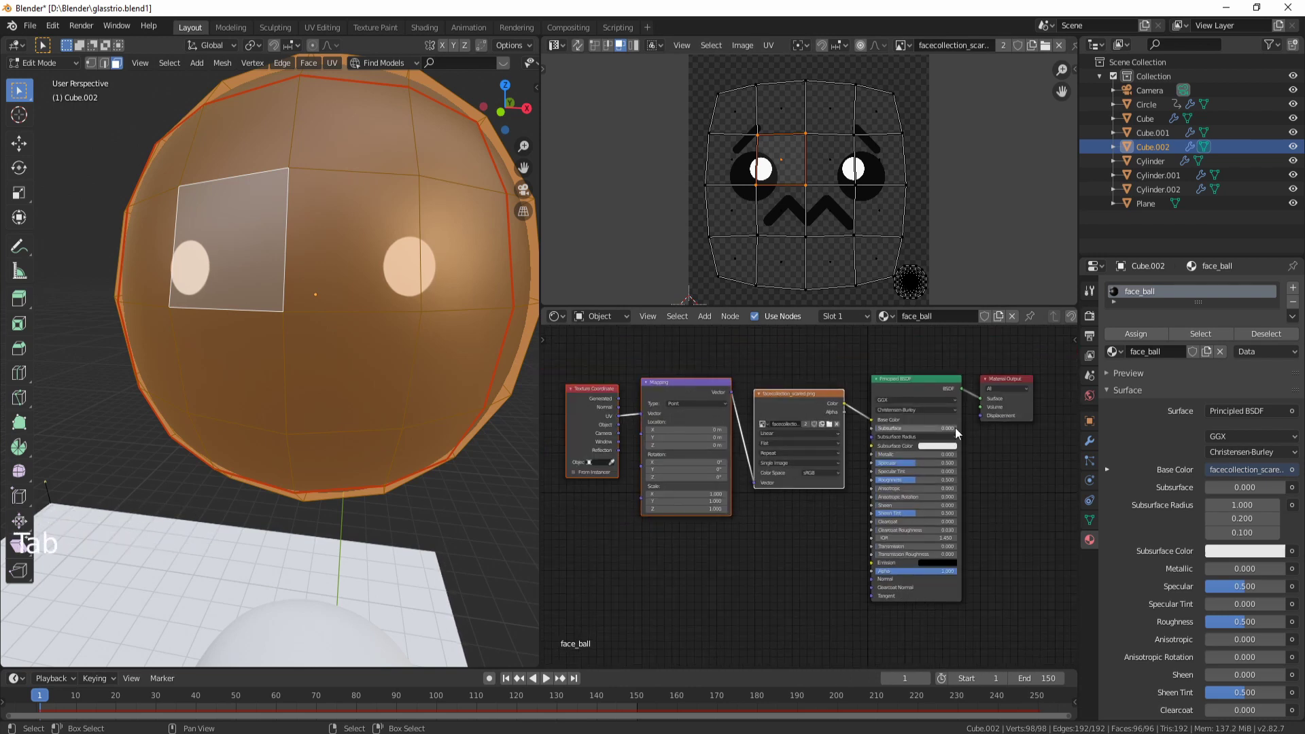
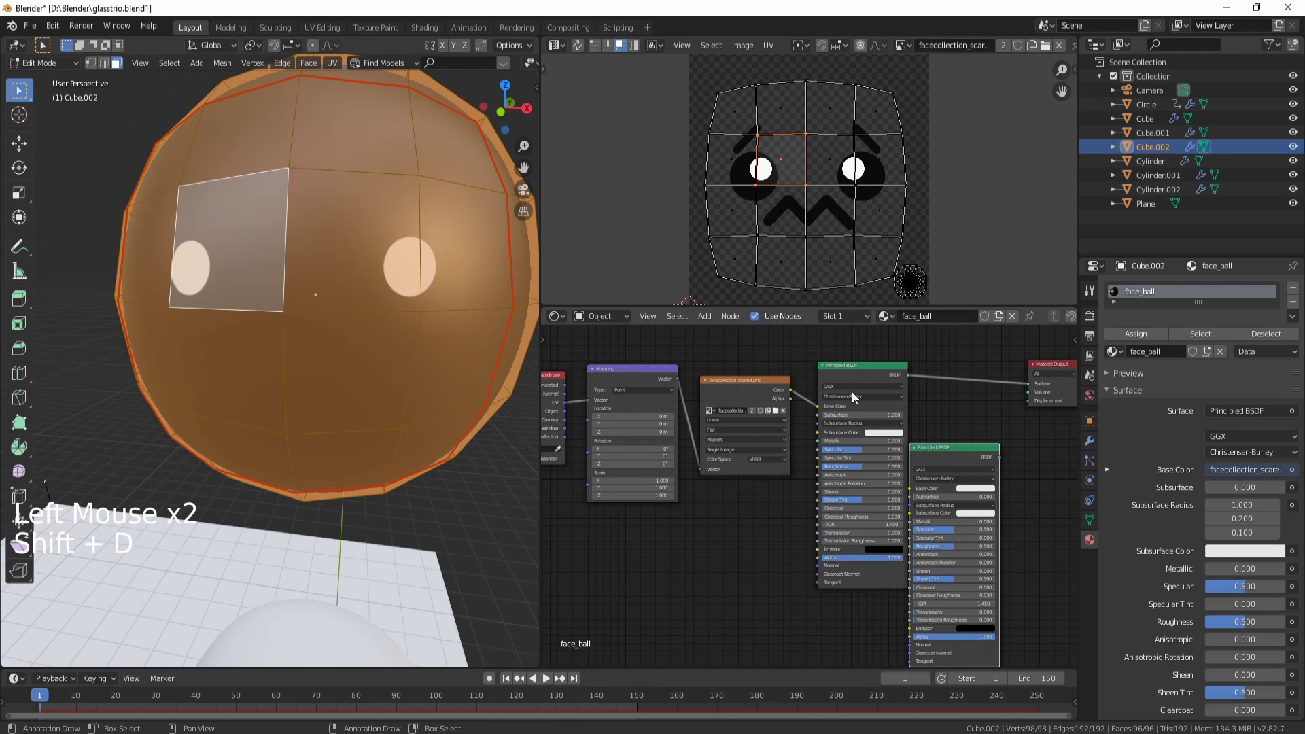
middle_click(948, 427)
key(shift+a)
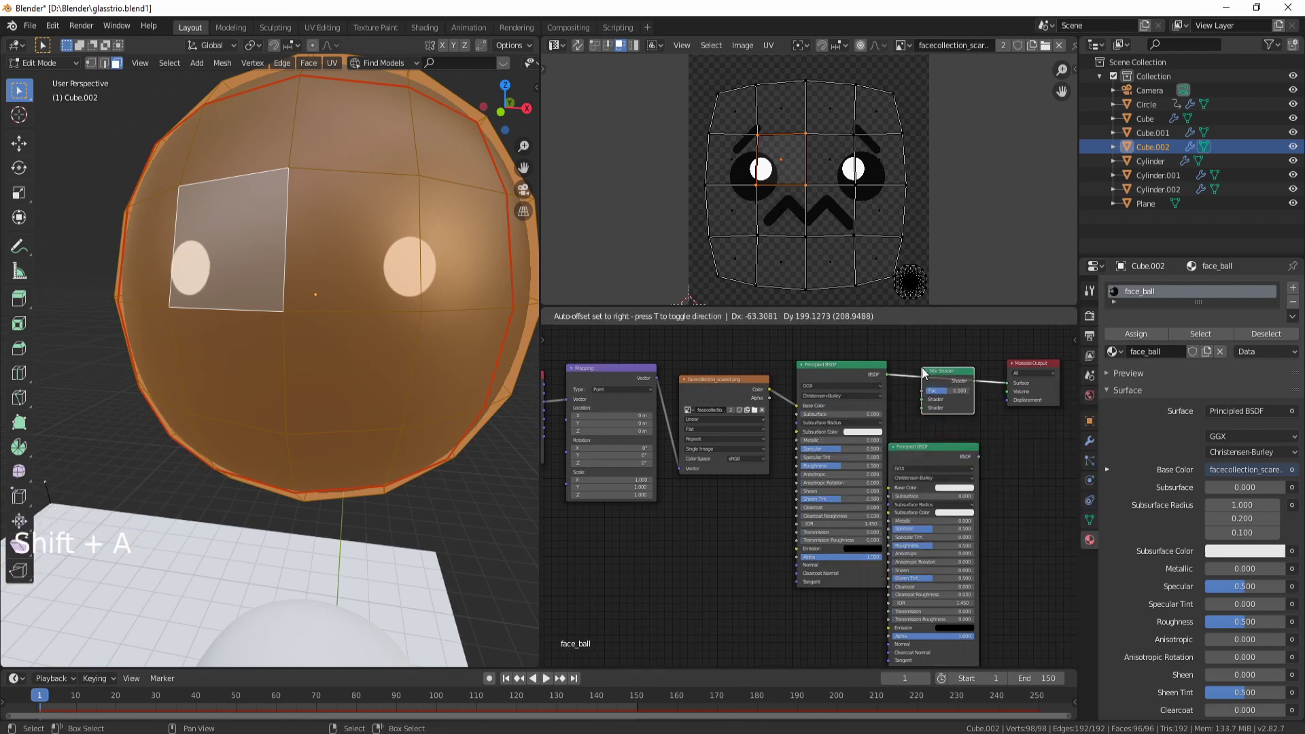
click(981, 455)
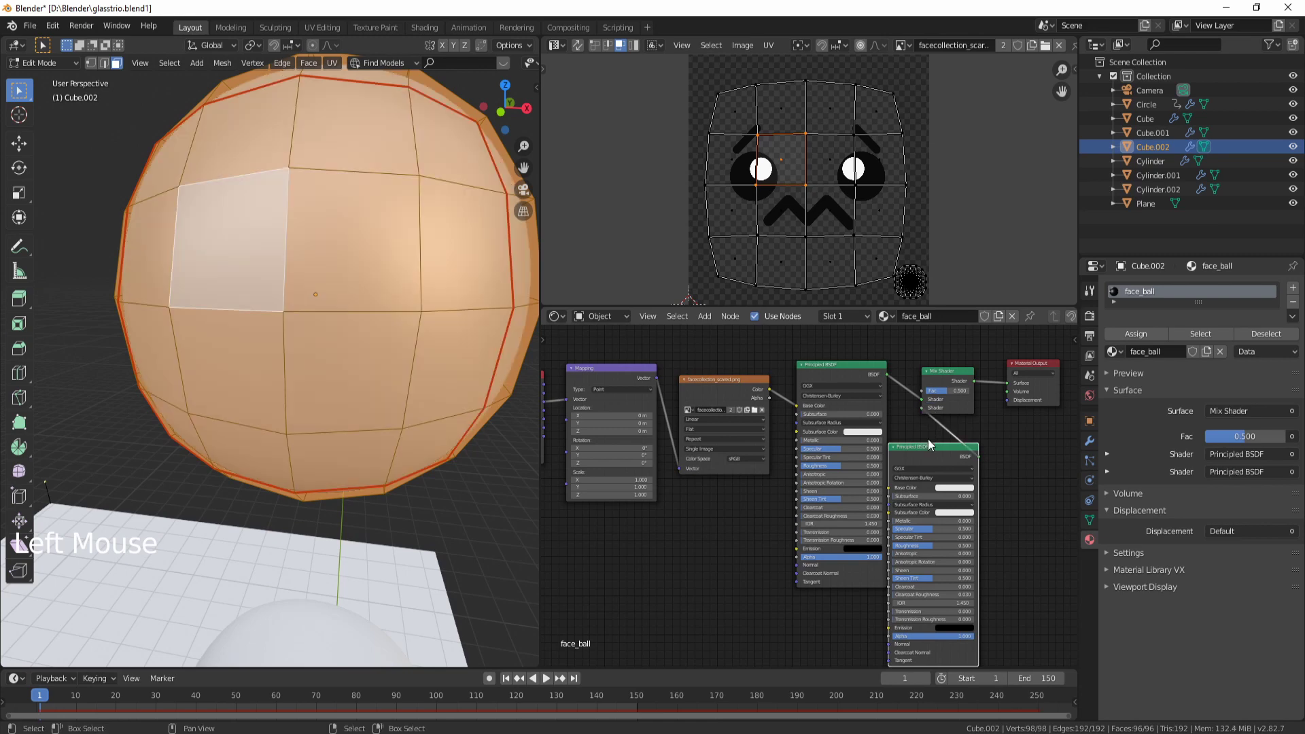
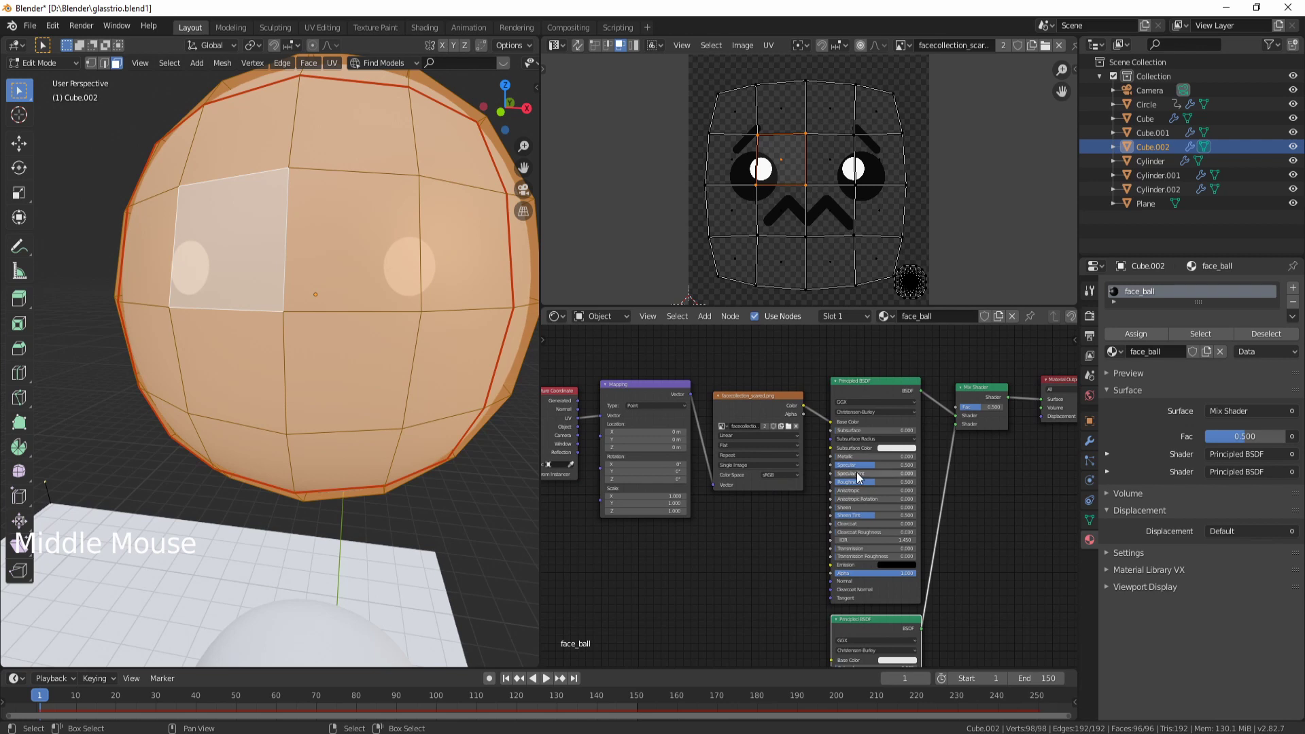
Connect the image texture's Alpha output into the first Principled BSDF
middle_click(802, 495)
click(757, 372)
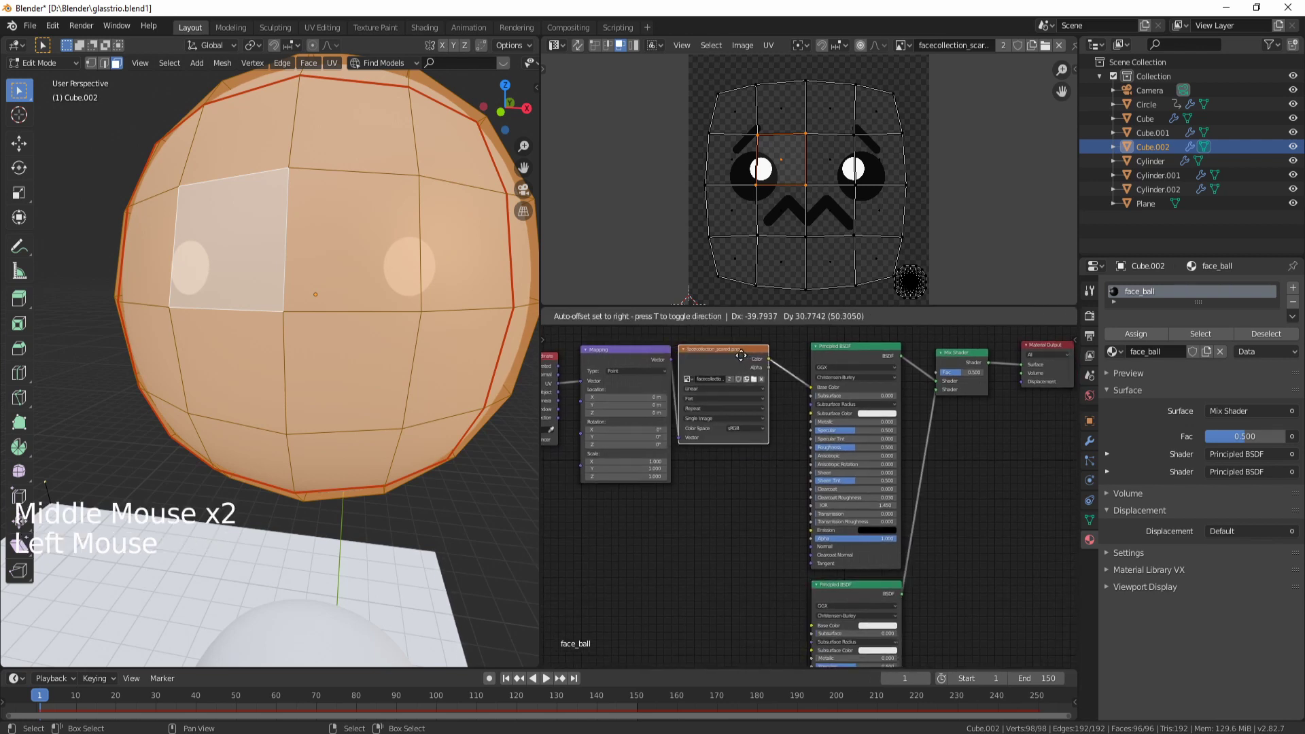
click(773, 369)
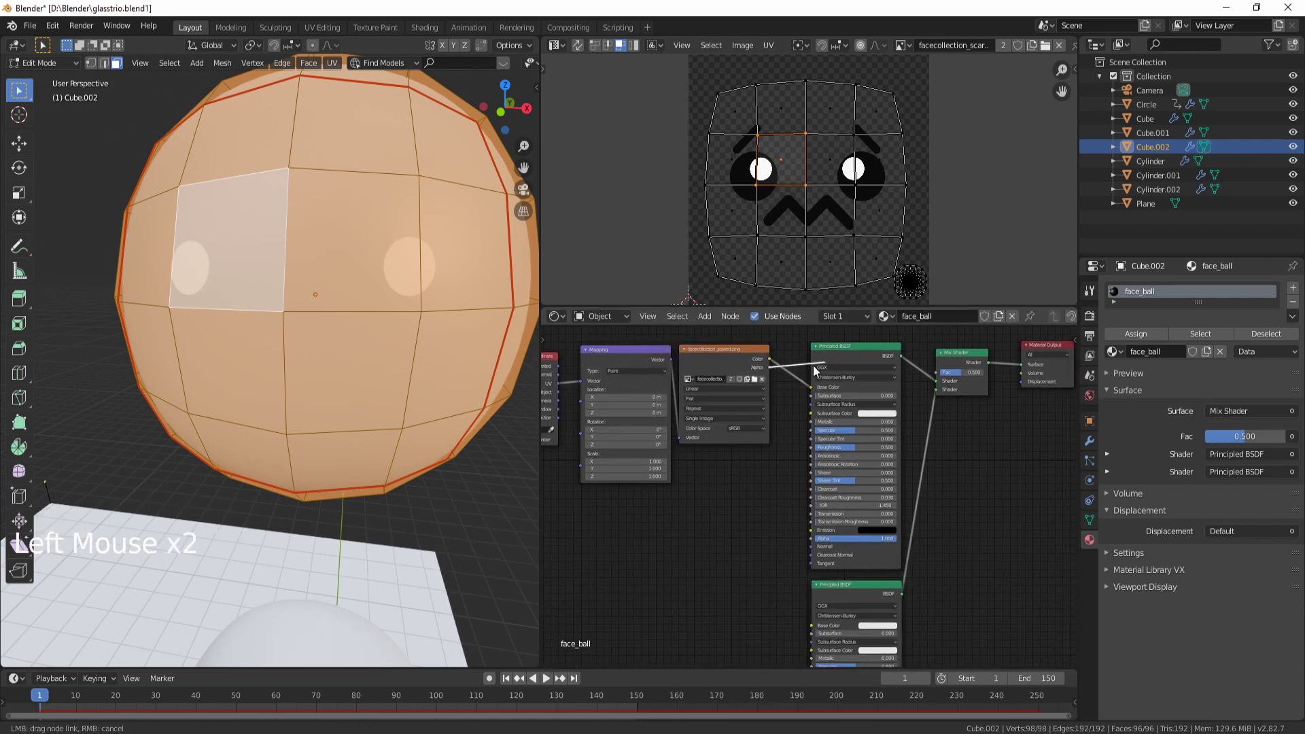
click(775, 387)
click(771, 374)
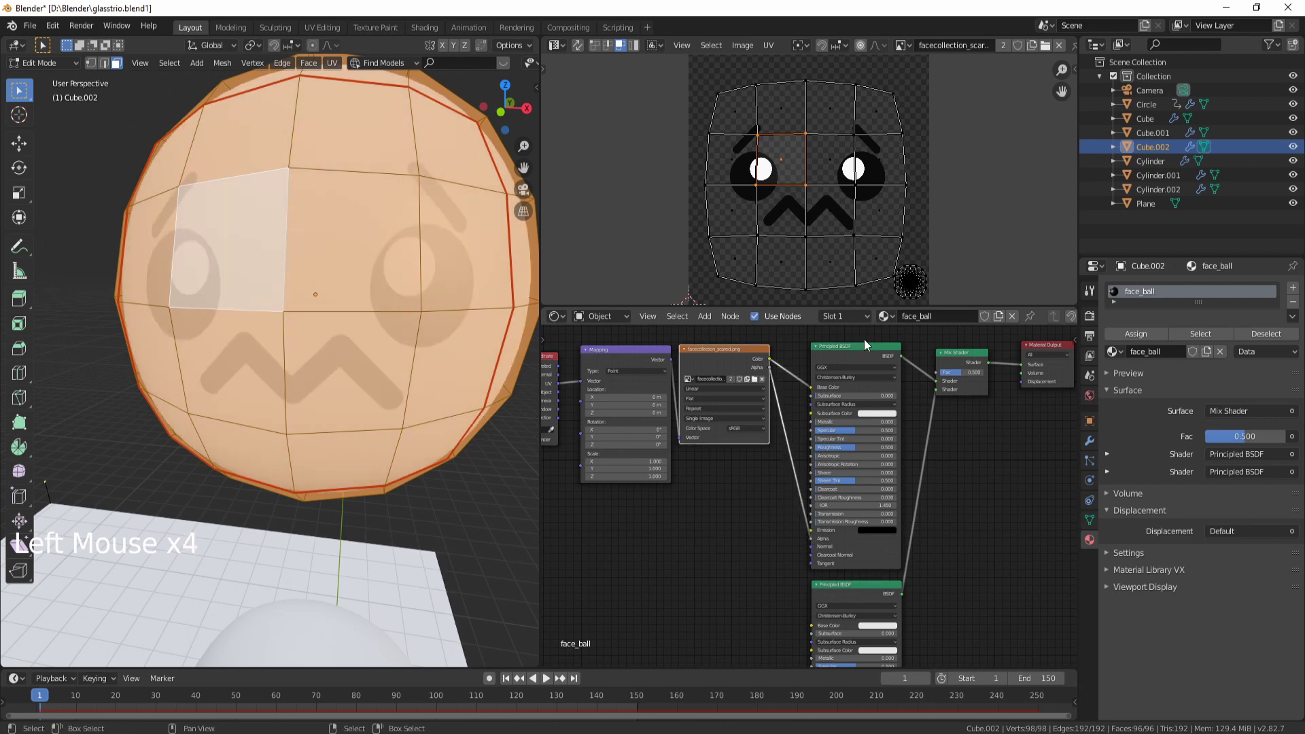
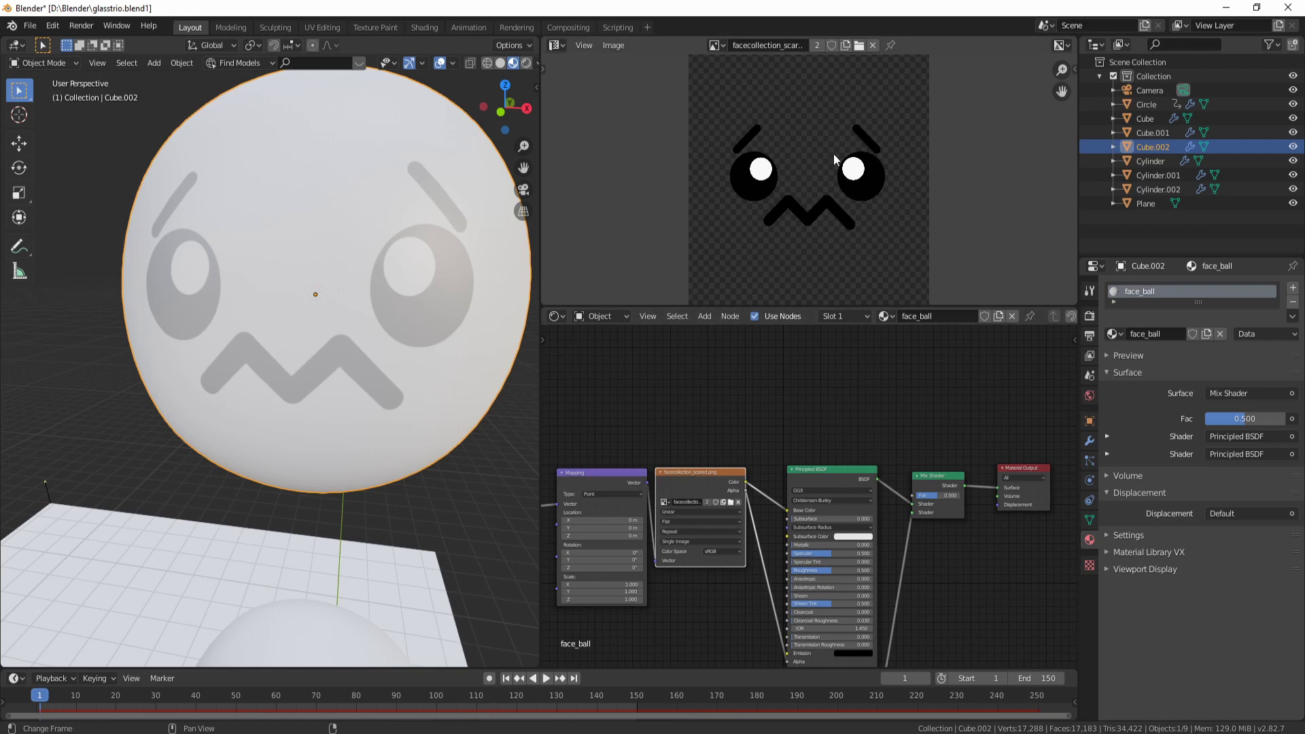
Search the add-node menu for an Invert node to drive the Mix Shader factor
middle_click(813, 541)
middle_click(844, 443)
key(shift+a)
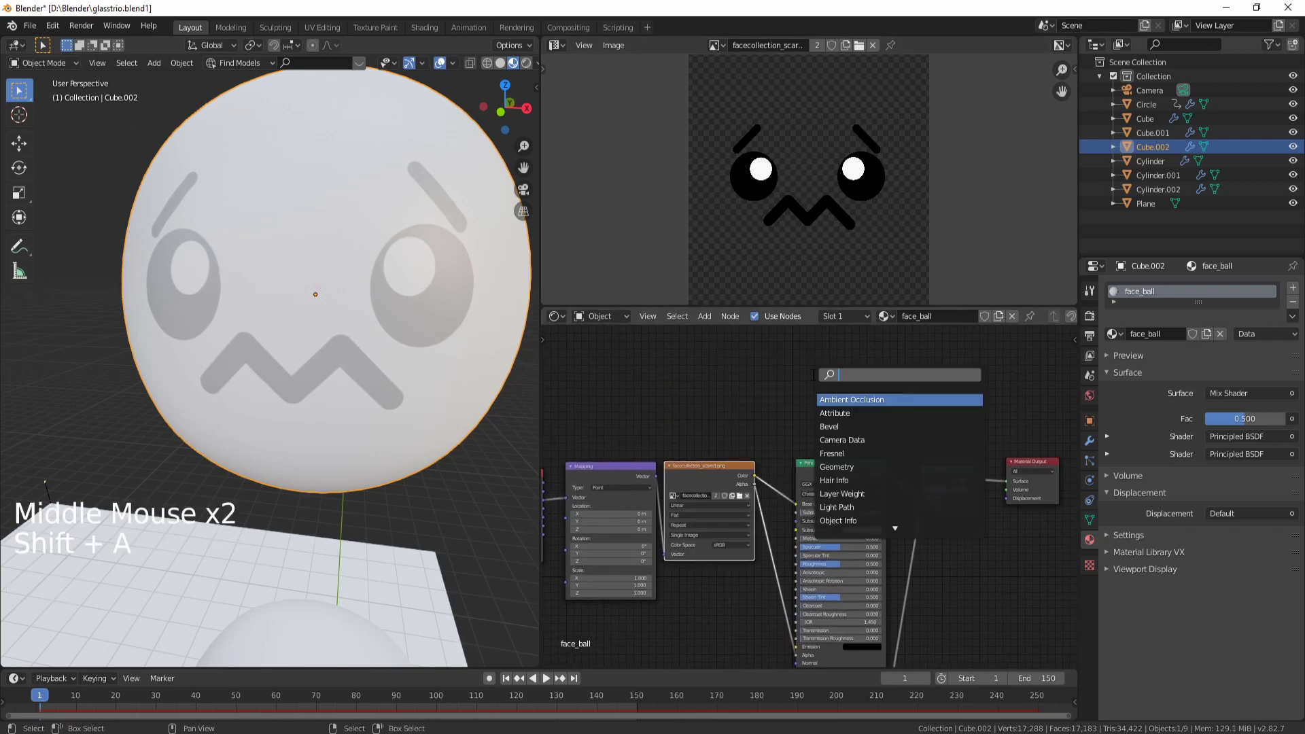
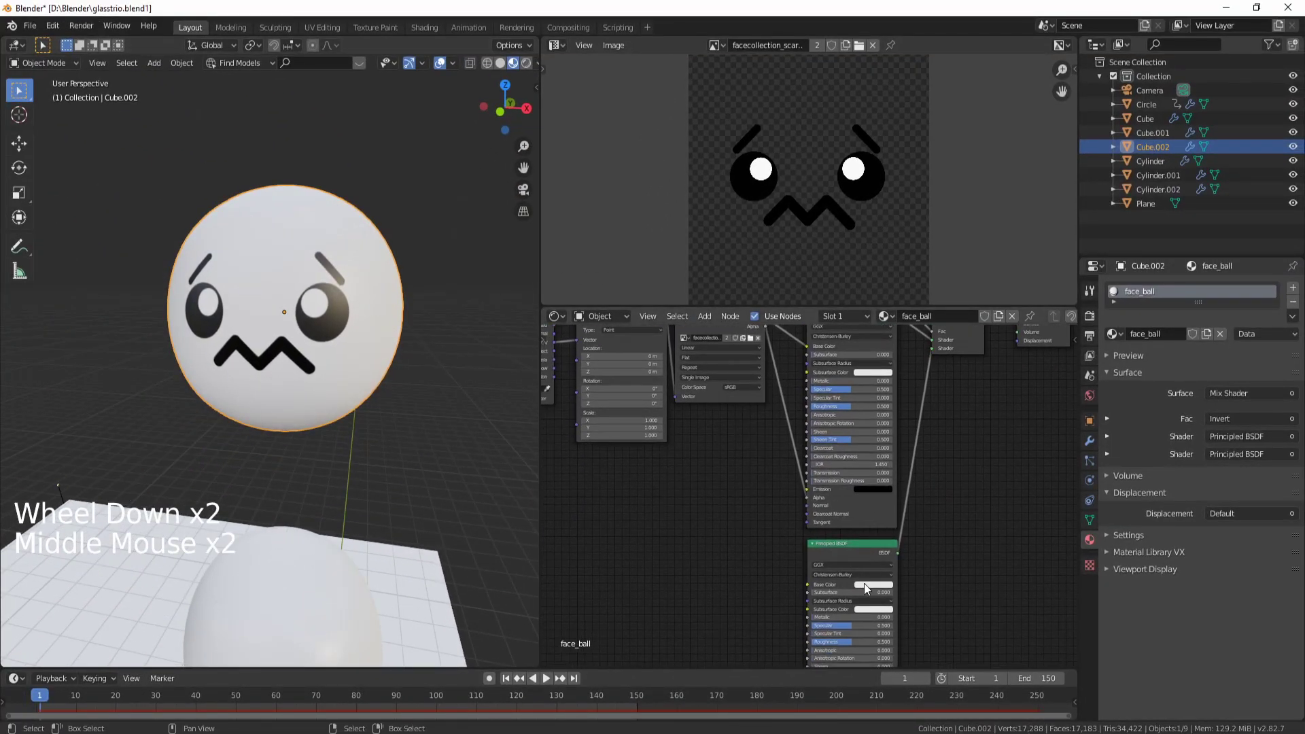
Set the second Principled BSDF base colour to red and save the file
click(868, 586)
click(863, 590)
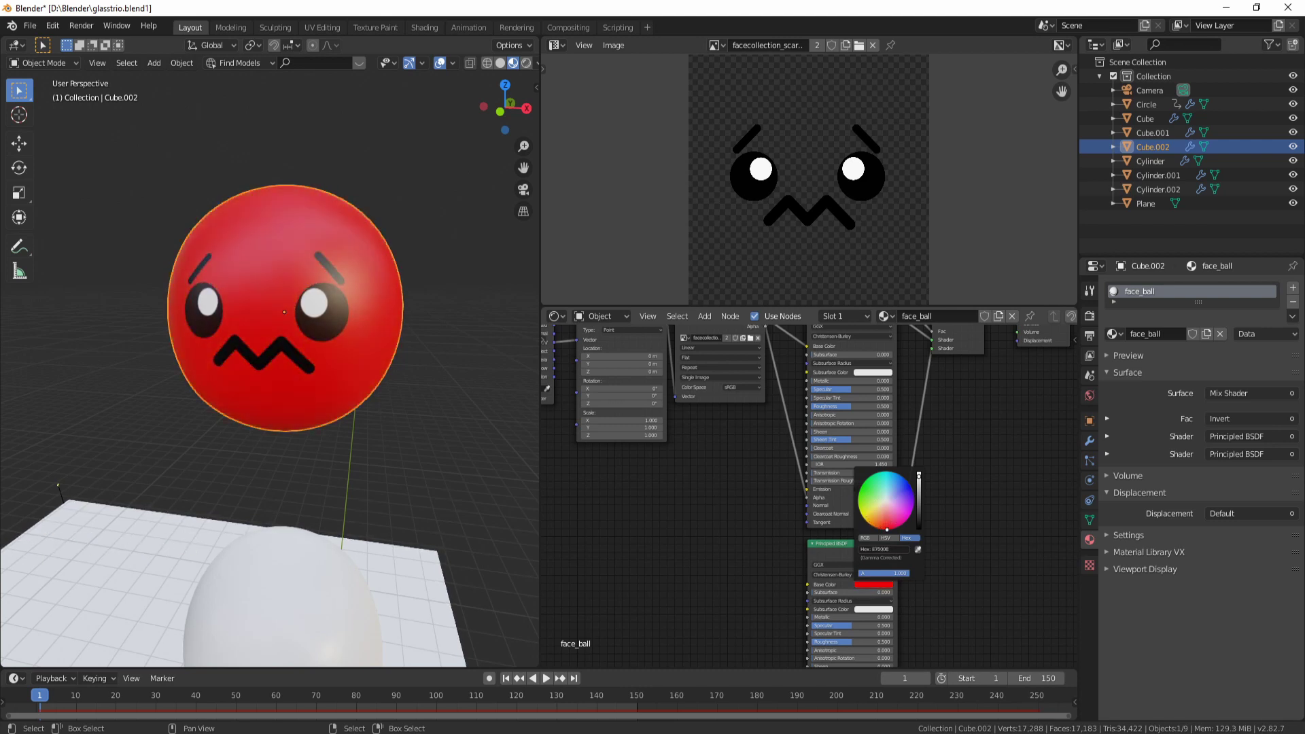
middle_click(678, 462)
scroll(down, 3)
key(ctrl+s)
Orbit the scene and select the Cube.001 ball, which has no material
middle_click(336, 490)
right_click(331, 357)
middle_click(304, 441)
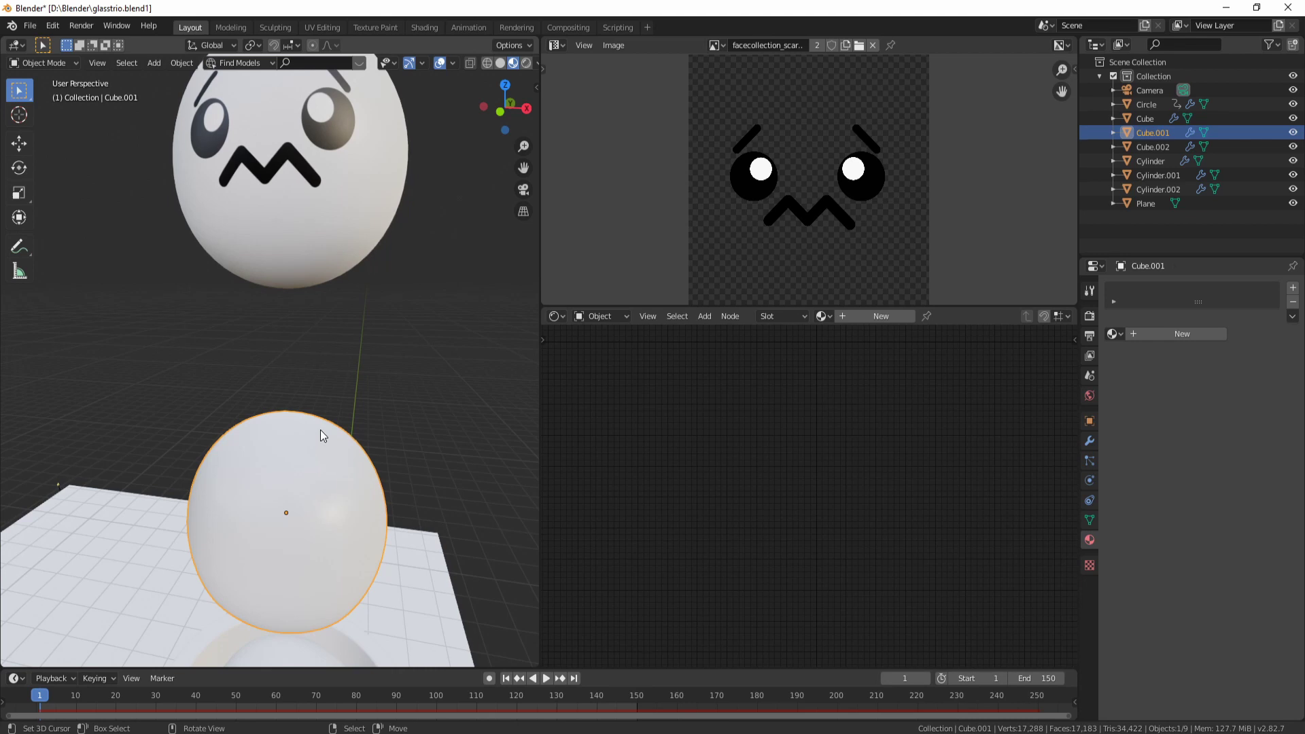
Briefly enter and leave Edit Mode on the plain Cube.001 ball
right_click(298, 434)
key(Tab)
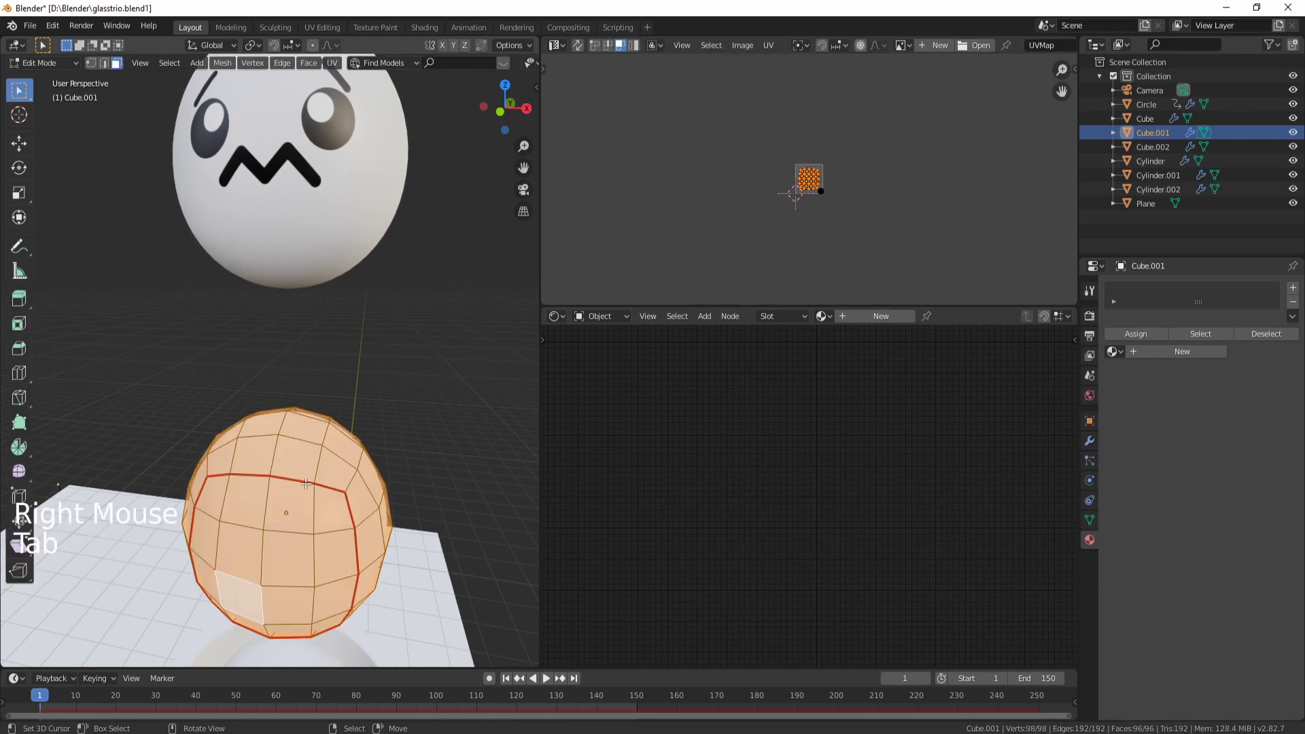
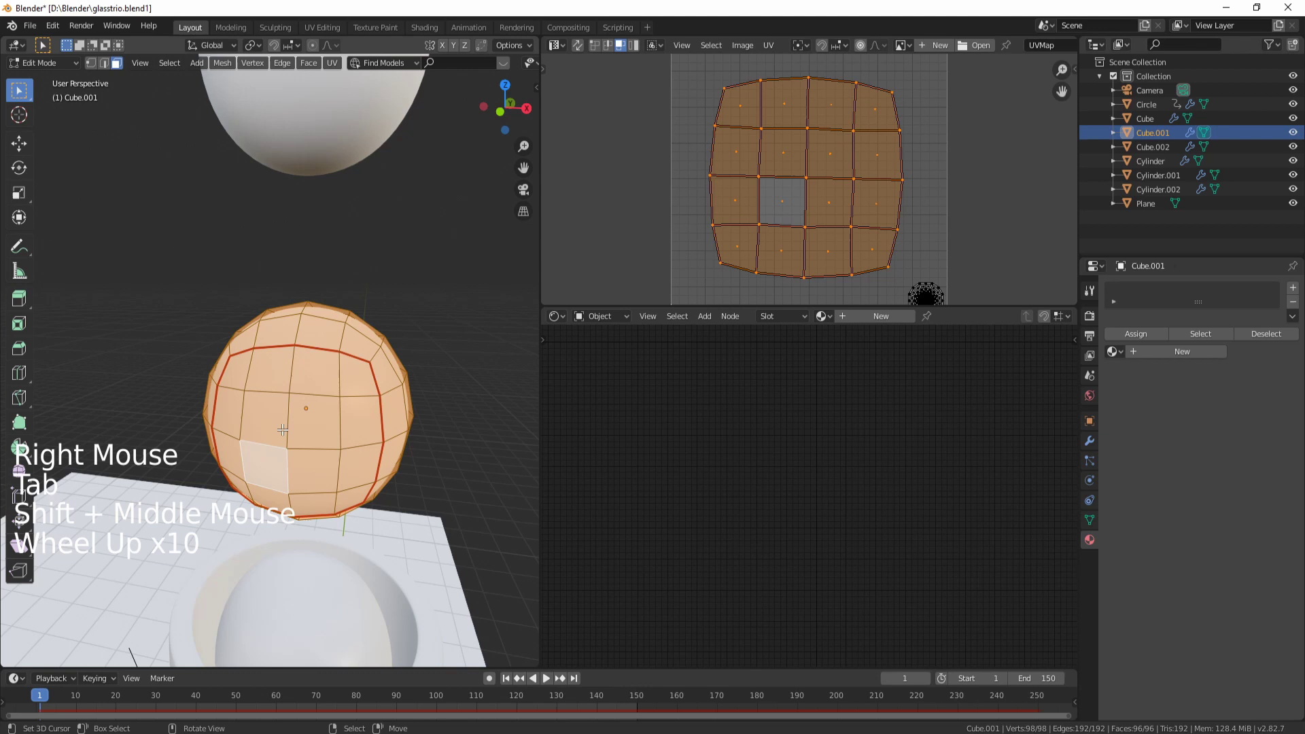
scroll(down, 3)
key(Tab)
Select Cube.002 so its face_ball node network shows in the Shader Editor
middle_click(371, 303)
scroll(up, 3)
right_click(347, 275)
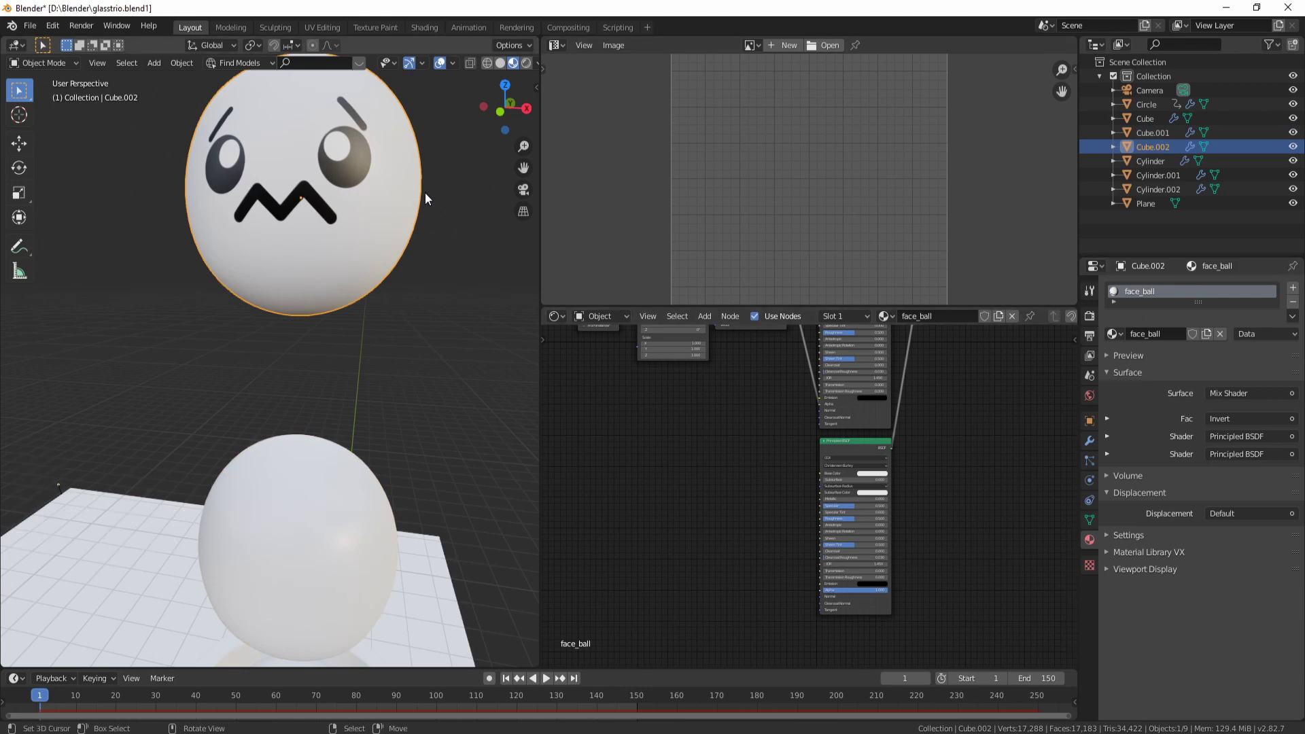
Copy the face_ball material and select the plain Cube.001 ball
click(1301, 324)
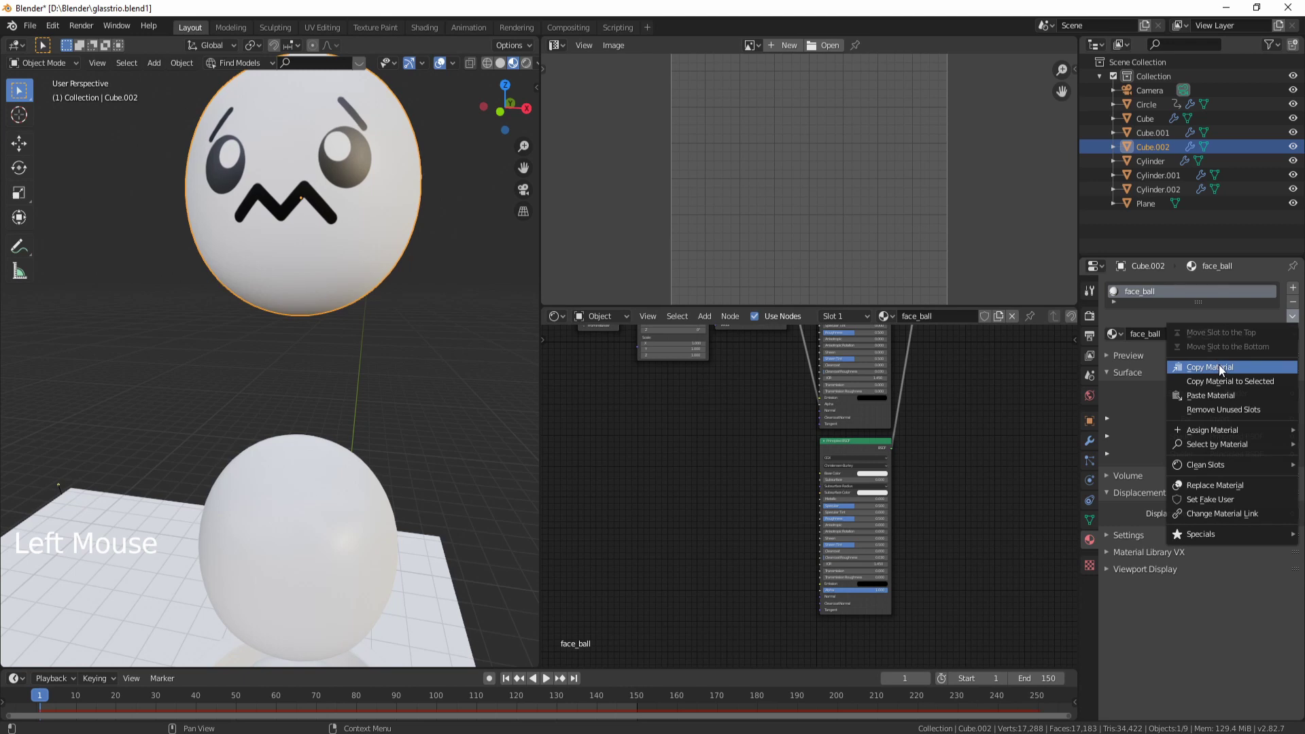
middle_click(391, 465)
right_click(354, 436)
click(1295, 320)
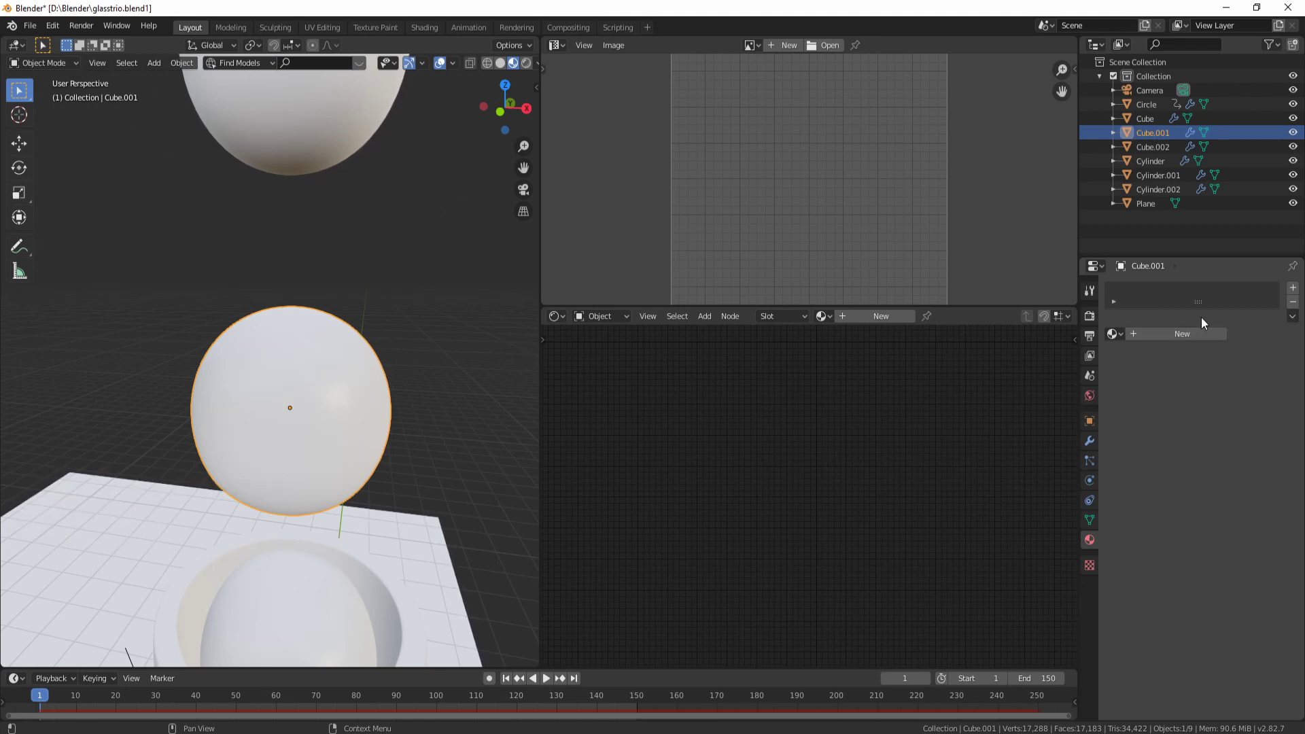
Create a material named face_ball_2 on Cube.001 and paste the copied face material into it
click(1184, 340)
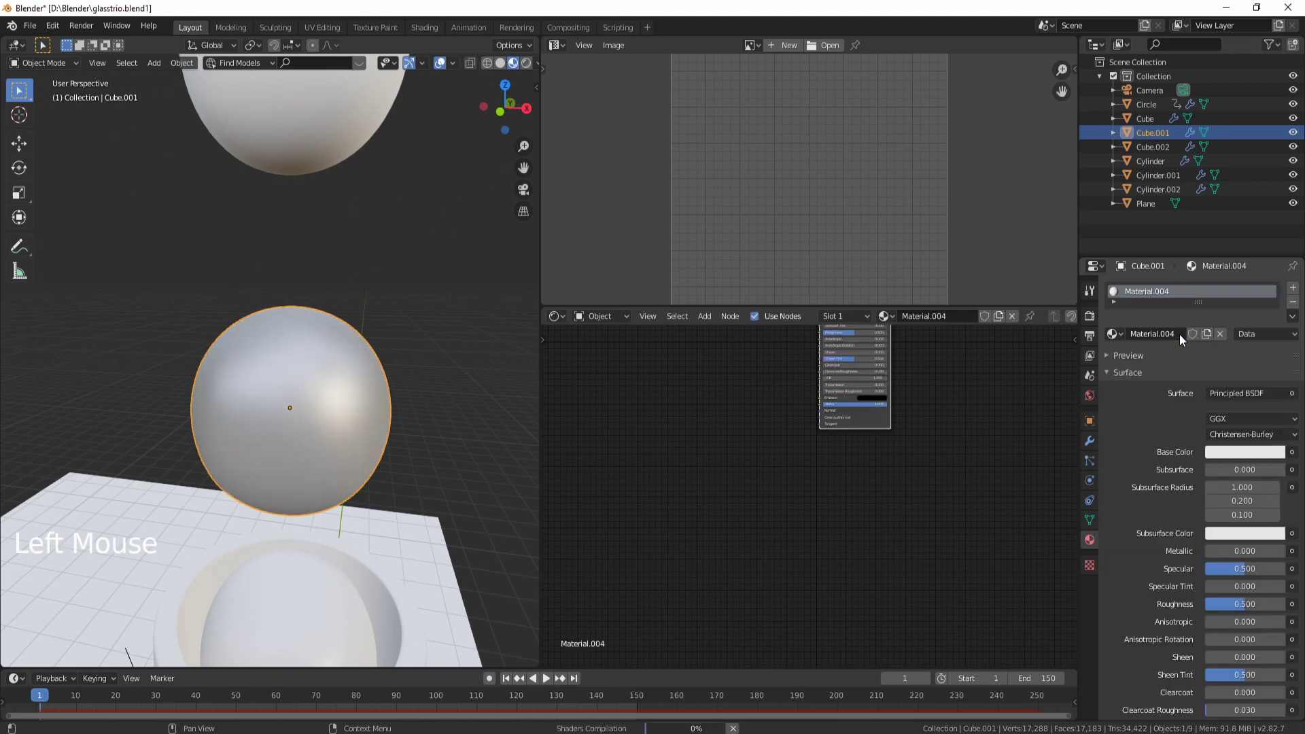
double_click(1170, 293)
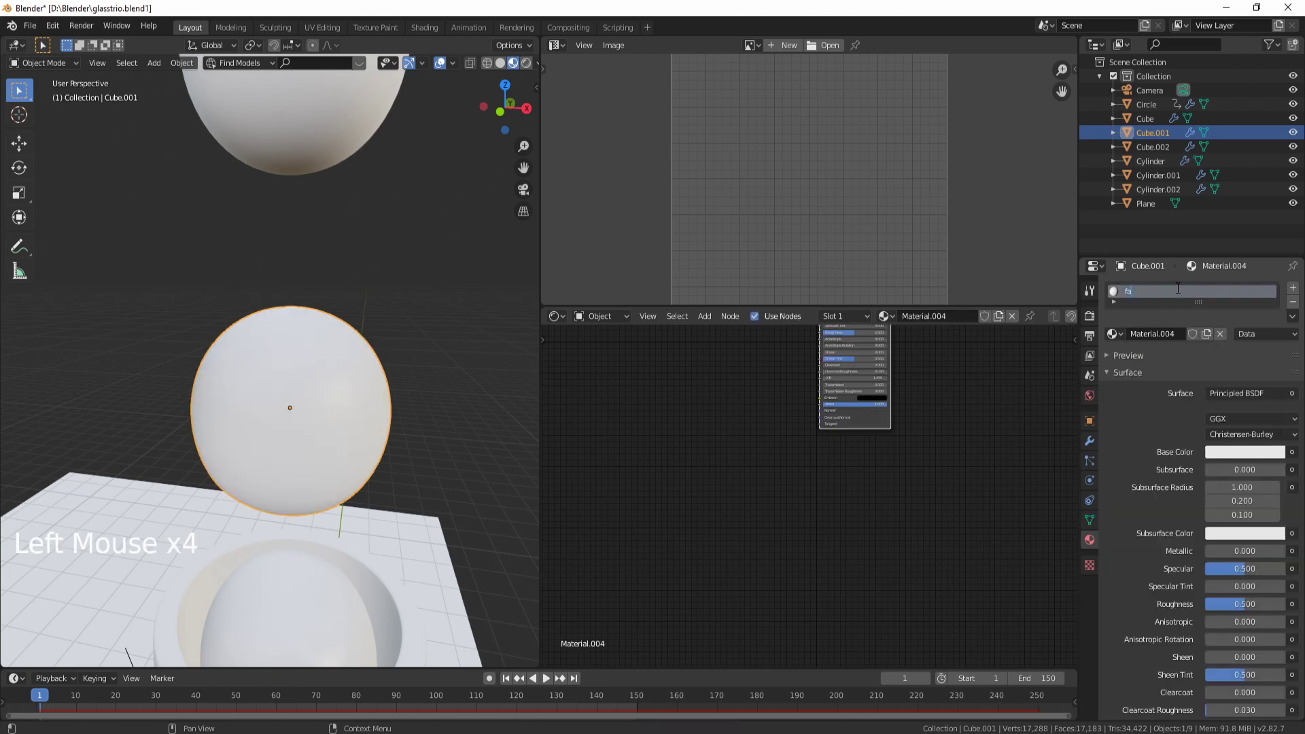
key(l)
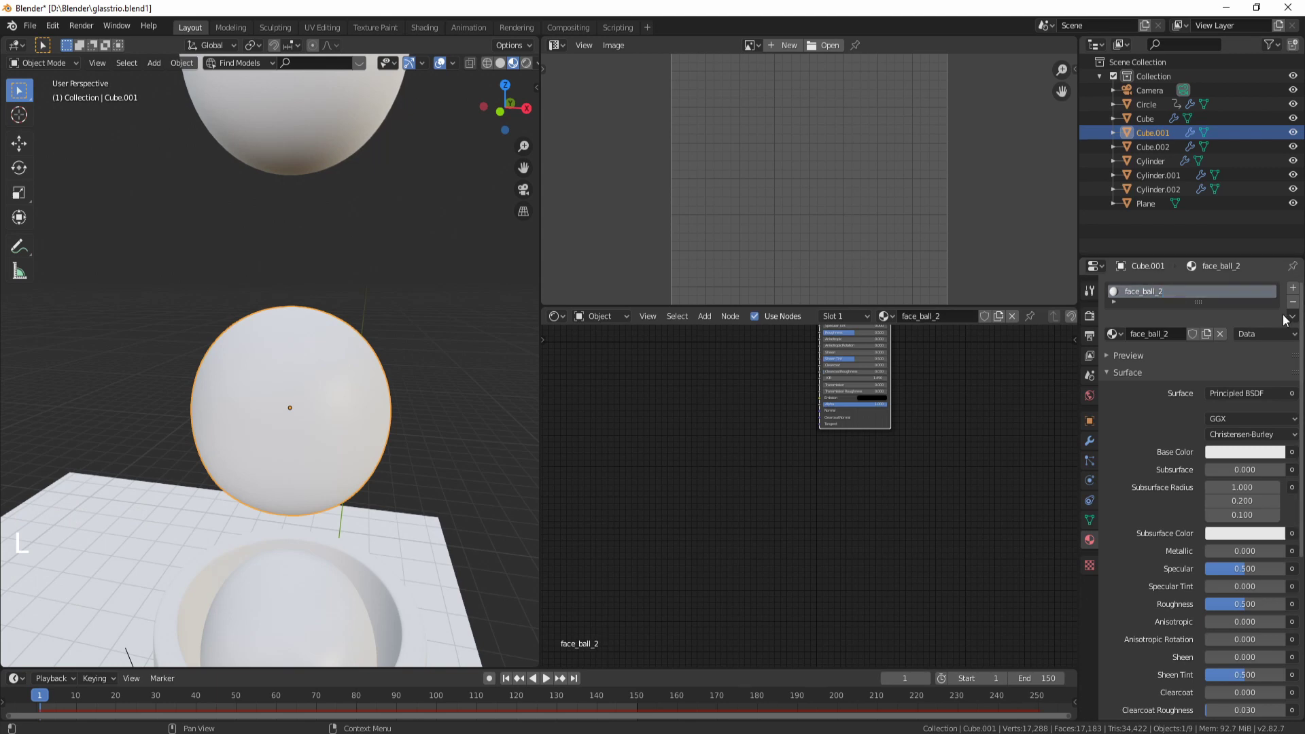
click(1295, 316)
middle_click(792, 521)
scroll(down, 3)
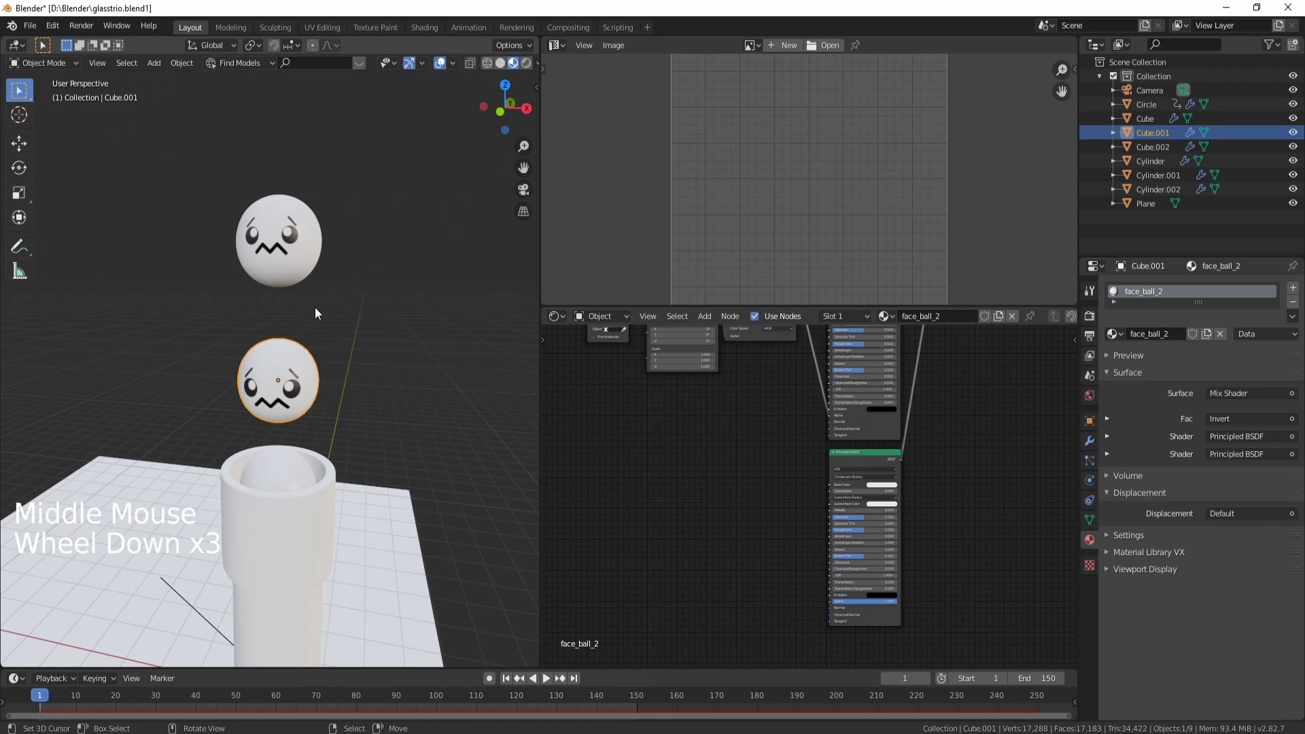
scroll(up, 3)
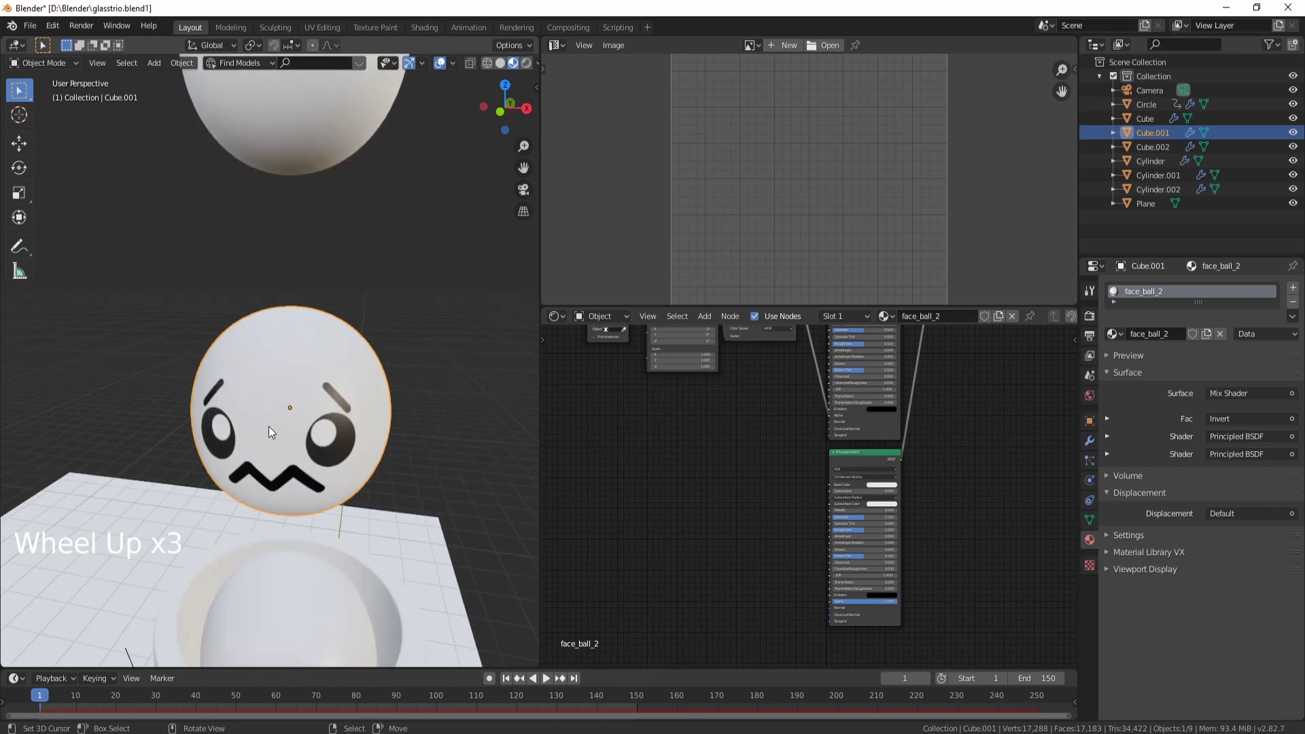
Select all of Cube.001's faces and scale and rotate the UVs to fit the face image
key(Tab)
scroll(down, 3)
key(r)
key(w)
key(s)
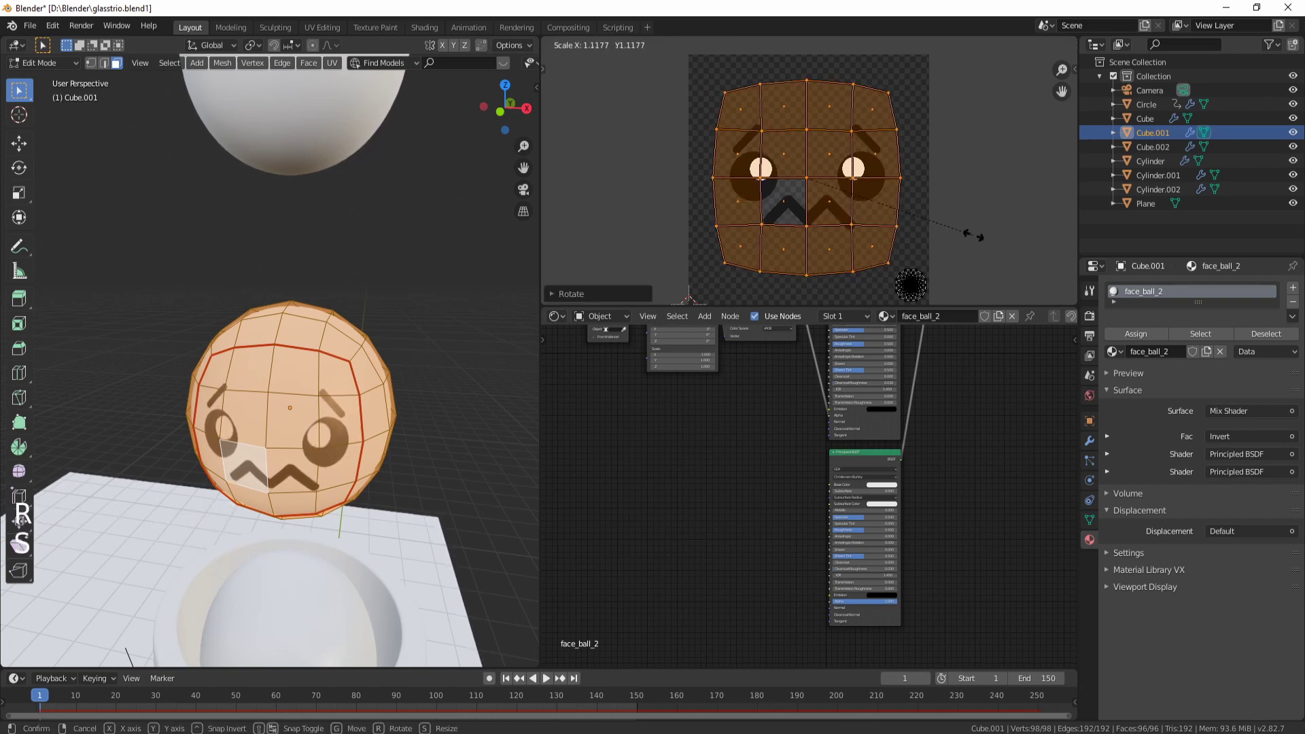
key(Tab)
middle_click(349, 452)
scroll(up, 3)
middle_click(709, 461)
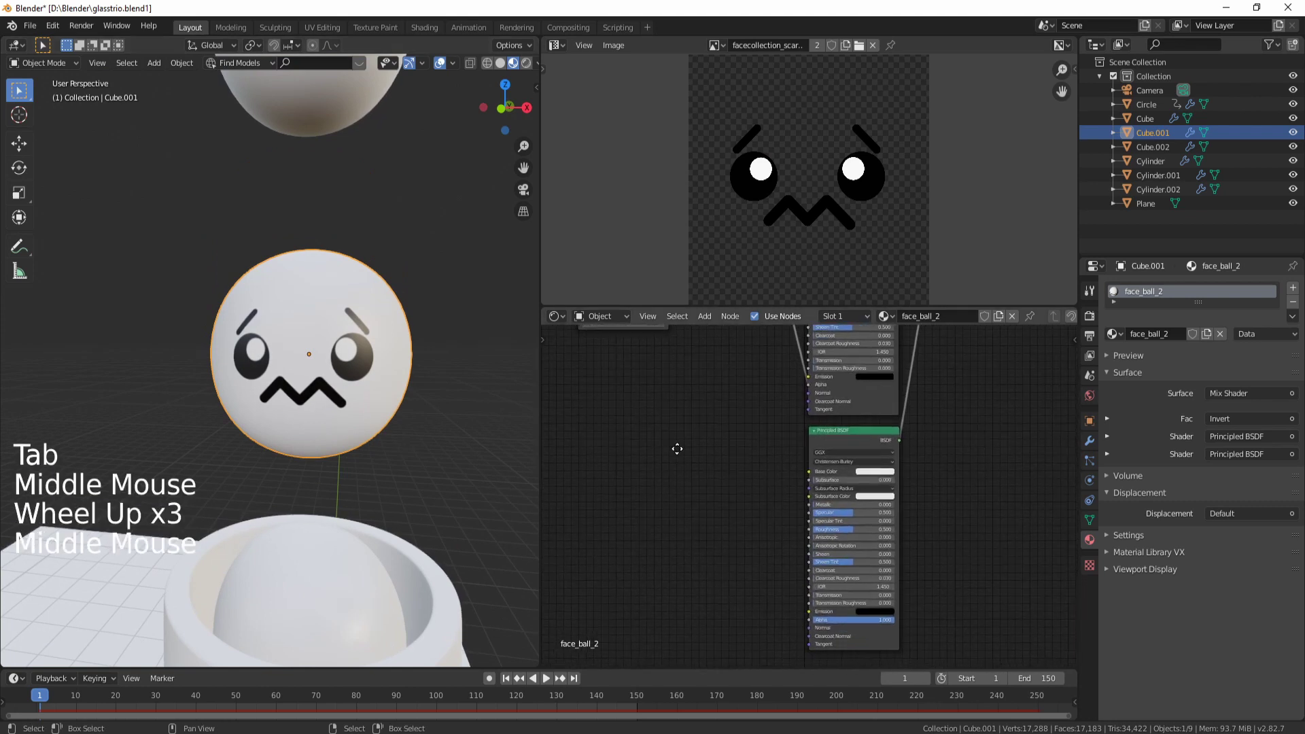
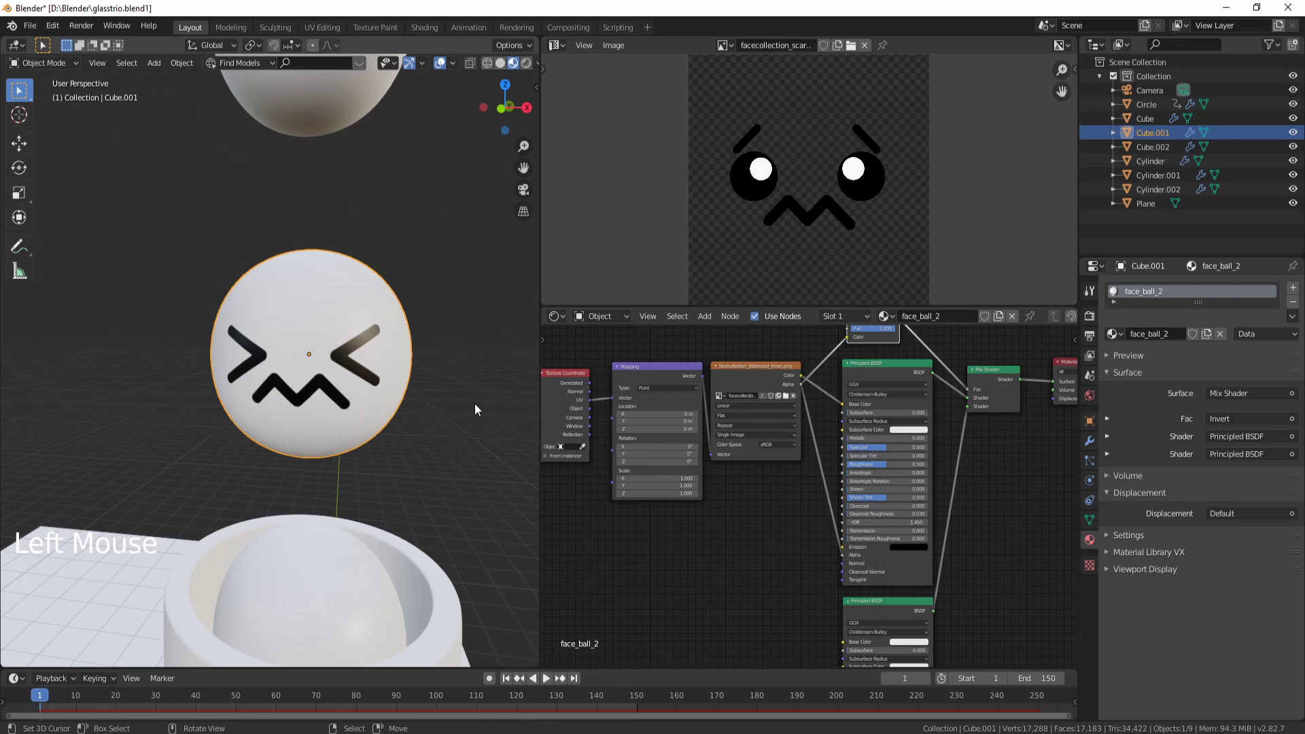
scroll(down, 3)
Delete the extra Cylinder object from the scene
middle_click(363, 437)
right_click(284, 385)
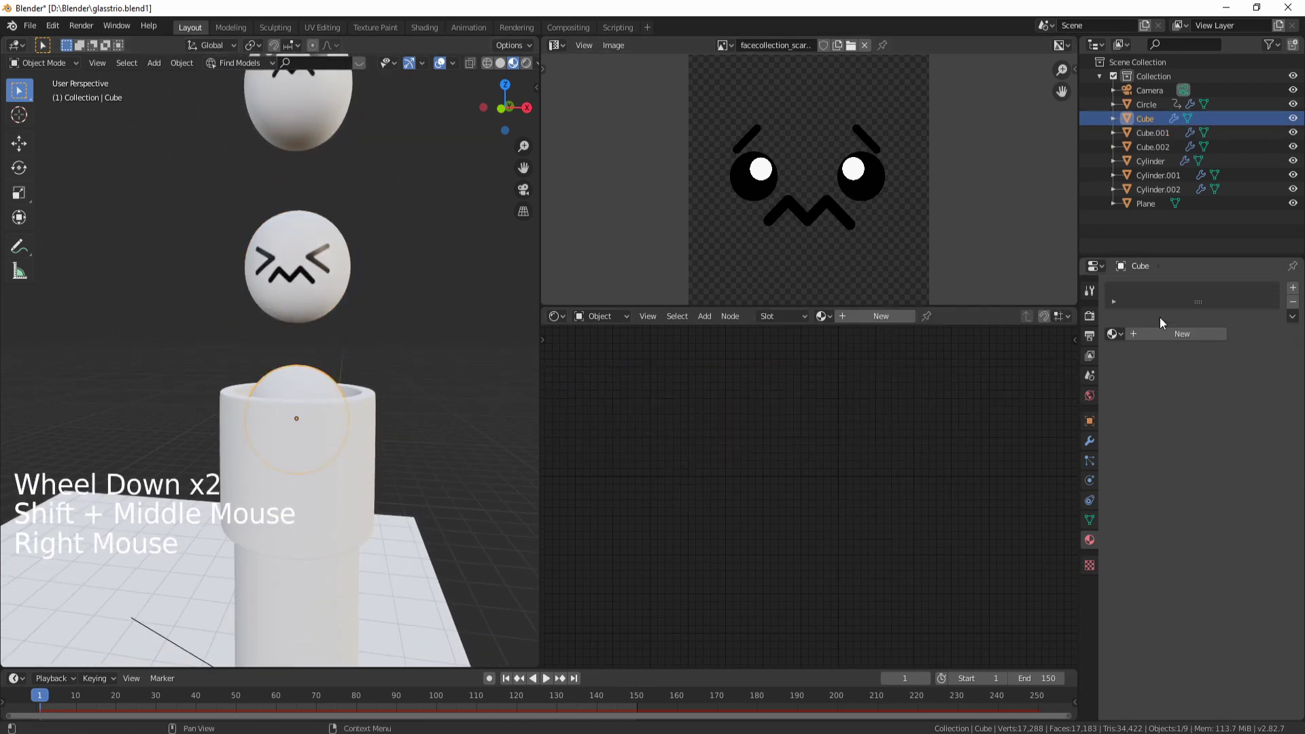
click(1288, 320)
click(1293, 319)
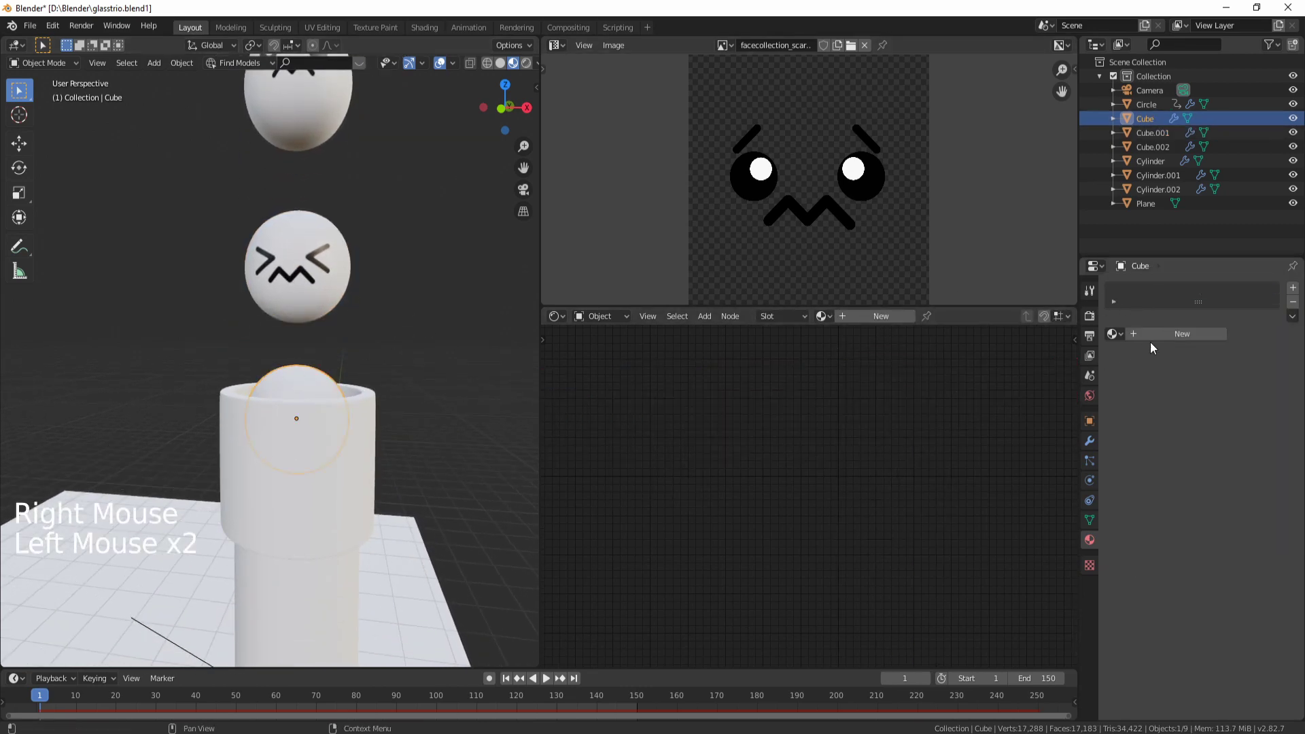
click(1161, 334)
right_click(1155, 297)
middle_click(1155, 297)
key(x)
Play the rigid body animation so the balls drop, stopping at frame 100
key(alt+a)
key(KP_0)
scroll(up, 3)
middle_click(314, 336)
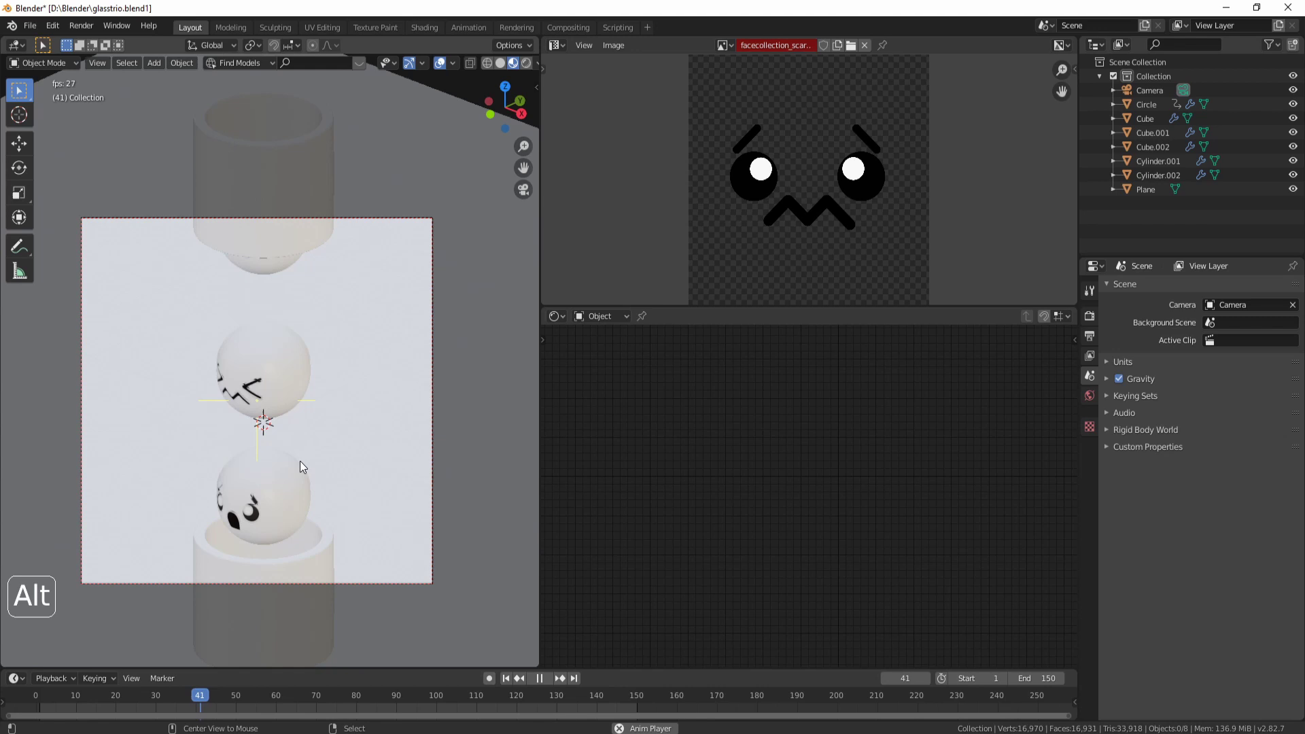
key(alt+q)
key(alt+a)
Orbit around the fallen balls and select the upper cylinder
middle_click(329, 465)
middle_click(357, 439)
scroll(up, 3)
middle_click(298, 462)
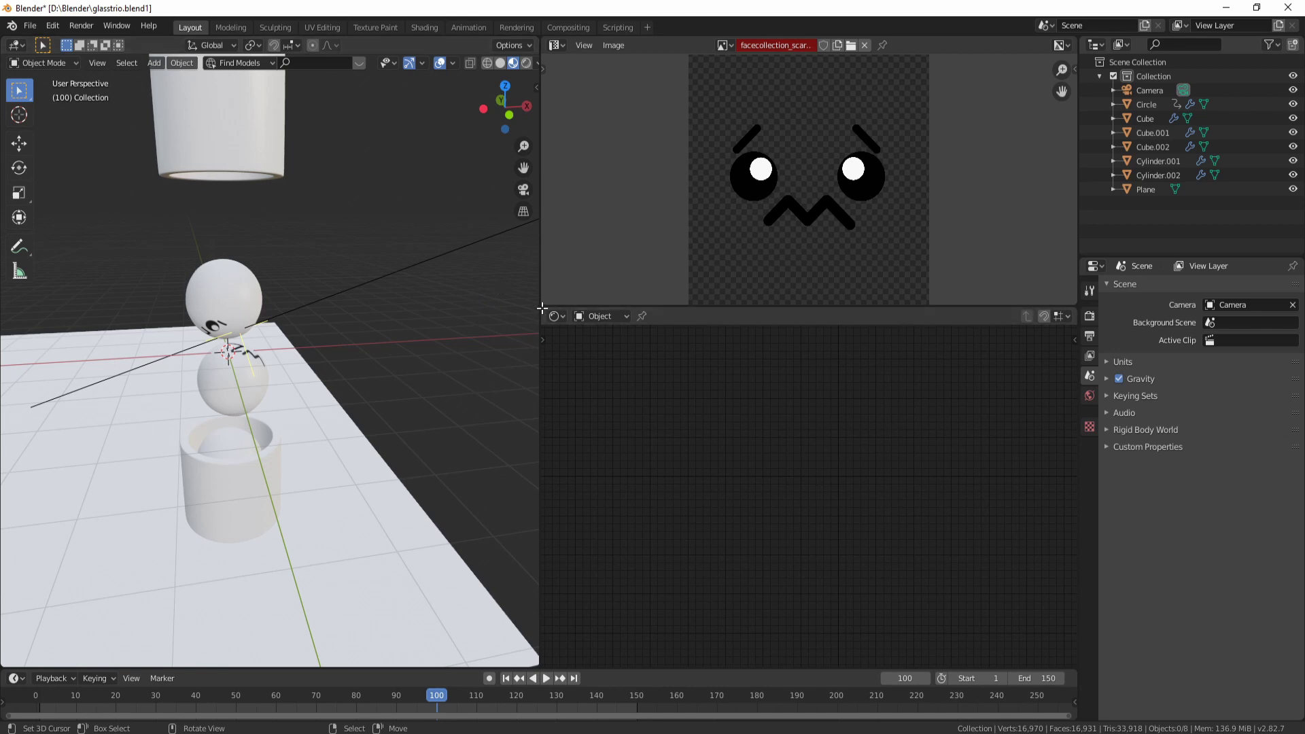
click(547, 278)
Create a new material on Cylinder.002 and name it color_cylinder
middle_click(411, 299)
middle_click(375, 305)
middle_click(351, 267)
right_click(331, 273)
click(1088, 540)
click(1168, 342)
double_click(1159, 292)
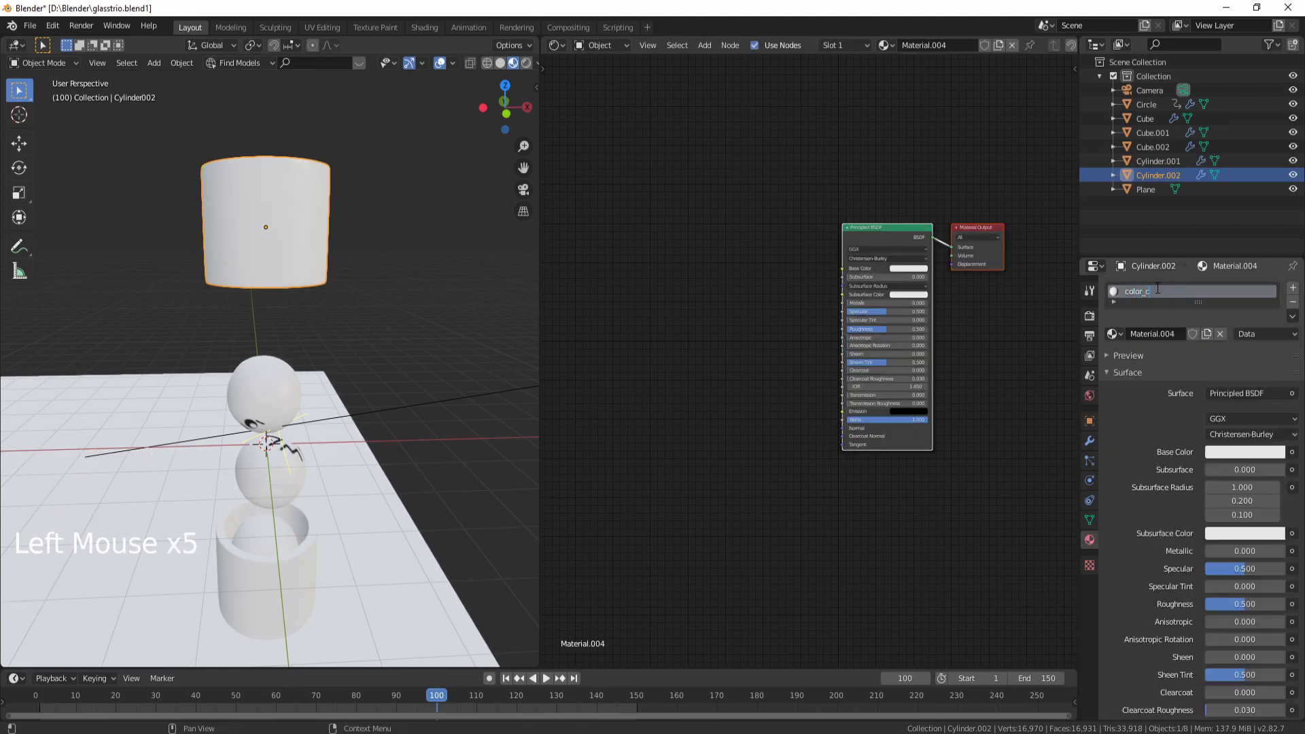
key(BackSpace)
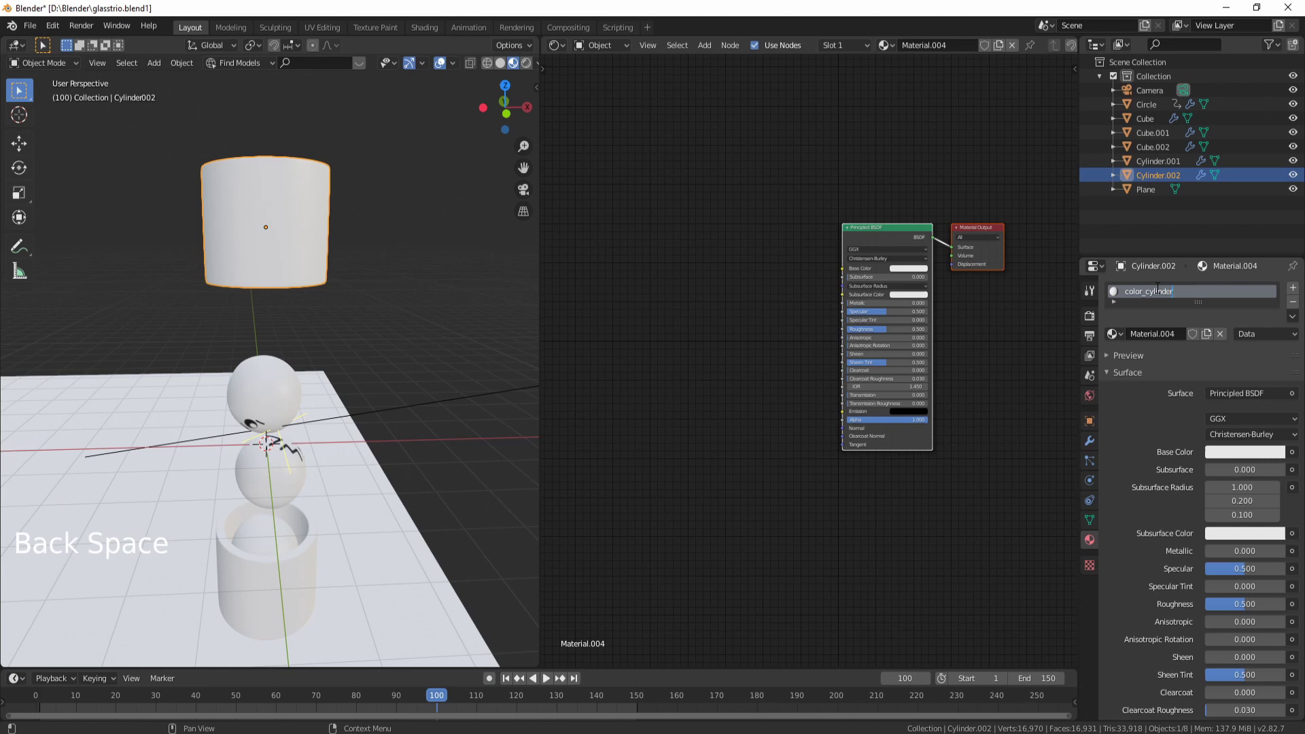
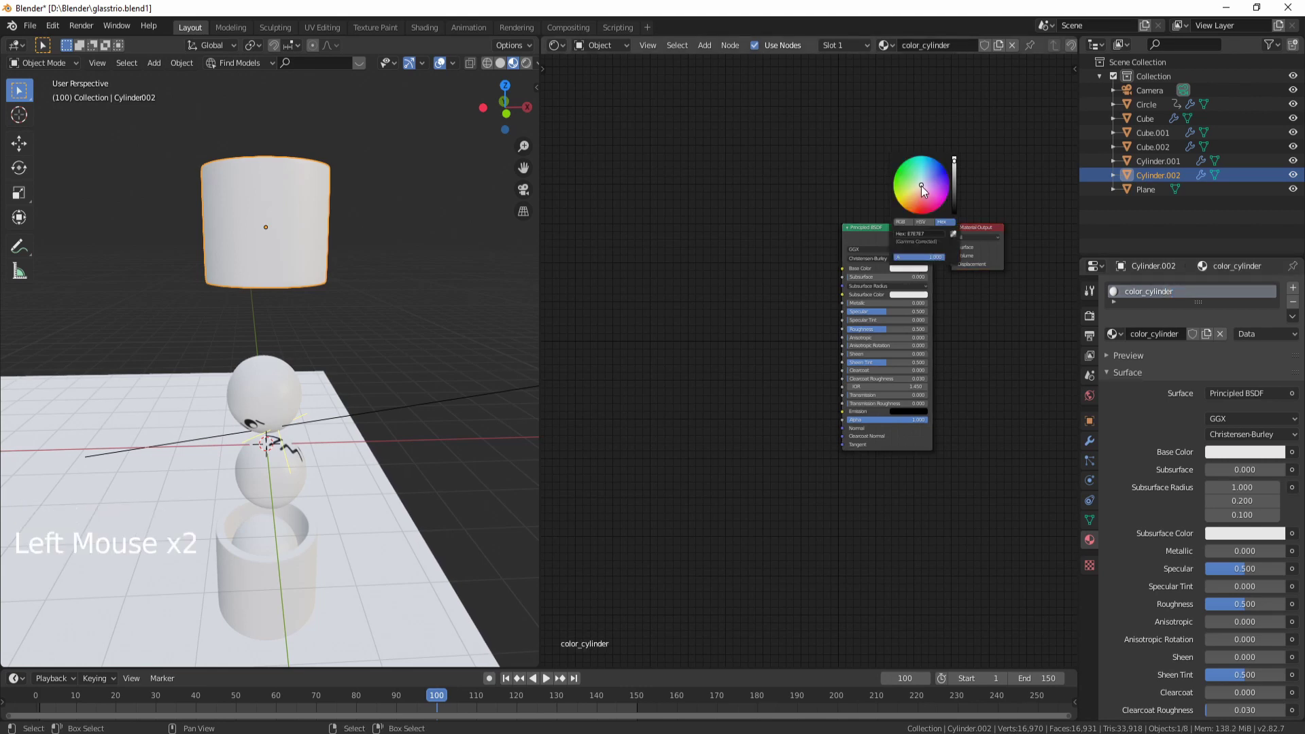
Set color_cylinder's Base Color to pink and select its Principled BSDF node
middle_click(445, 470)
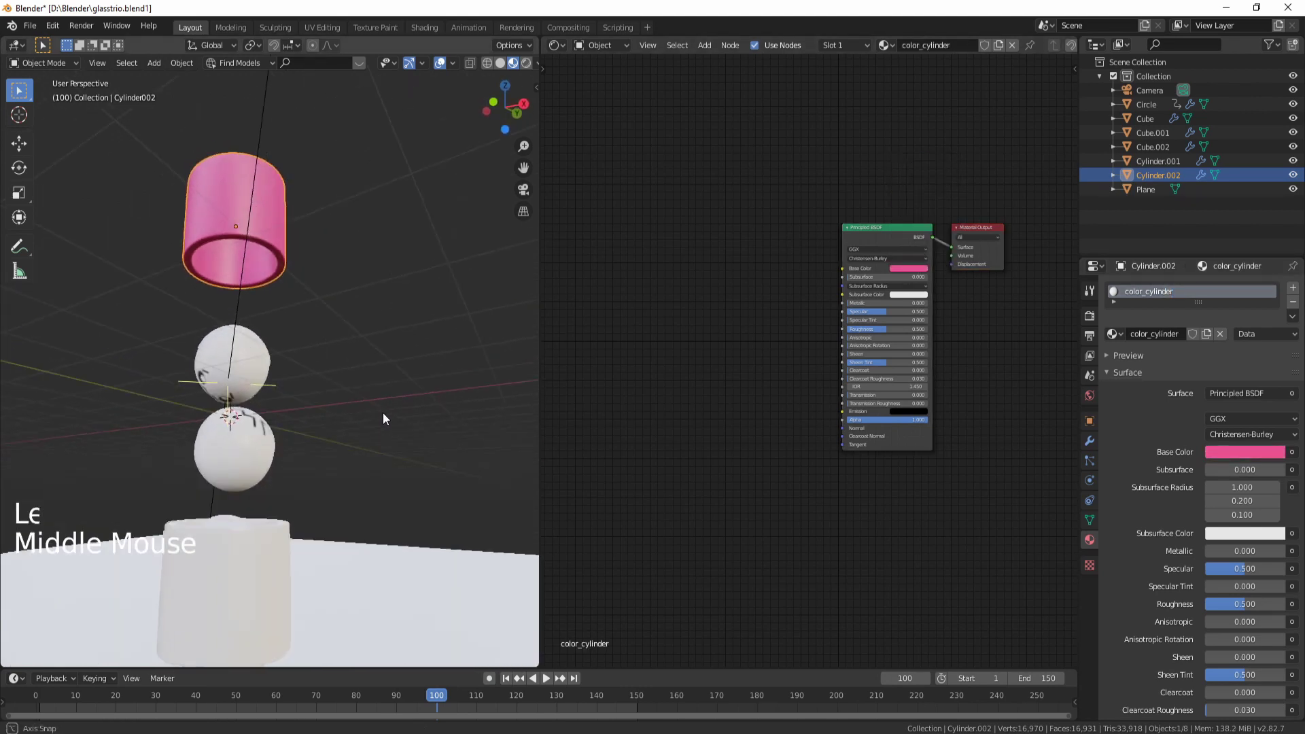
middle_click(355, 448)
middle_click(258, 417)
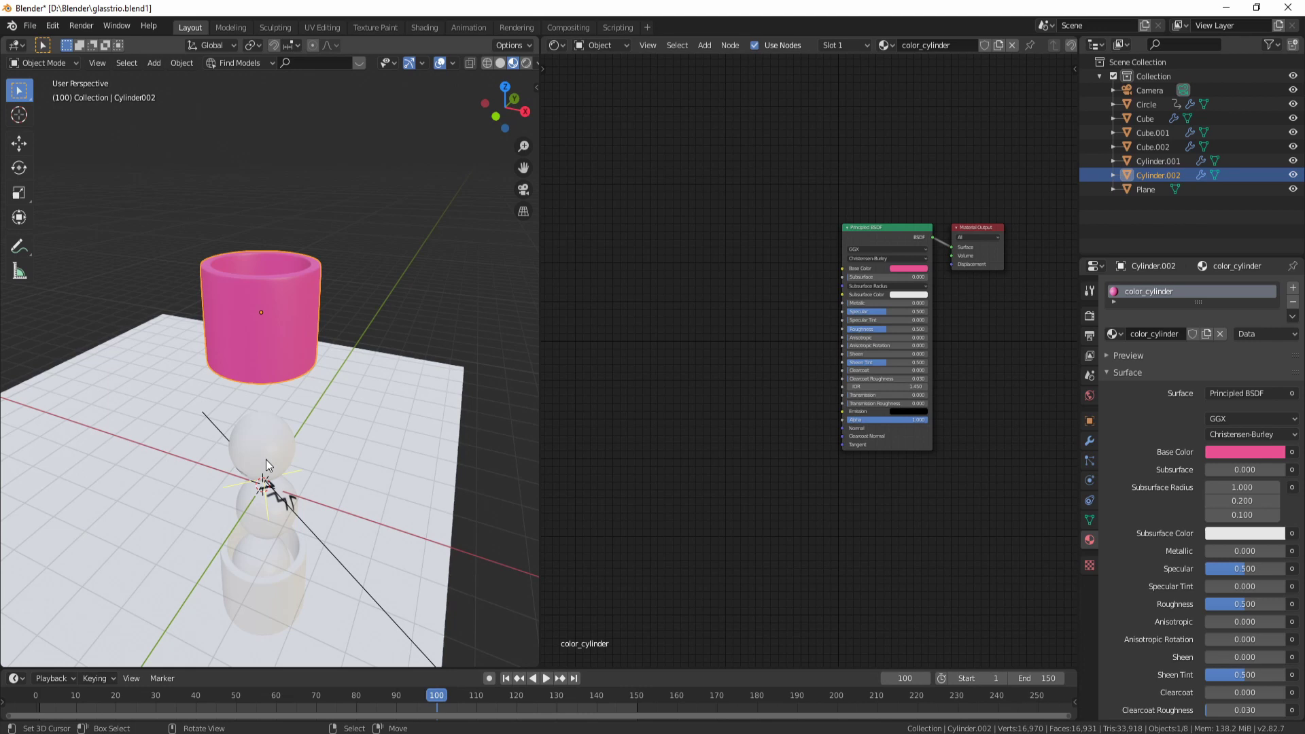
scroll(up, 3)
middle_click(283, 202)
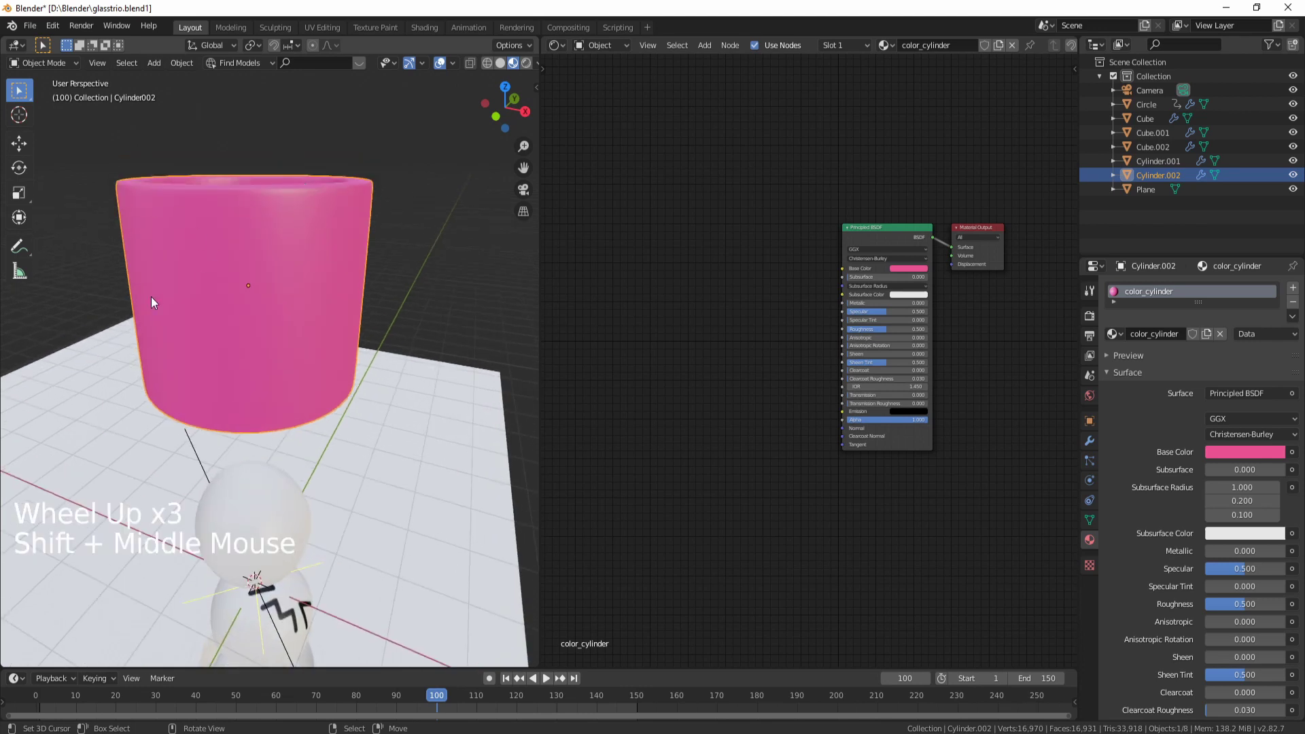
click(882, 240)
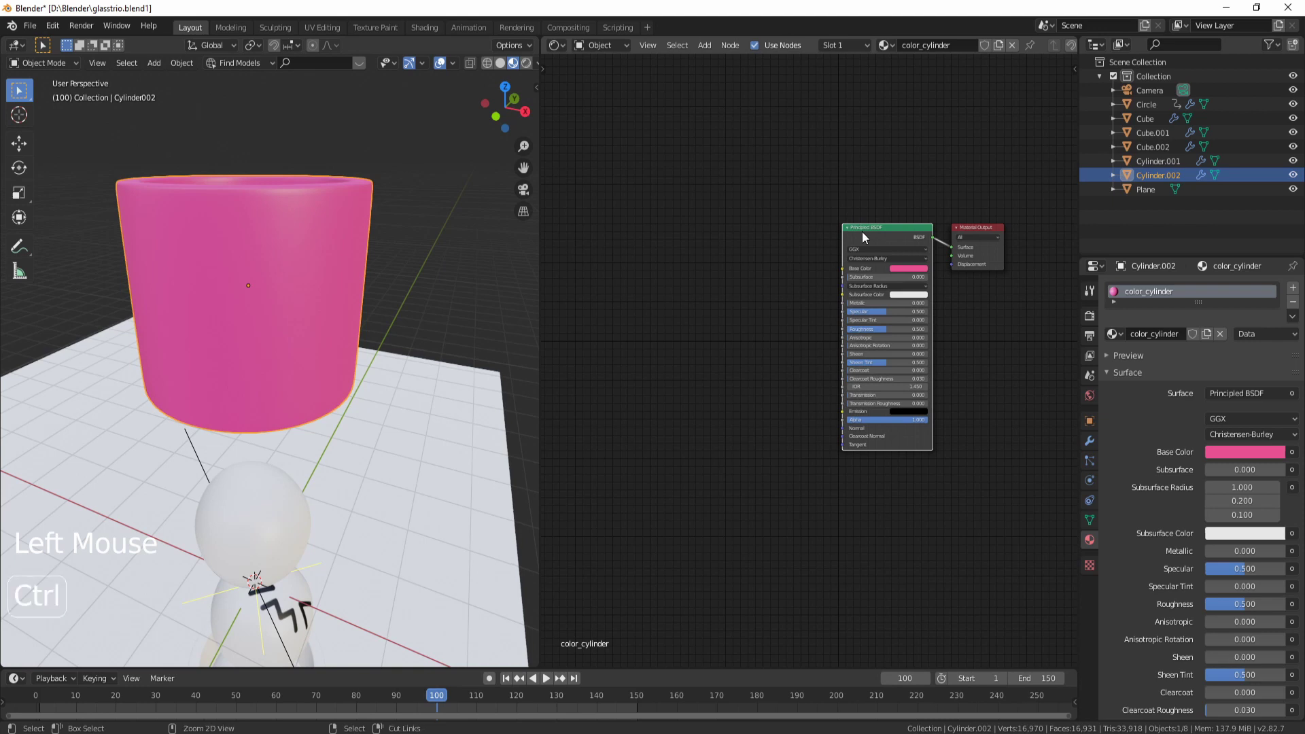
Add Texture Coordinate and Mapping nodes with Ctrl+T and remove the Image Texture node
key(ctrl+t)
middle_click(737, 265)
scroll(up, 3)
click(754, 305)
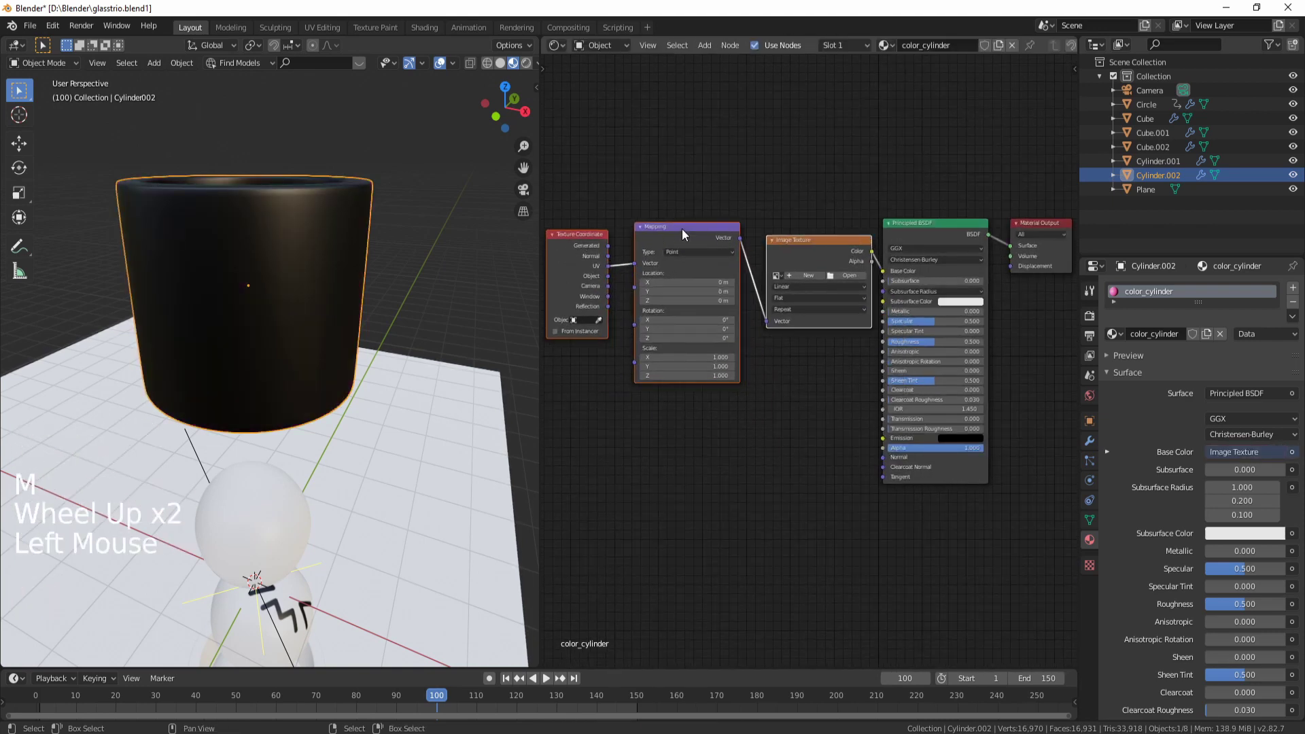
click(820, 247)
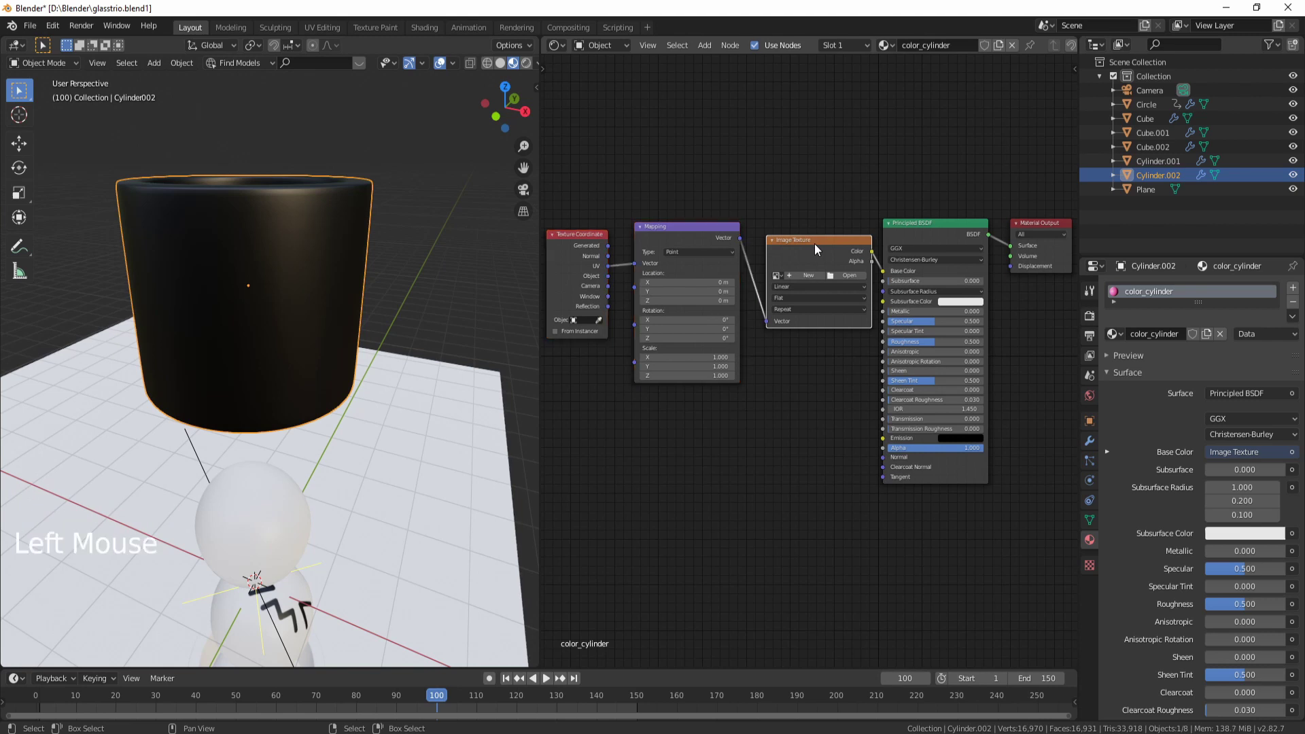
key(x)
Insert a ColorRamp from Mapping into Base Color, fed by Generated coordinates
key(shift+a)
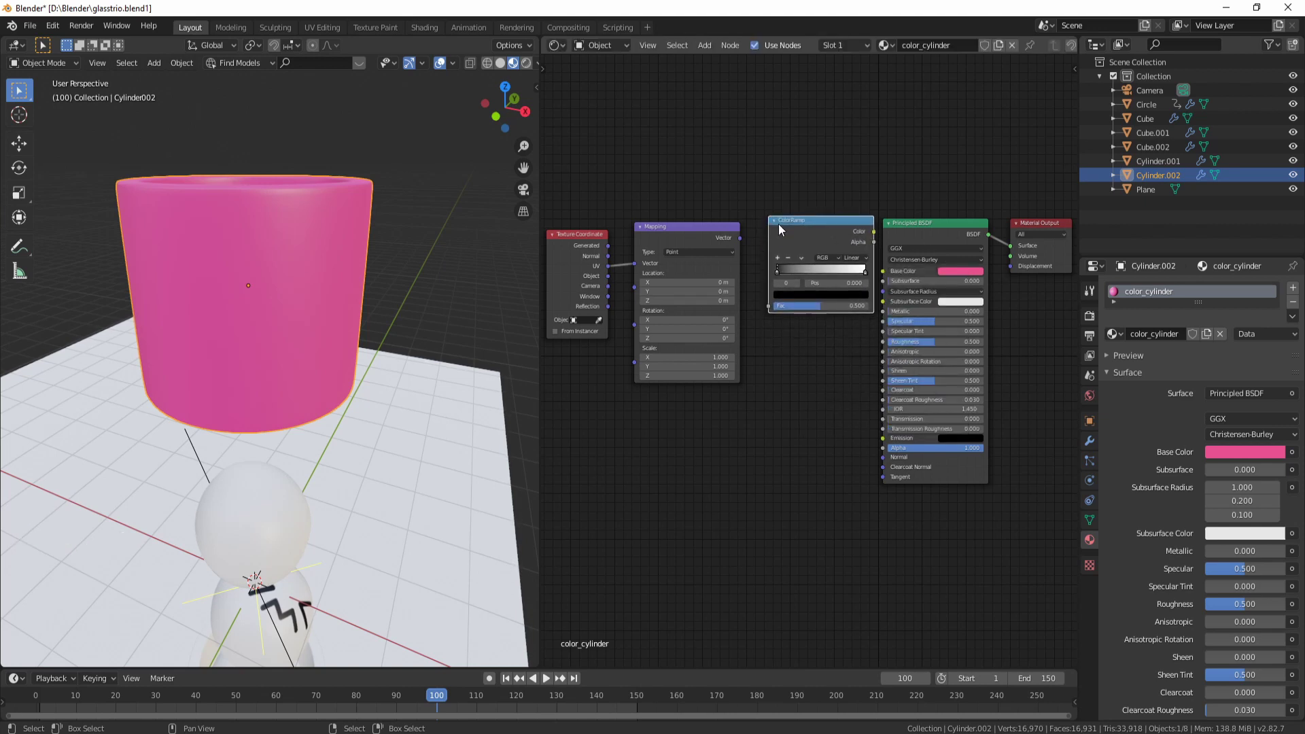
click(798, 223)
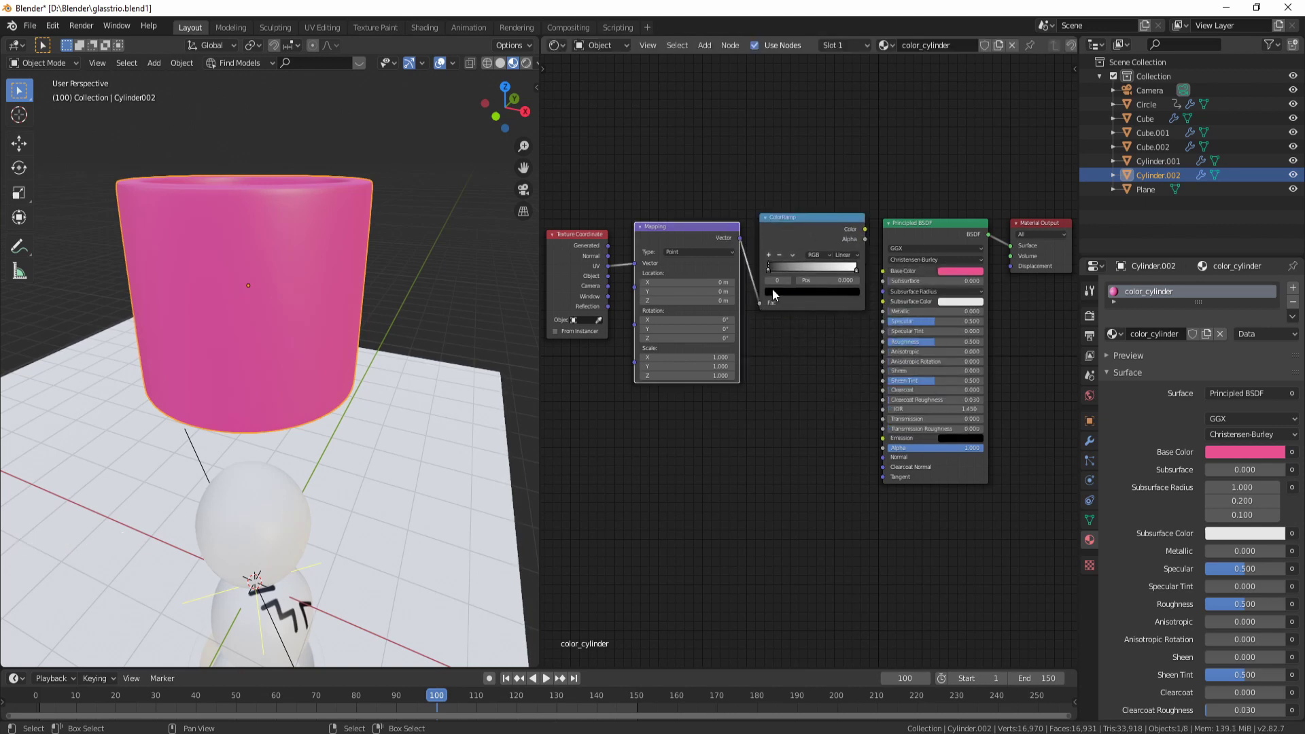
click(867, 232)
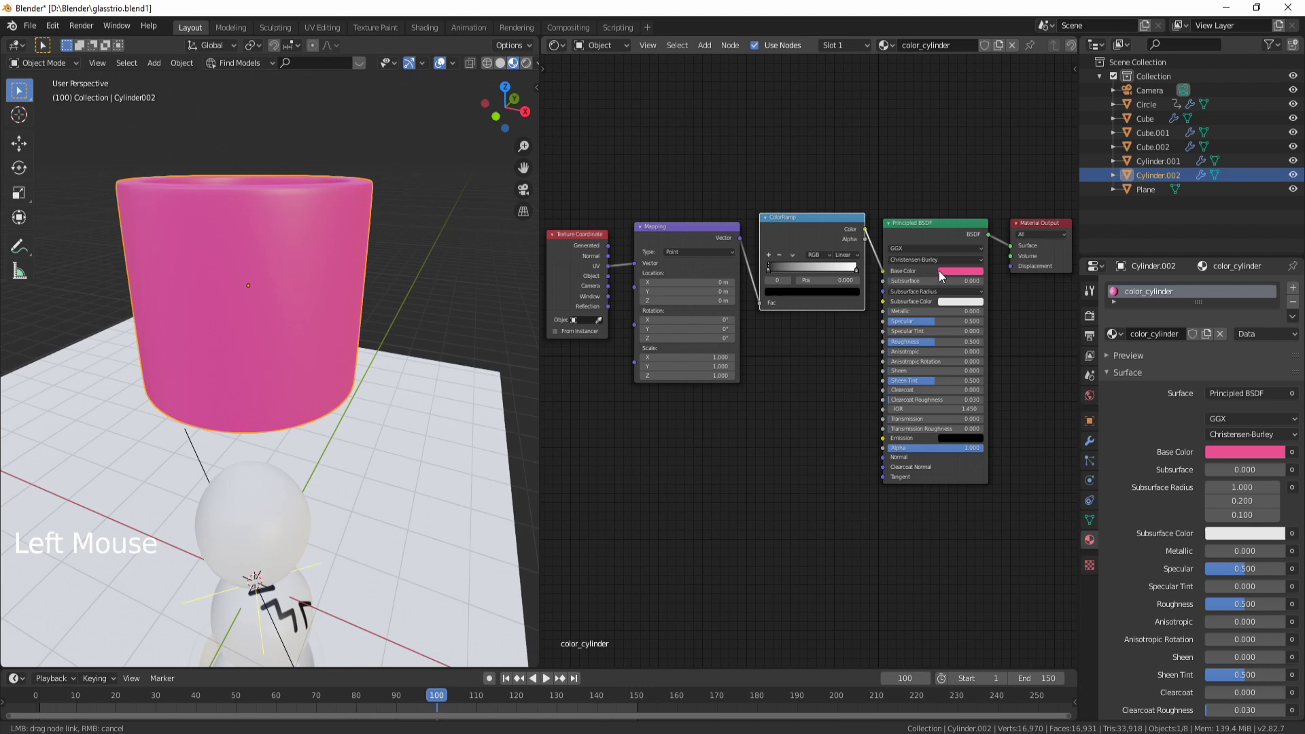
click(920, 229)
middle_click(279, 352)
middle_click(605, 278)
click(609, 251)
middle_click(262, 321)
middle_click(276, 302)
middle_click(239, 388)
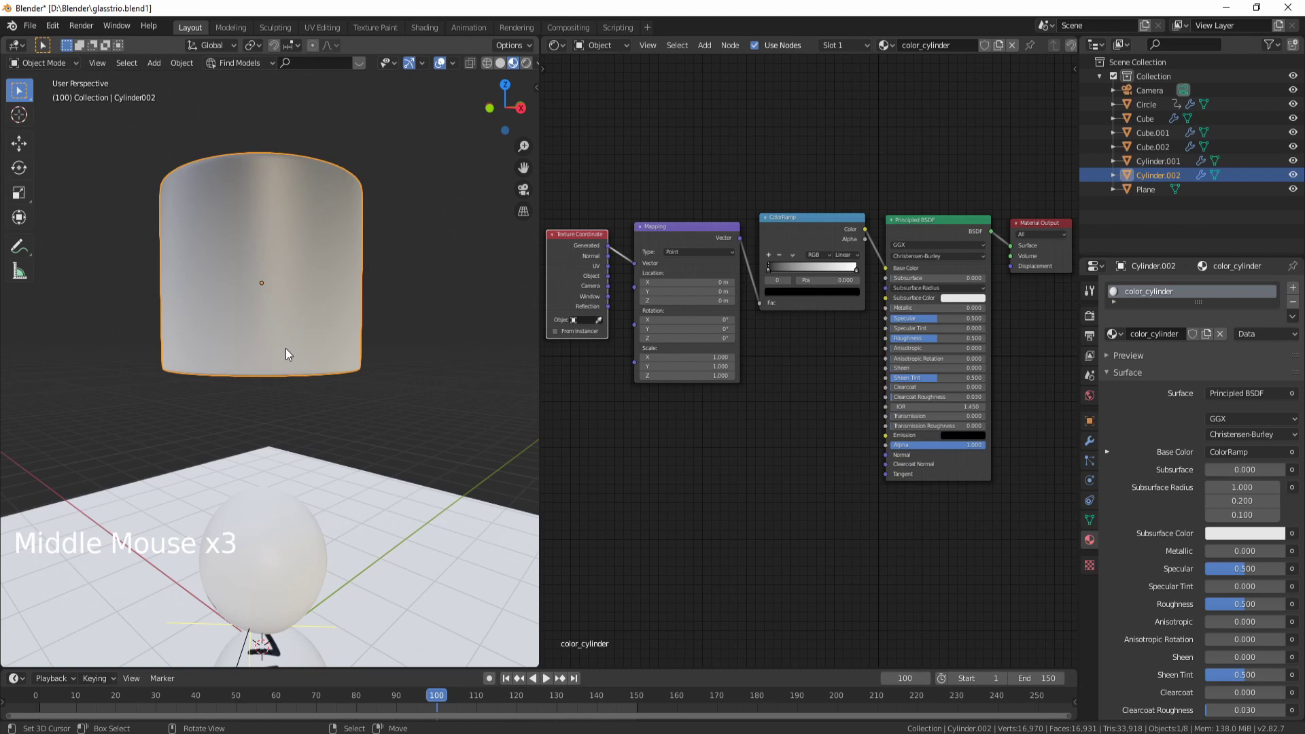
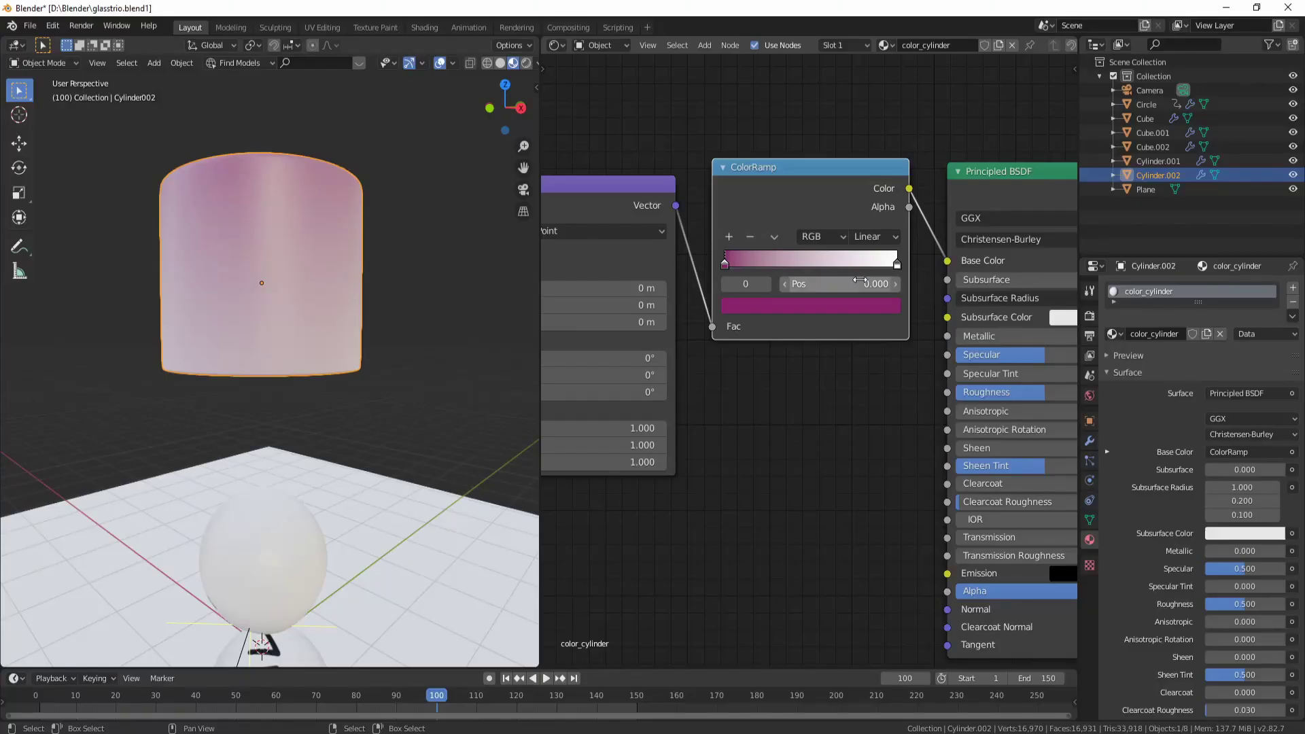
Set the ramp's right stop to red and its interpolation to B-Spline
click(903, 268)
double_click(863, 313)
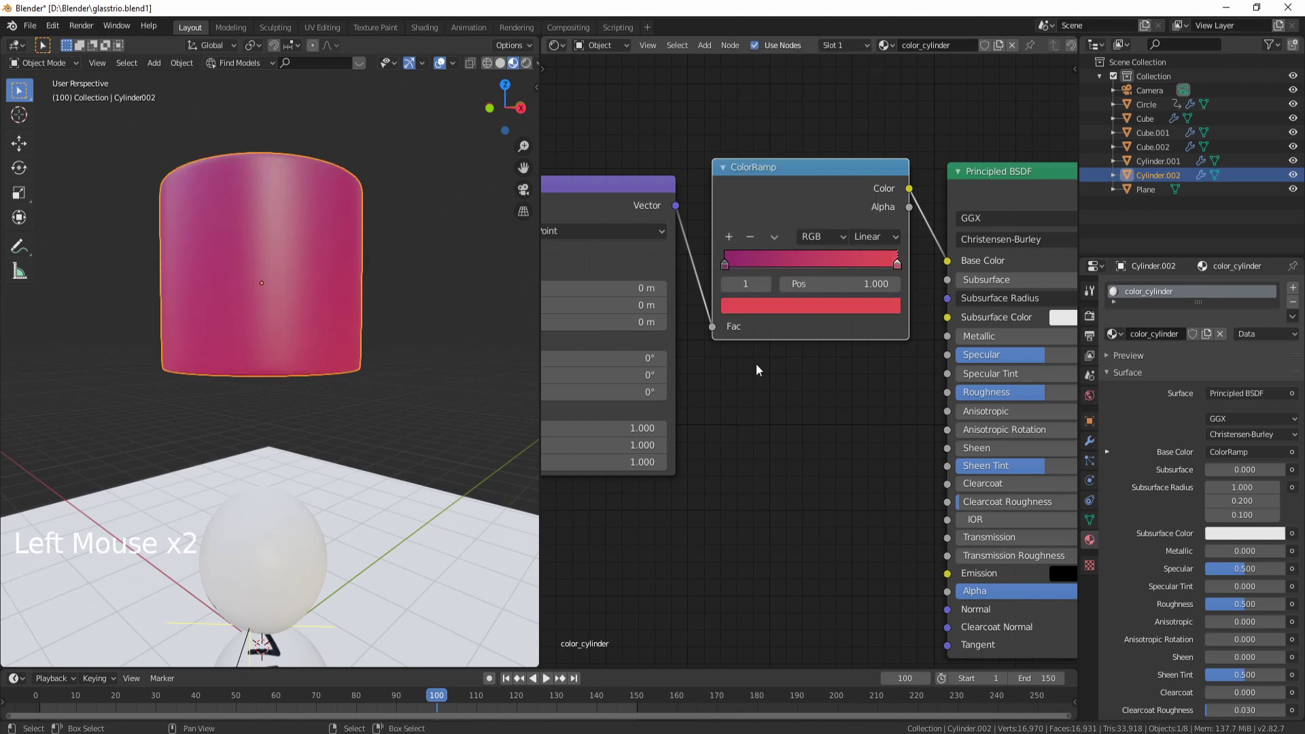
middle_click(393, 402)
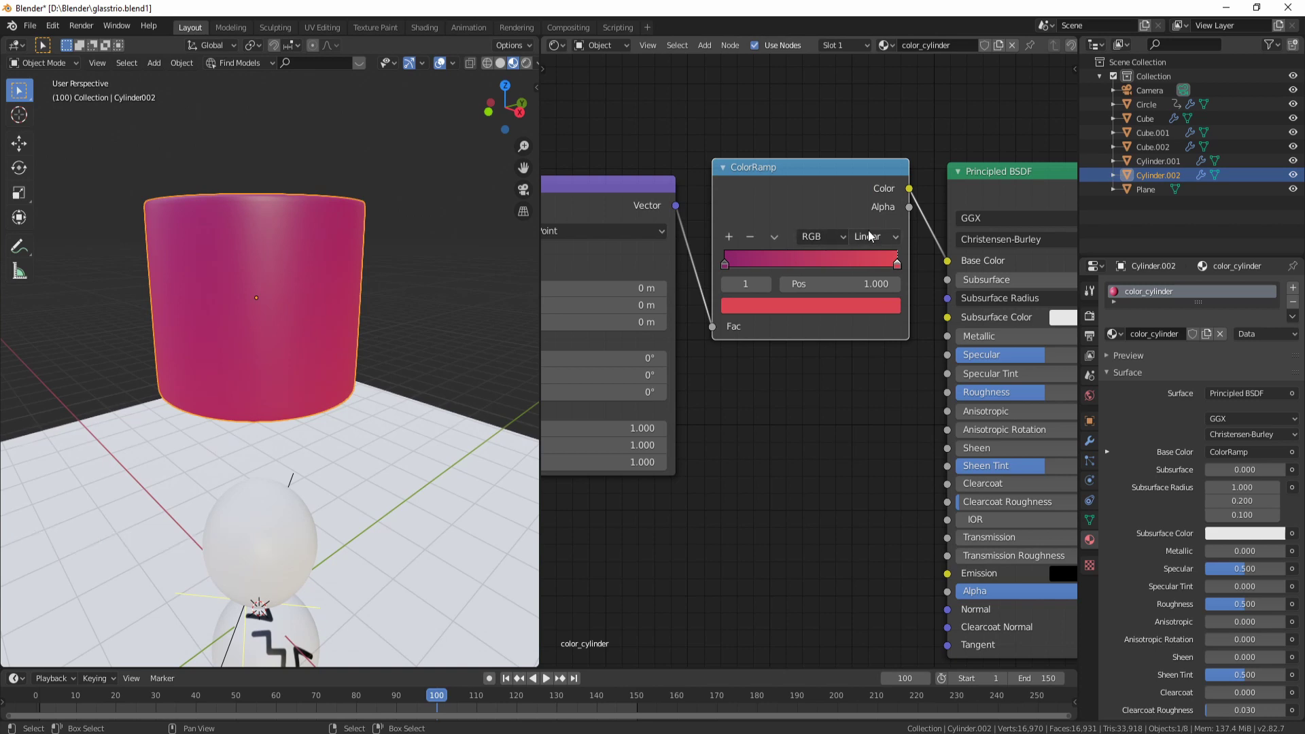
click(875, 238)
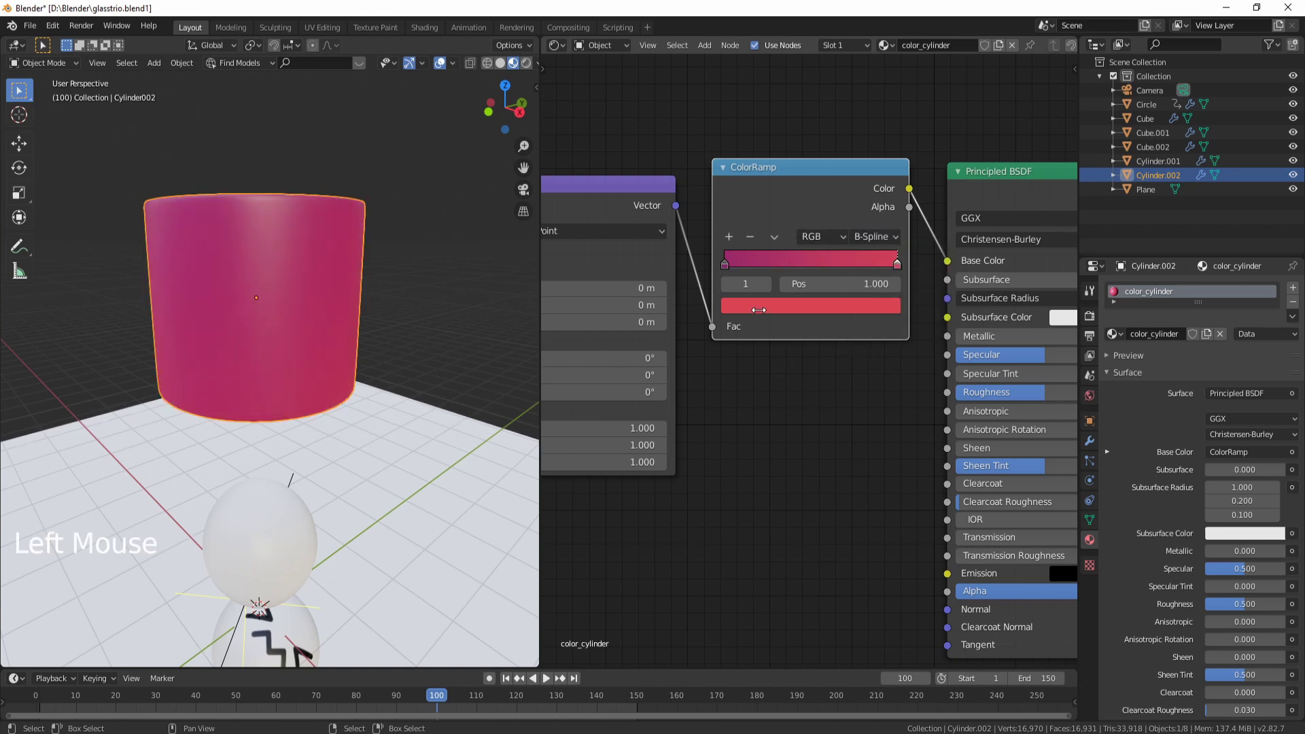
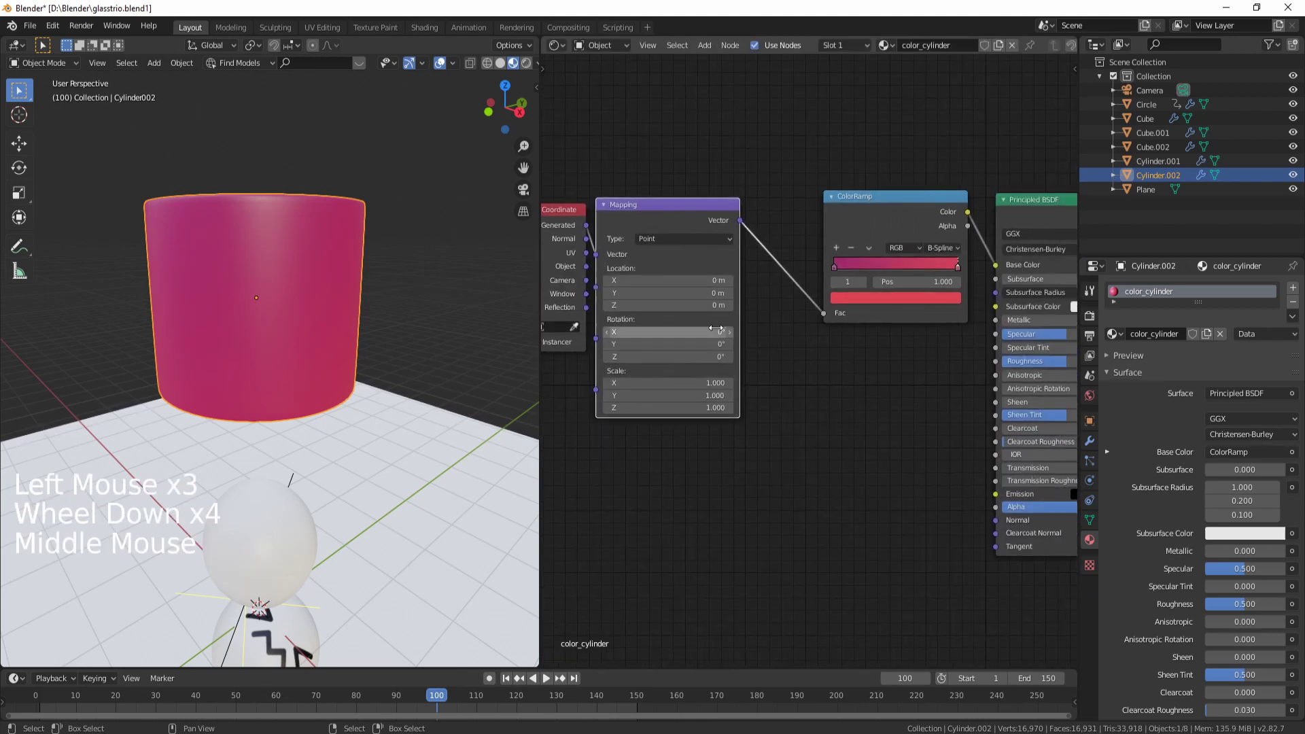
Drop a Gradient Texture node onto the Mapping–ColorRamp link and inspect the cylinder
key(shift+a)
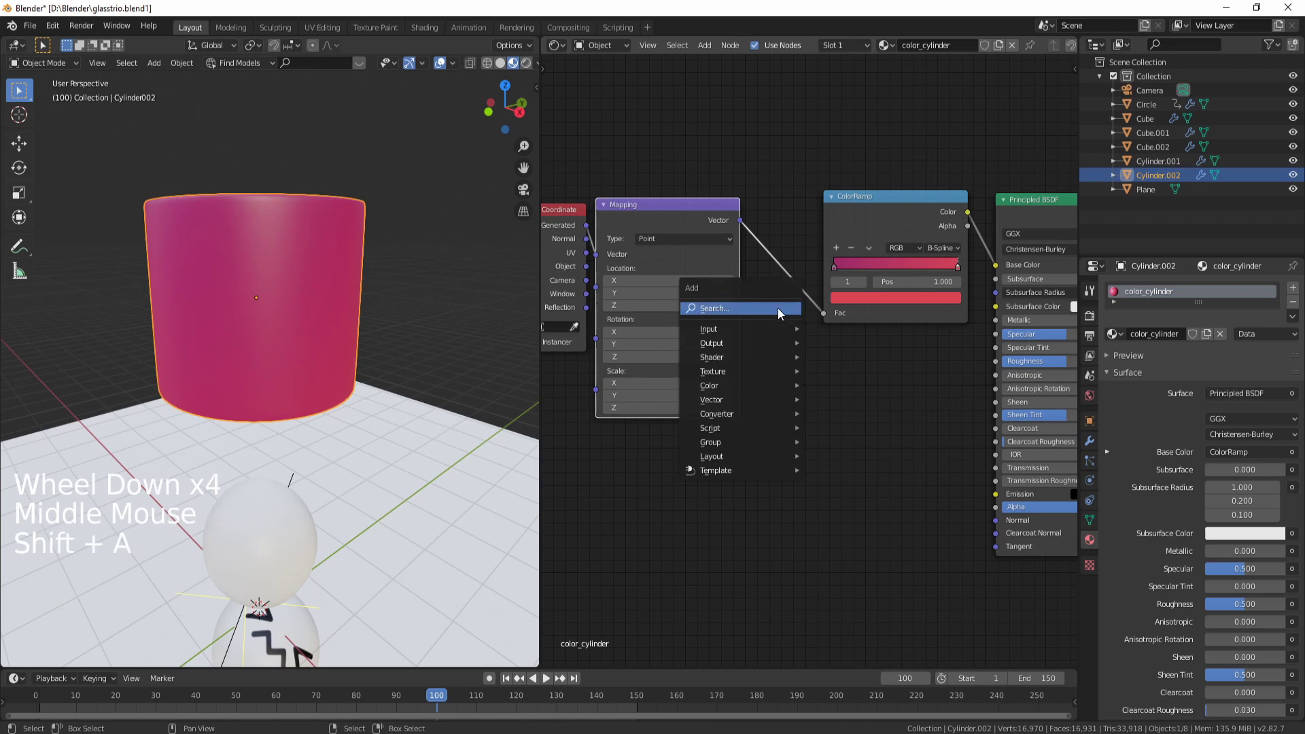
key(w)
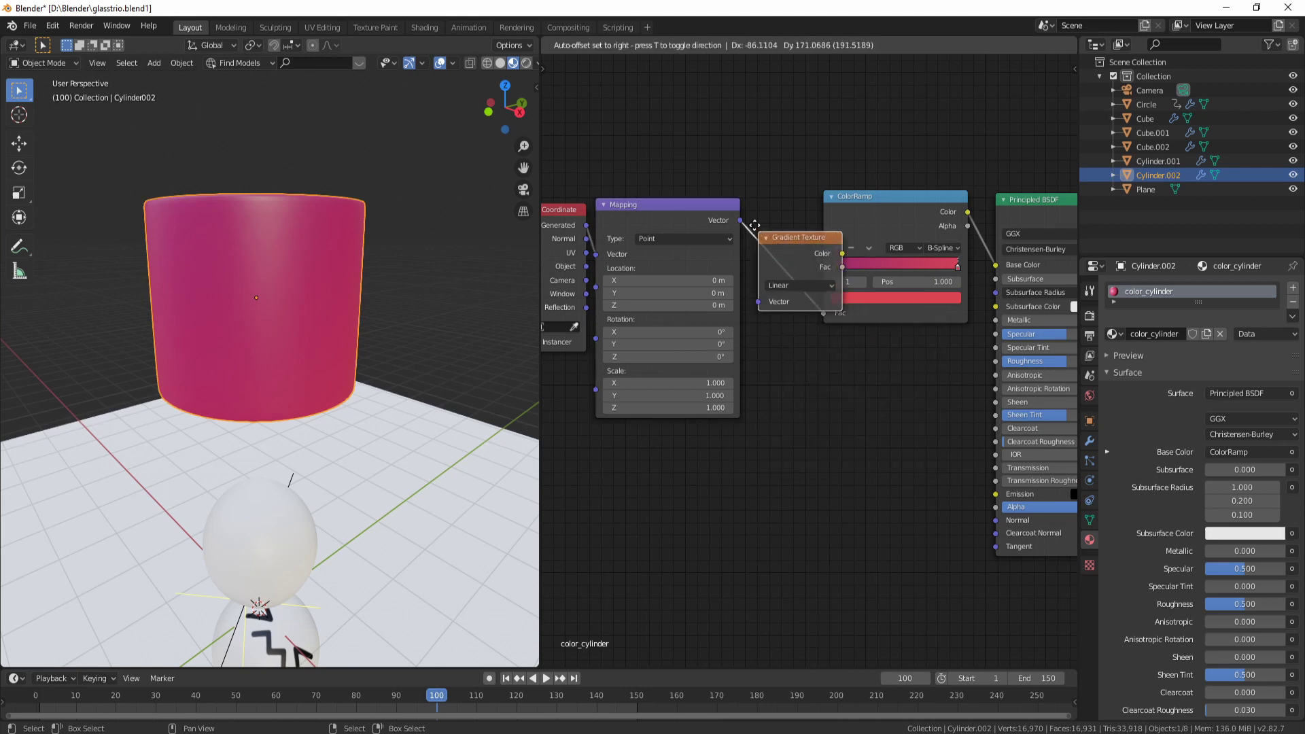
click(835, 275)
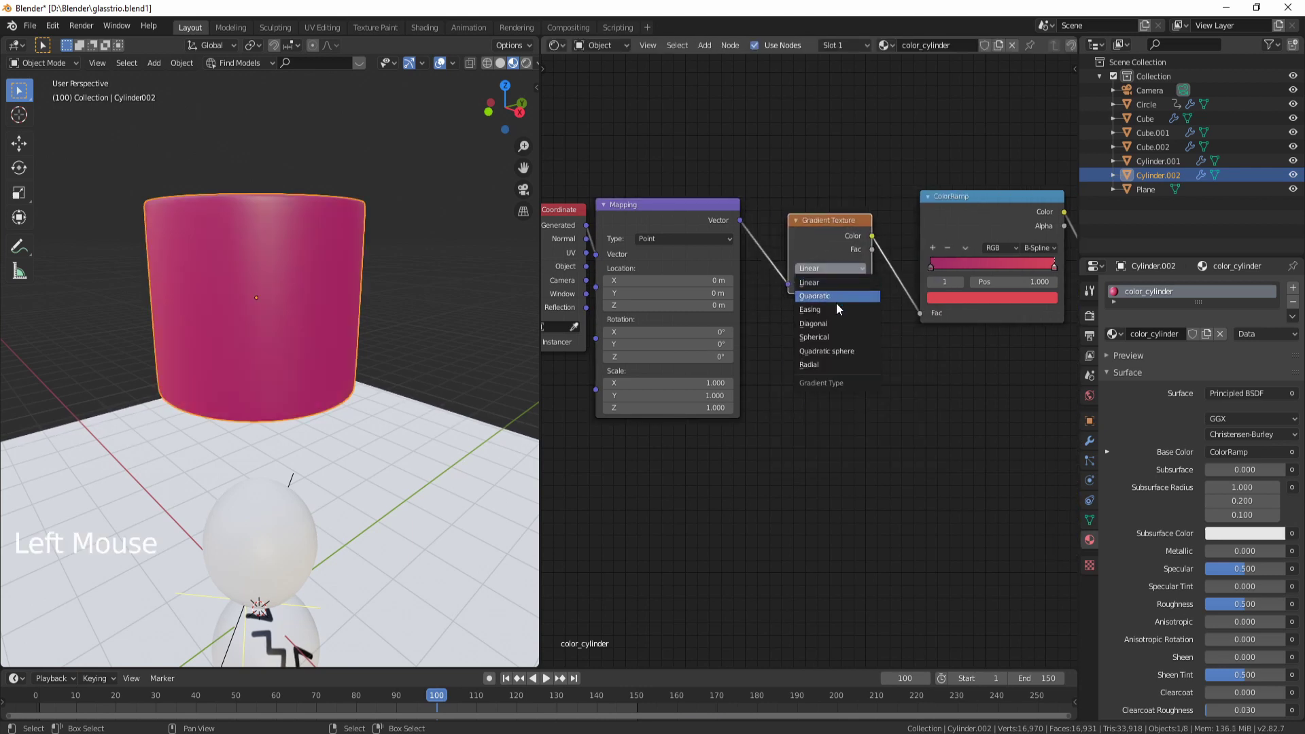
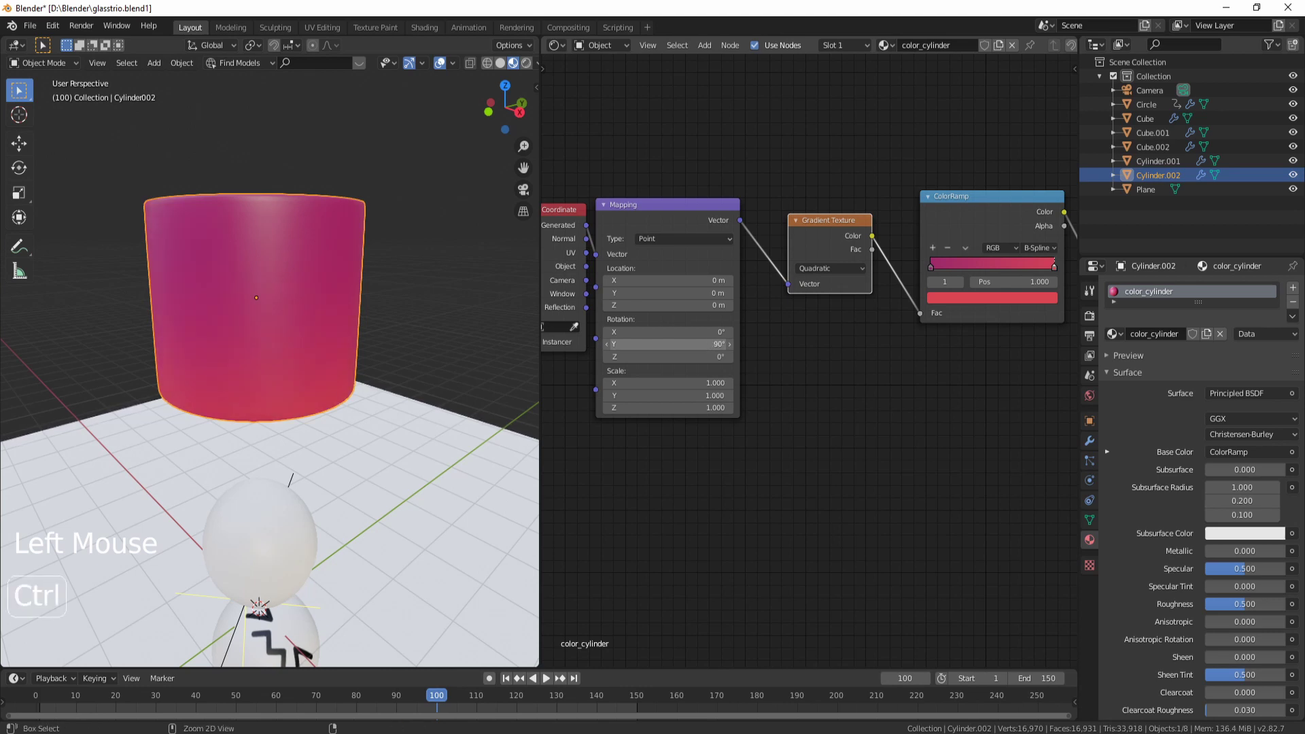
middle_click(231, 418)
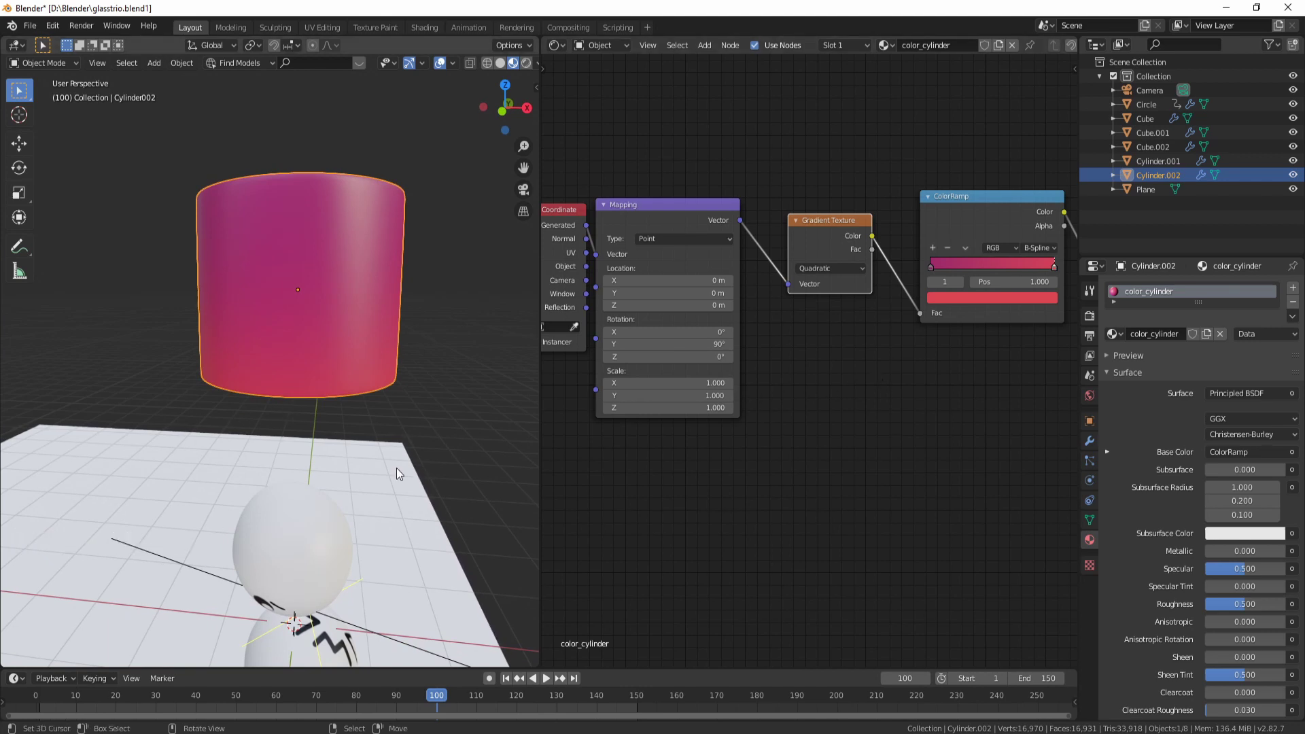
middle_click(364, 479)
Select Cylinder.001 with Cylinder.002 and link the color_cylinder material to it
right_click(368, 263)
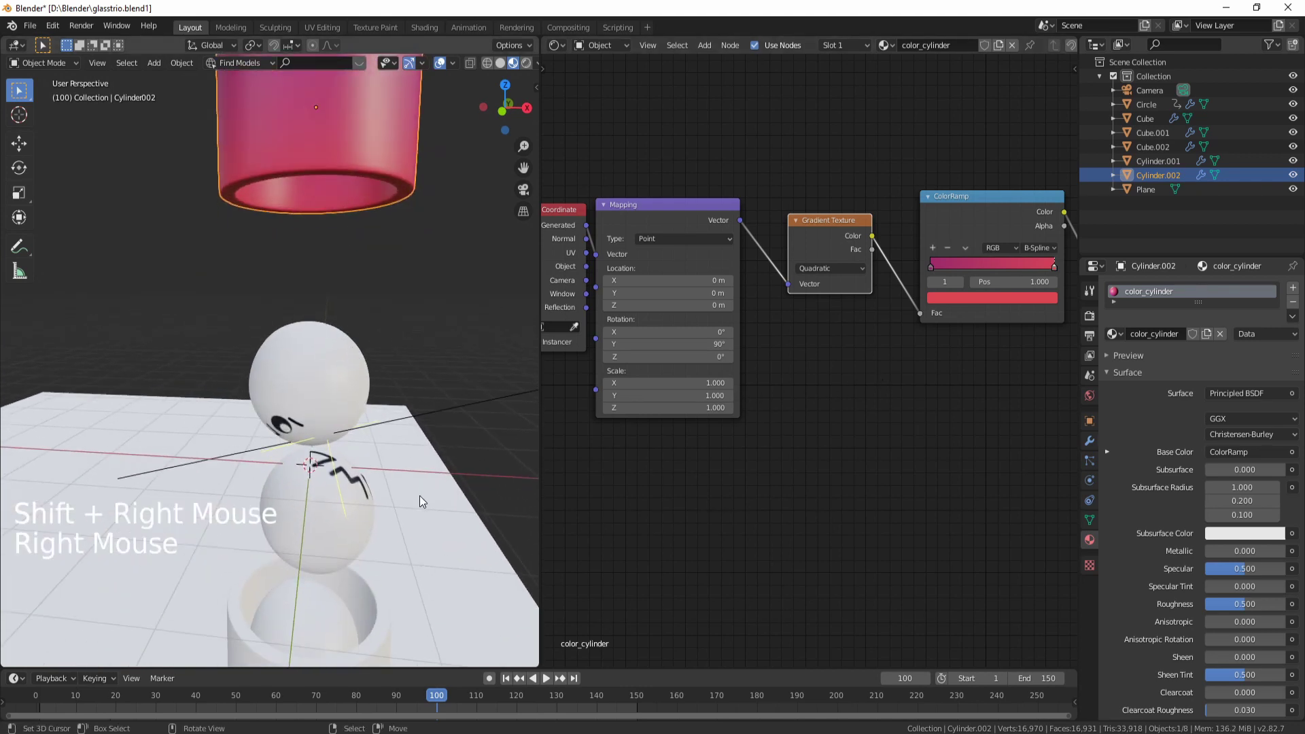
middle_click(414, 496)
right_click(354, 560)
middle_click(325, 272)
right_click(316, 169)
click(1302, 317)
middle_click(316, 557)
middle_click(292, 448)
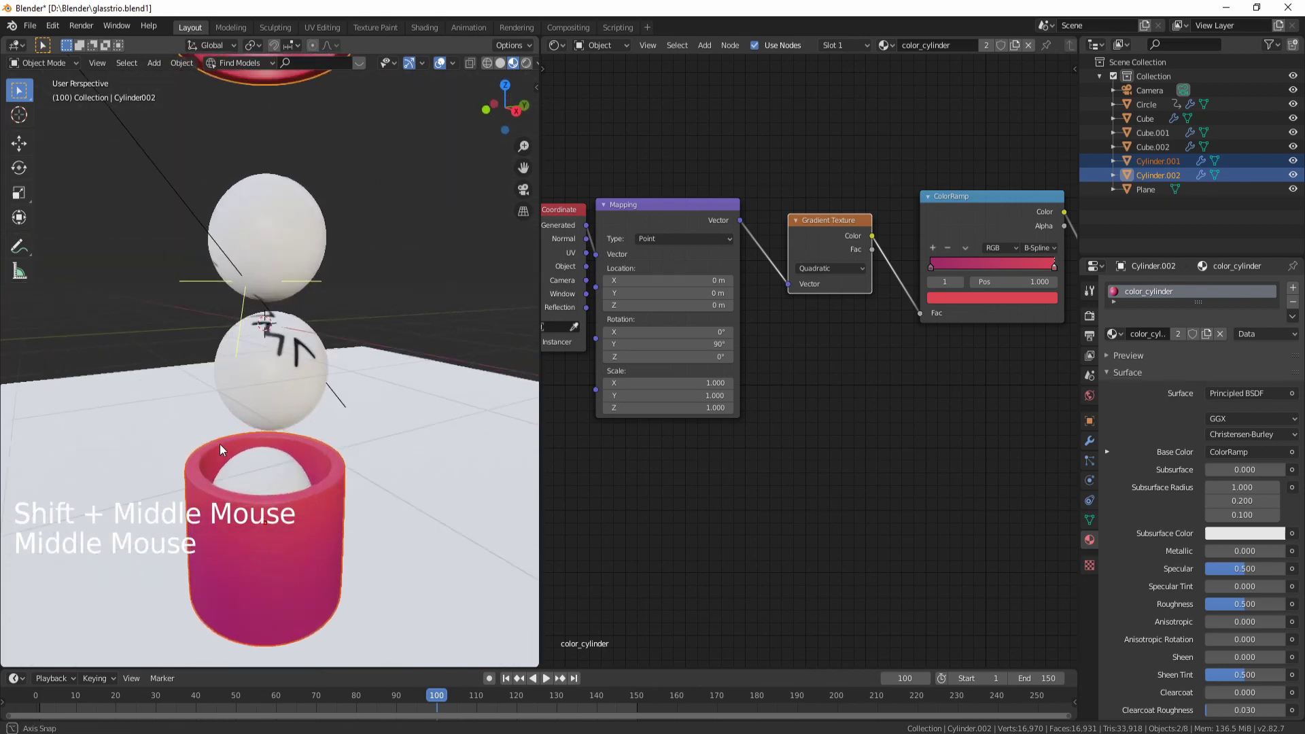
middle_click(348, 395)
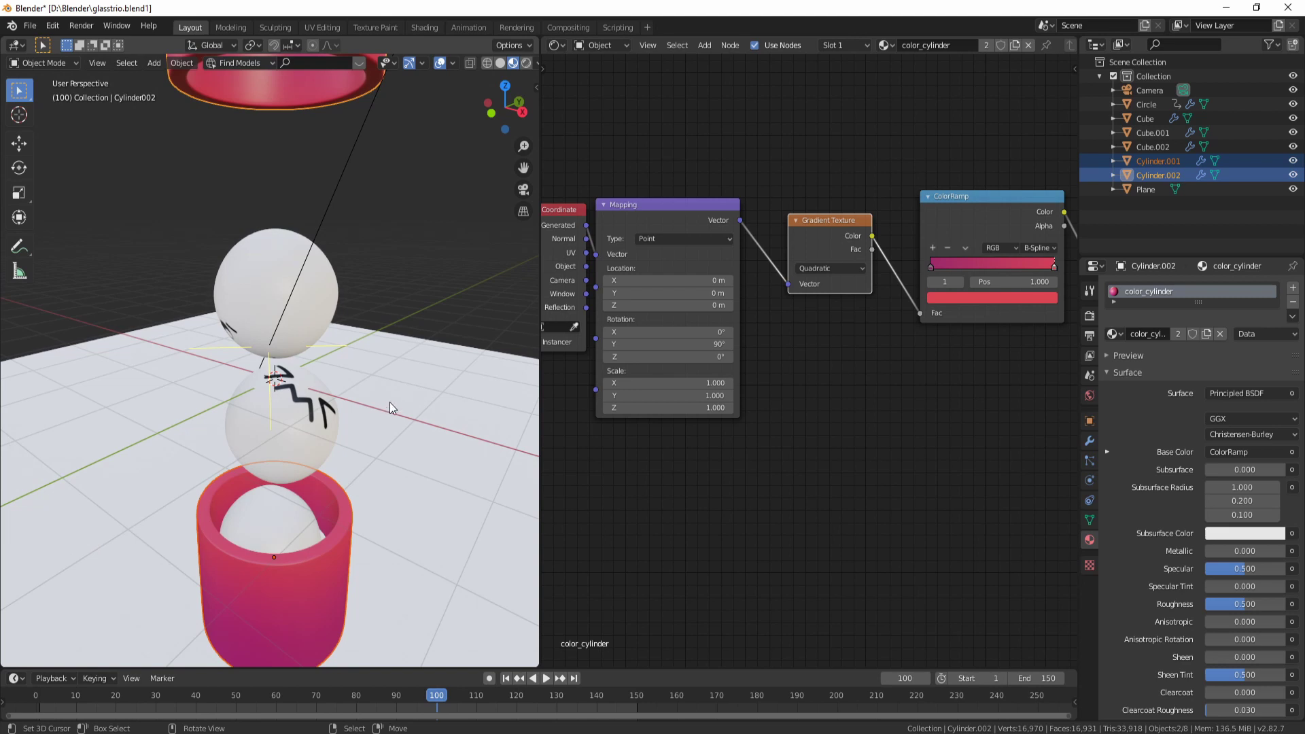
View the Triad harmony palette around red #D94352 on the Adobe Color wheel
click(962, 300)
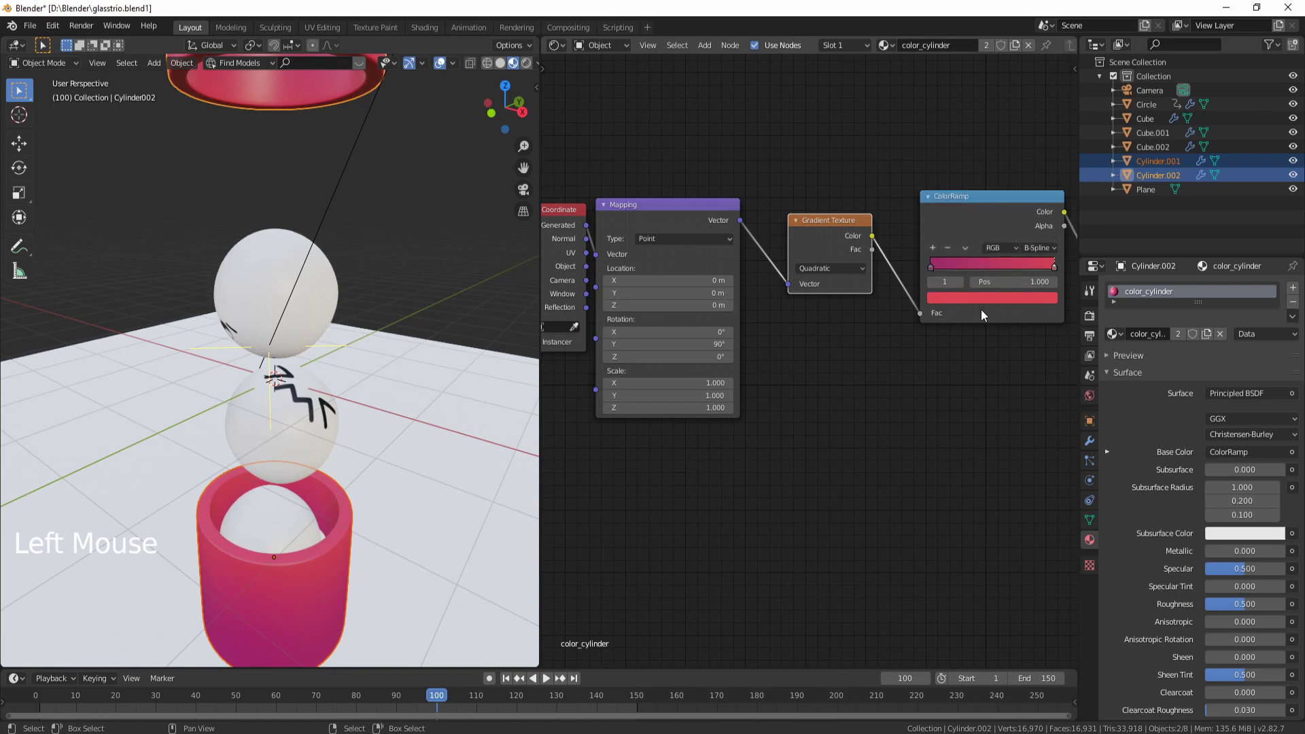
click(972, 305)
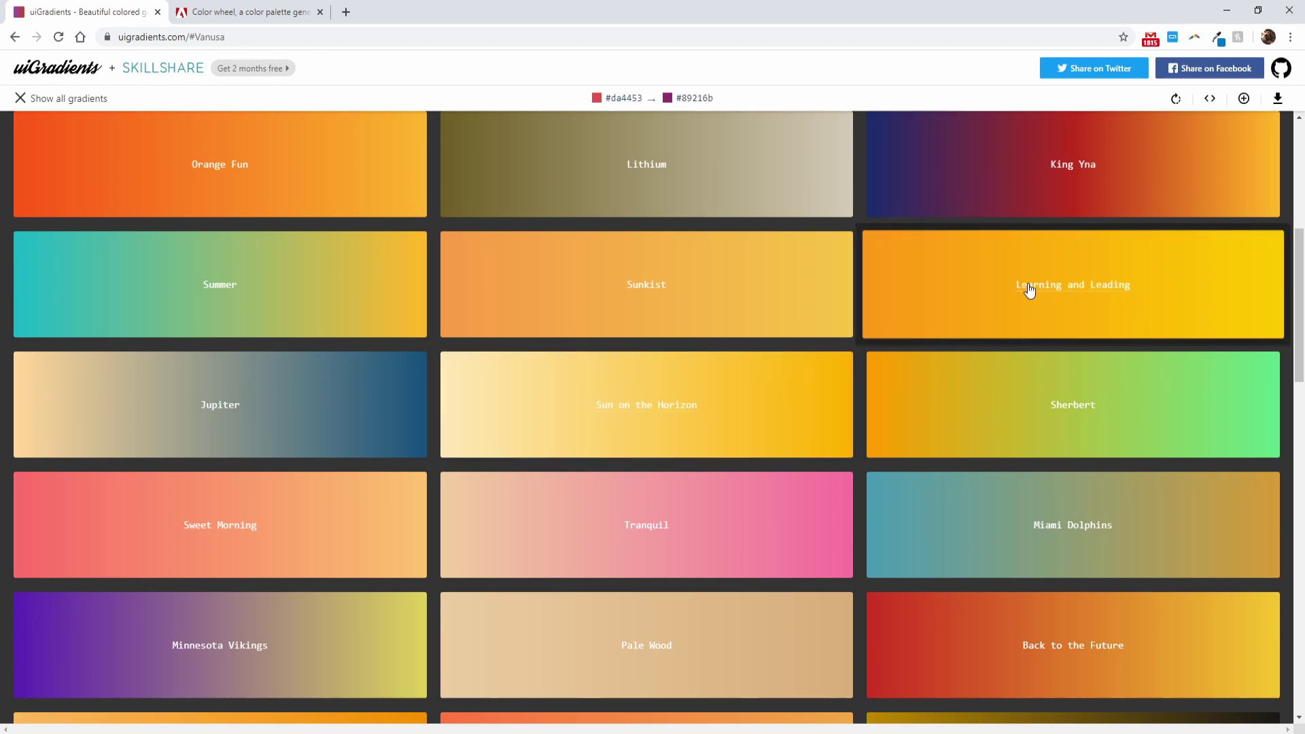
Scroll the uiGradients list to the Sunkist orange-to-yellow gradient
scroll(up, 3)
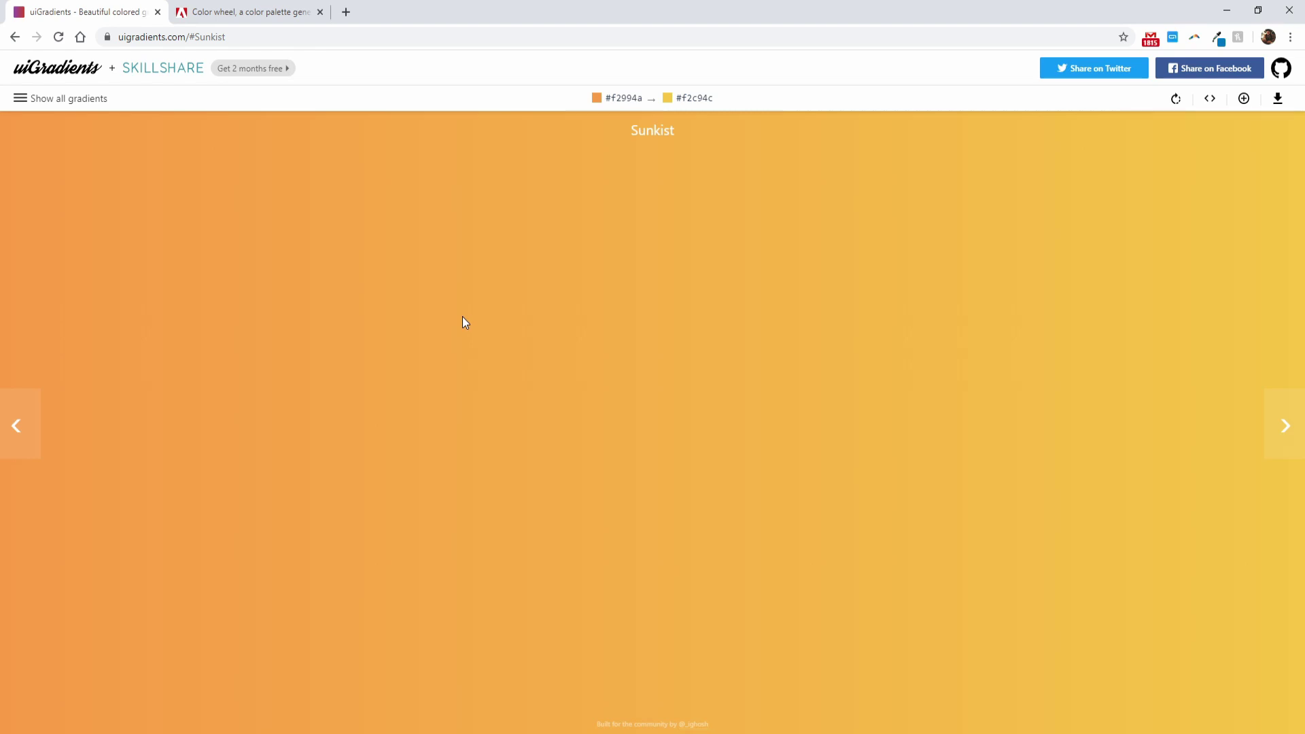
middle_click(871, 231)
Copy the cylinder's gradient node chain and select the Cube.001 face ball
scroll(down, 3)
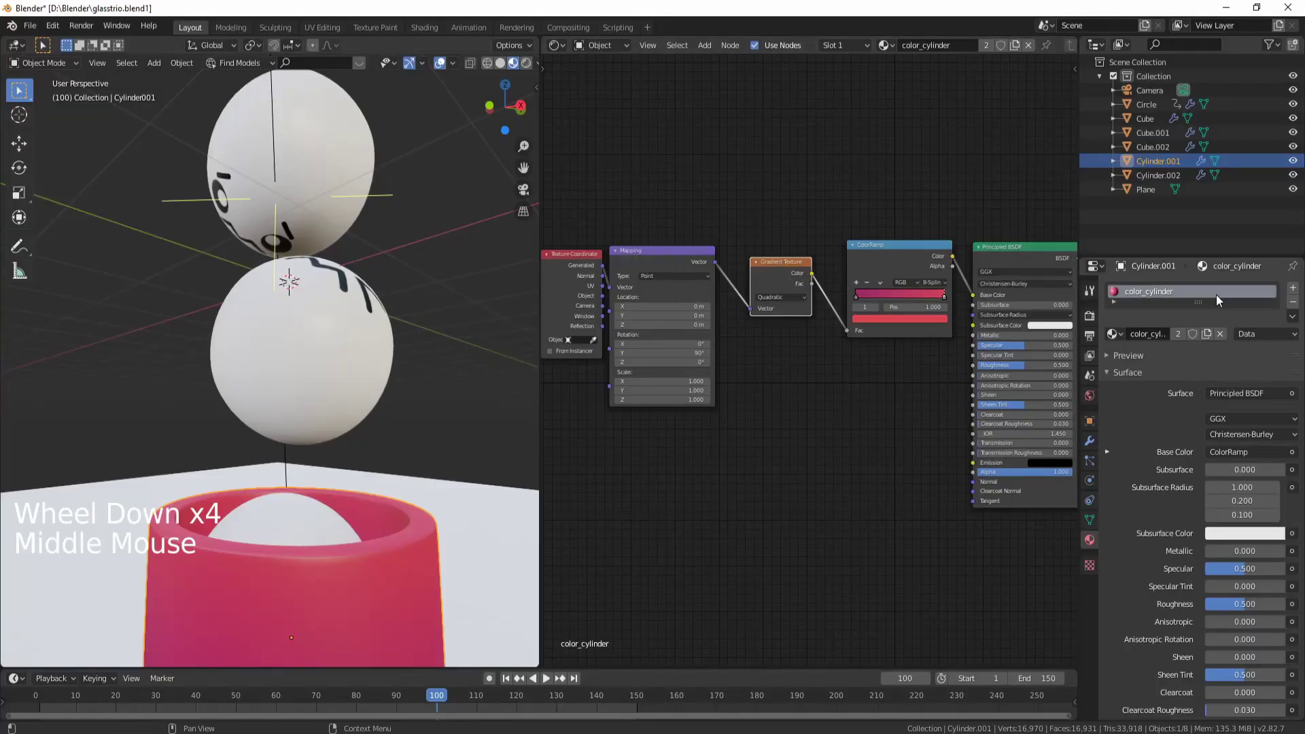
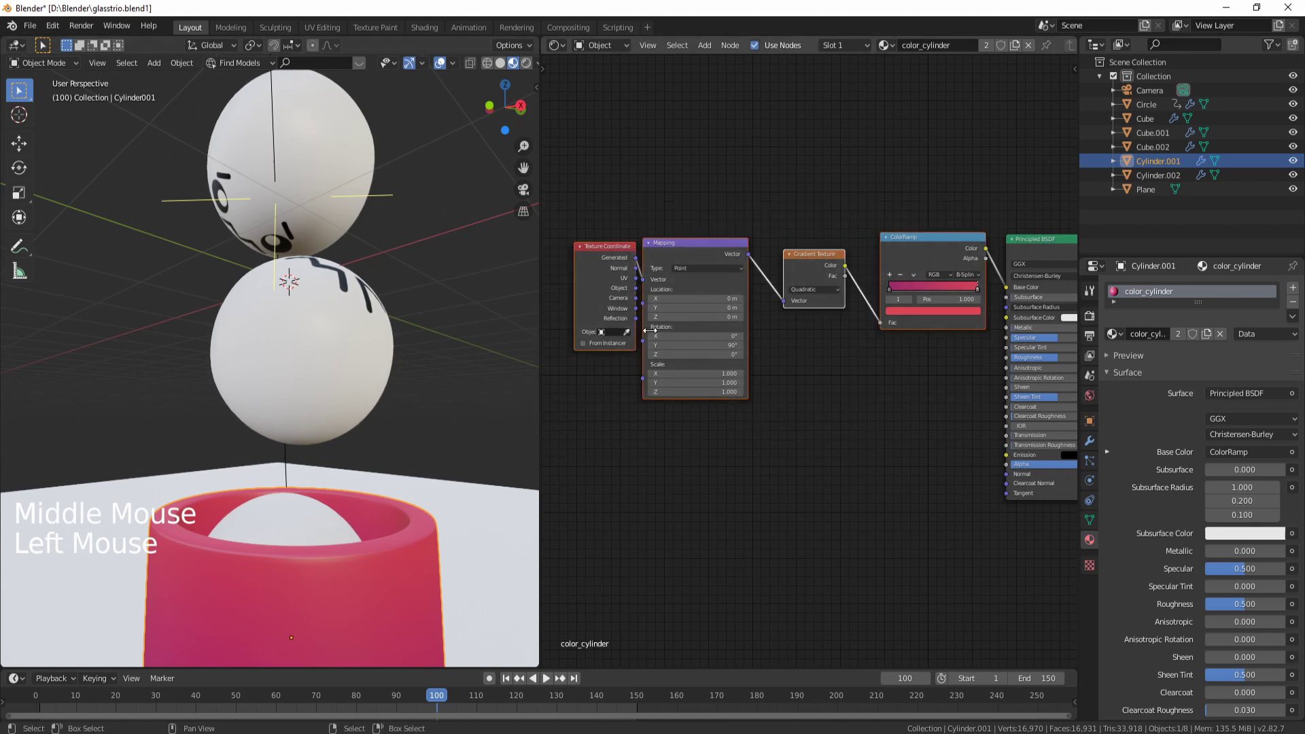
key(m)
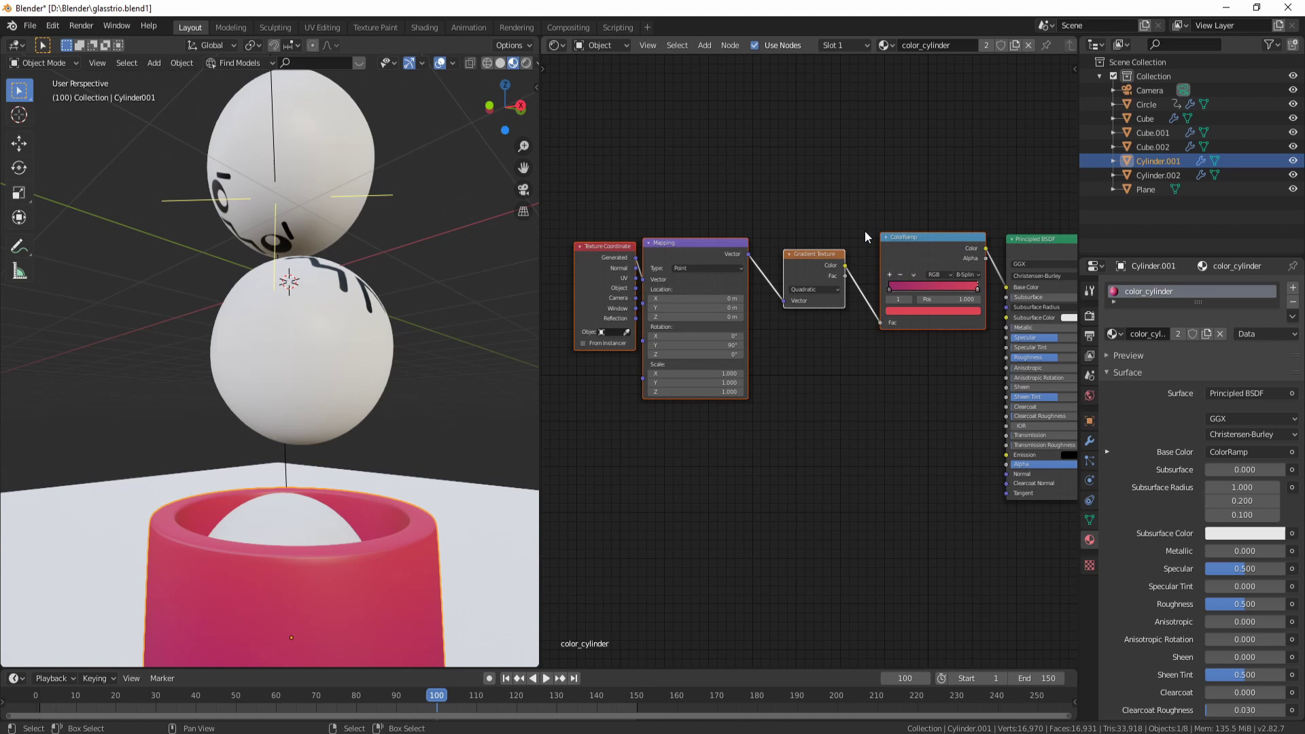
key(ctrl+c)
right_click(318, 336)
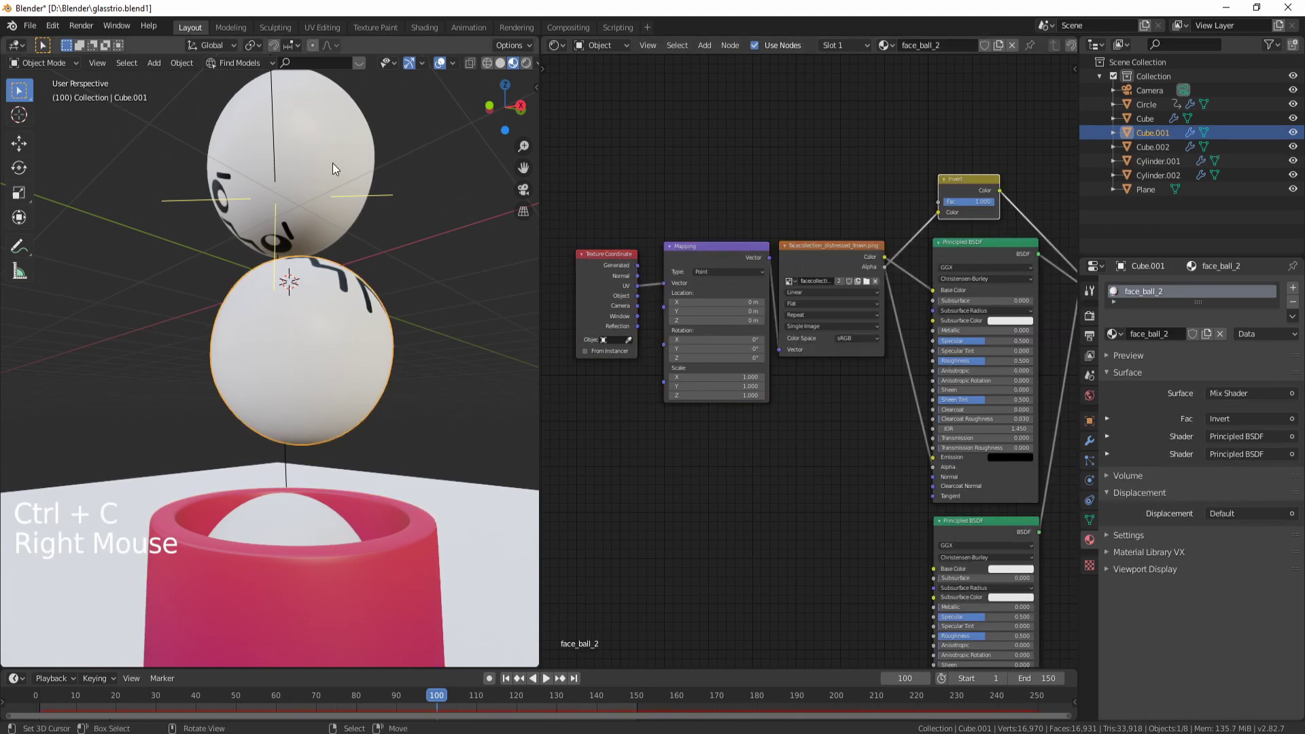
Paste the gradient nodes into Cube.002's face_ball material beside the lower shader
right_click(335, 167)
middle_click(816, 500)
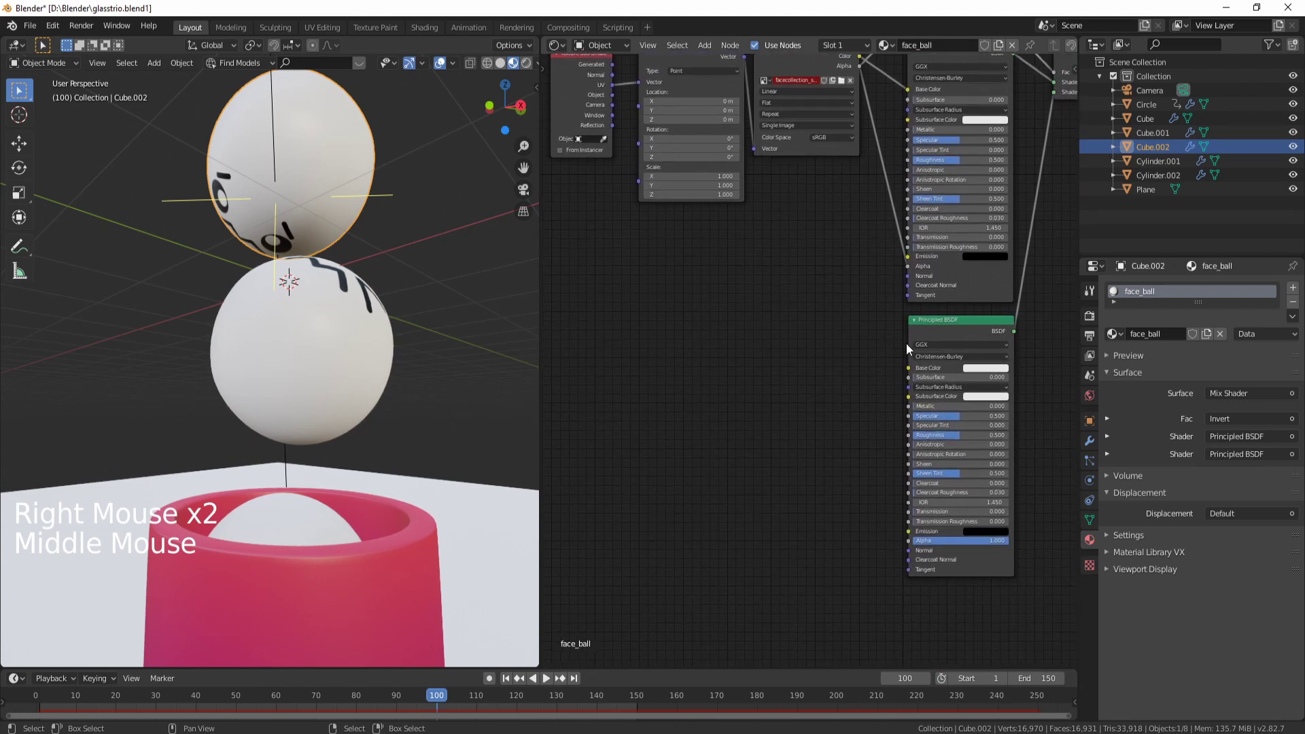
click(929, 333)
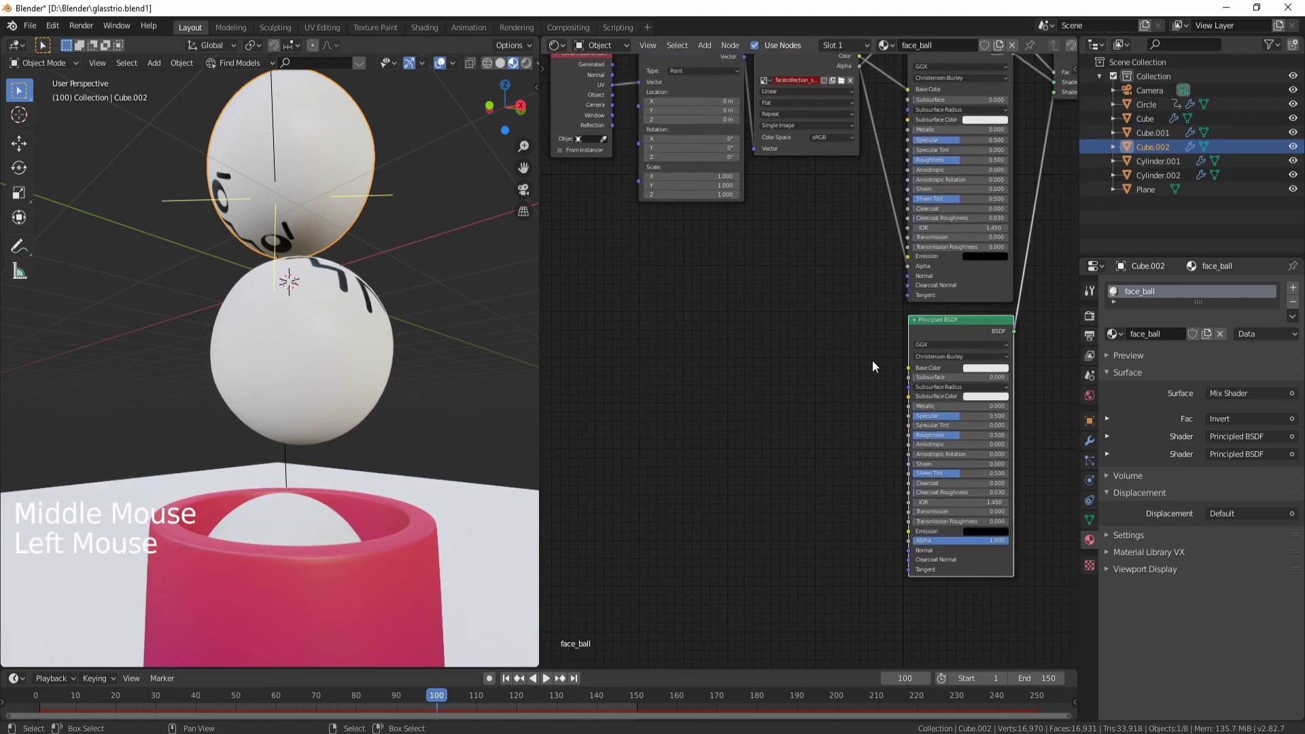
key(ctrl+v)
click(692, 72)
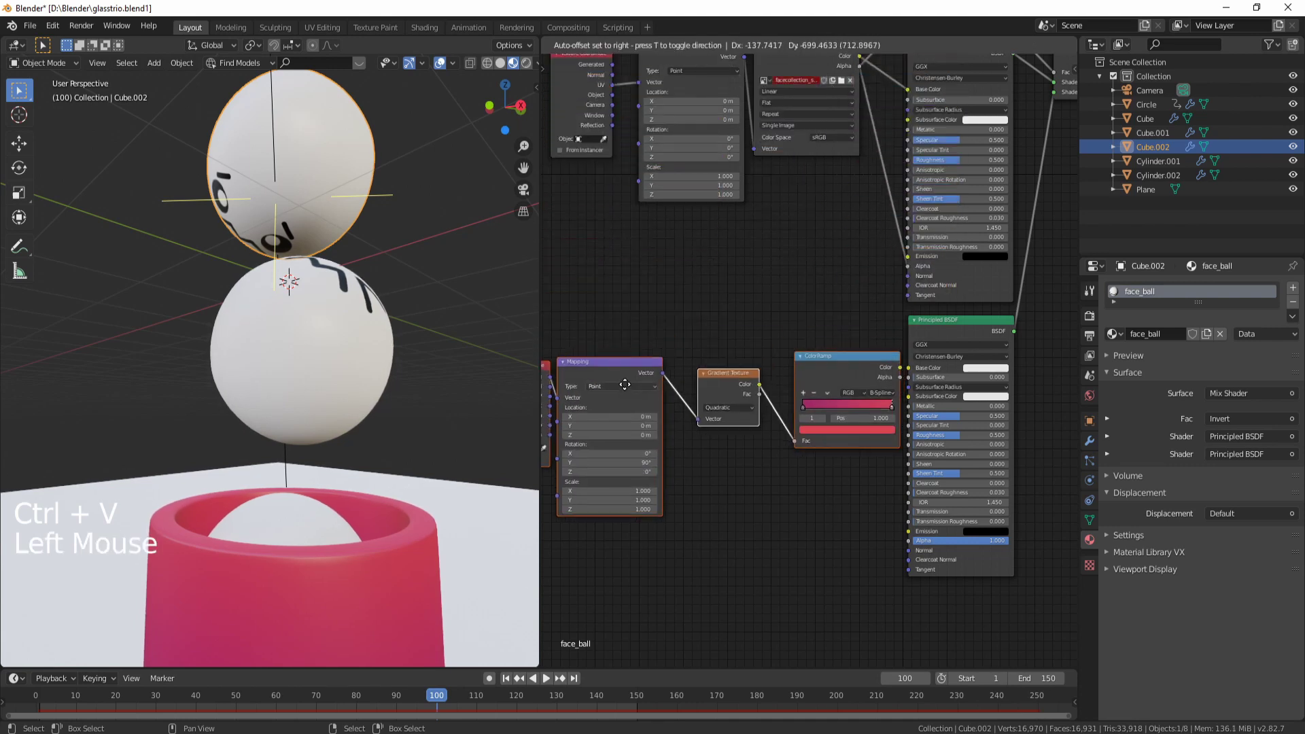
Wire the ColorRamp Color into the lower Principled BSDF Base Color
click(868, 333)
click(879, 342)
middle_click(808, 478)
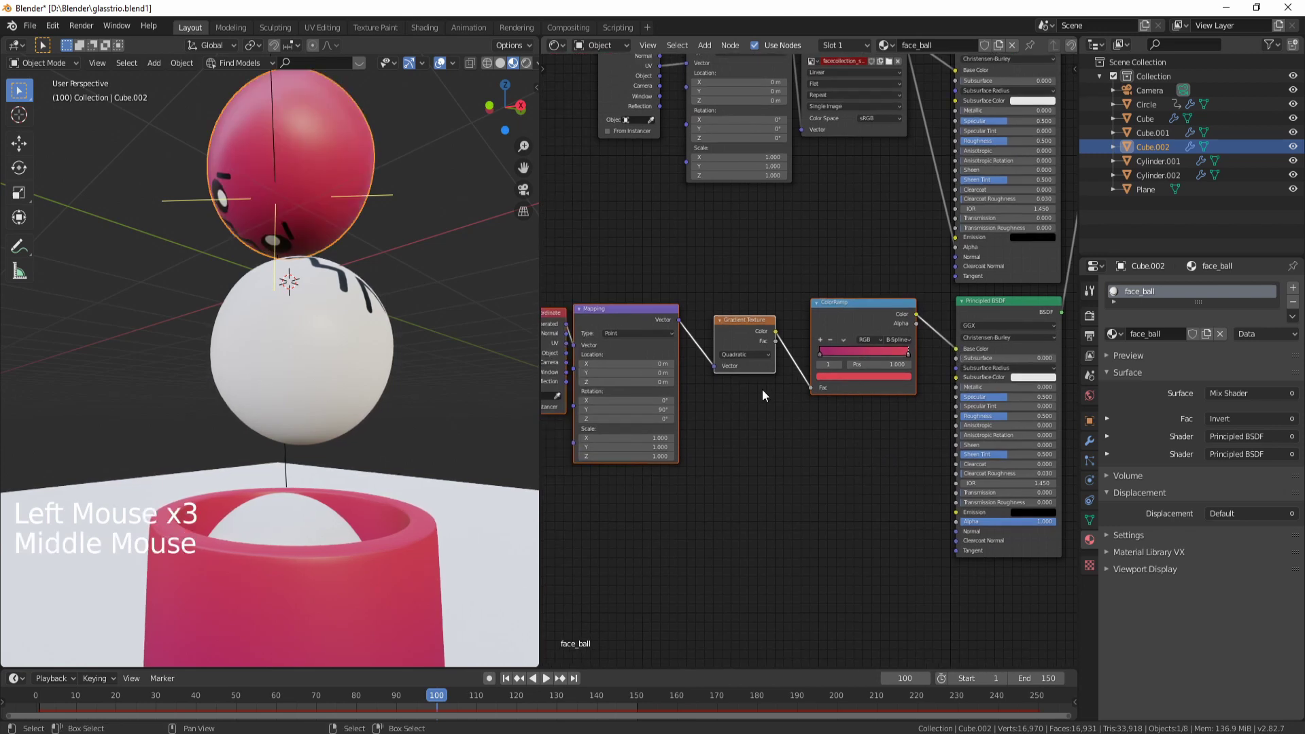
Set the face_ball ColorRamp stops to the Sunkist orange and yellow hex colours from uiGradients
key(m)
click(833, 378)
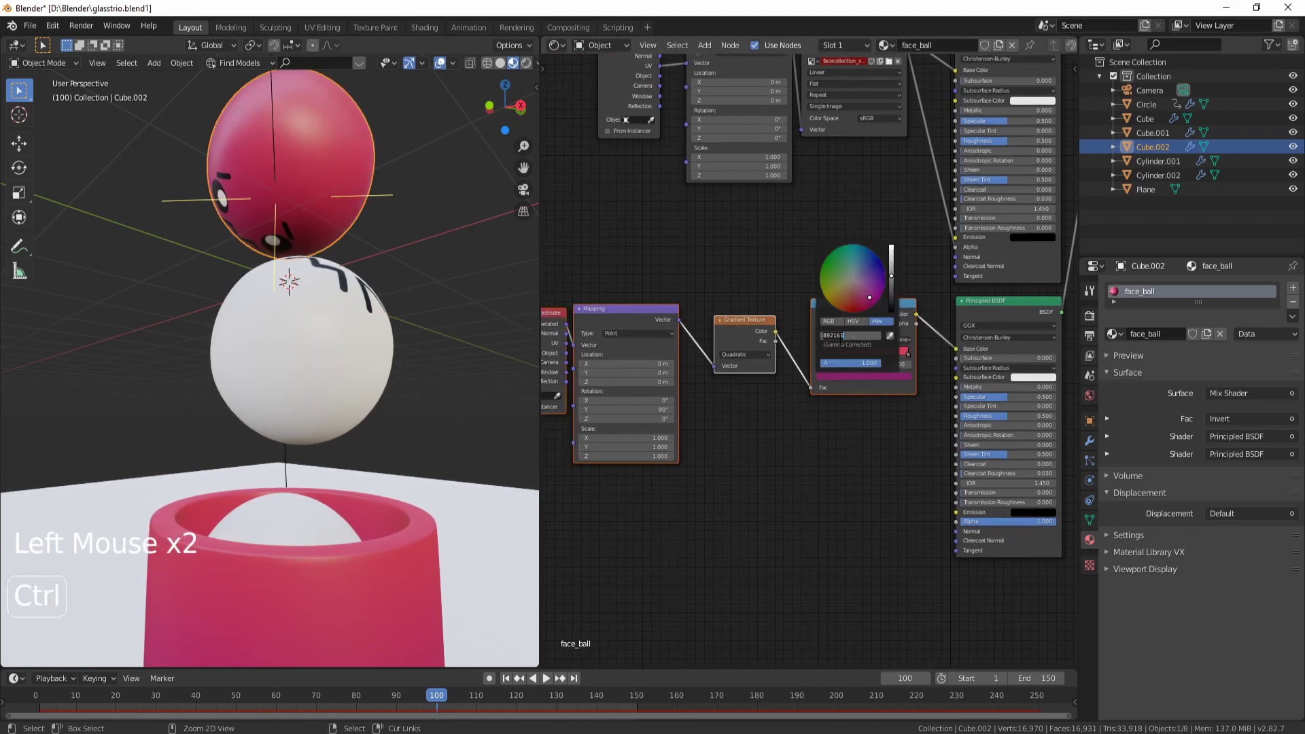
scroll(up, 3)
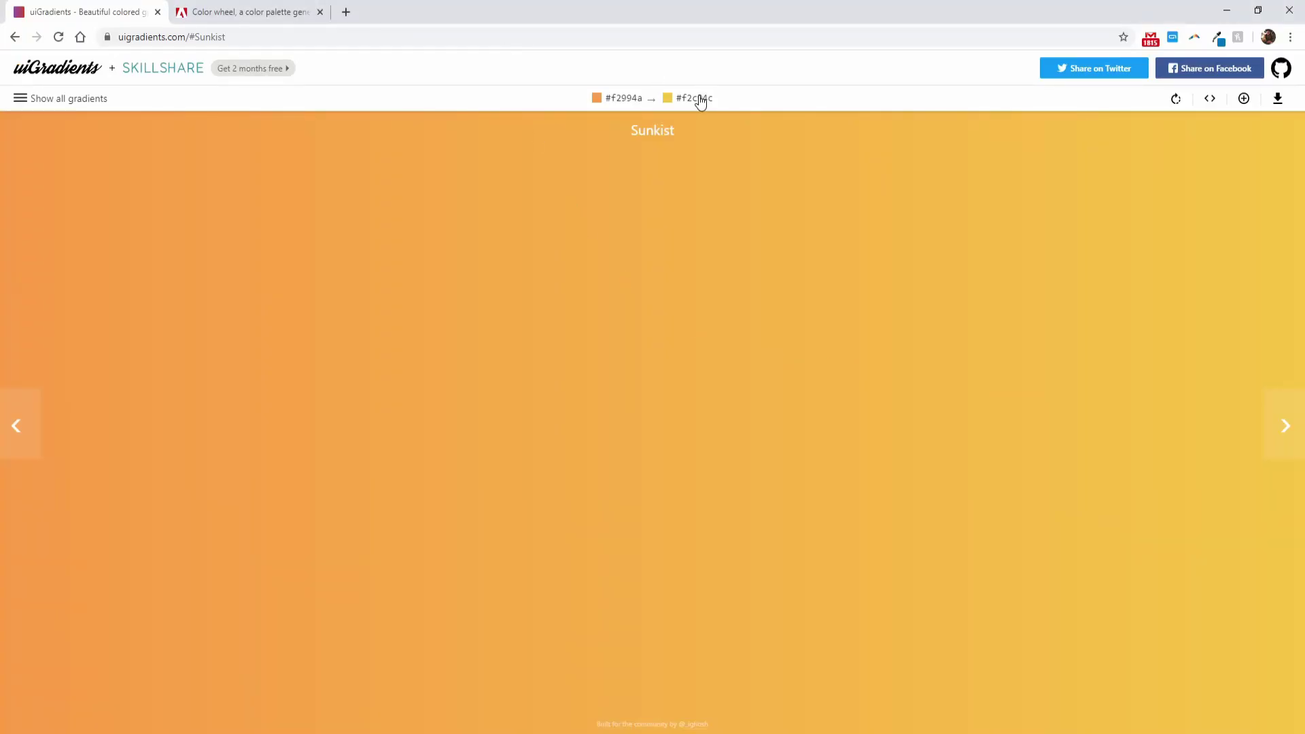
click(922, 359)
click(913, 380)
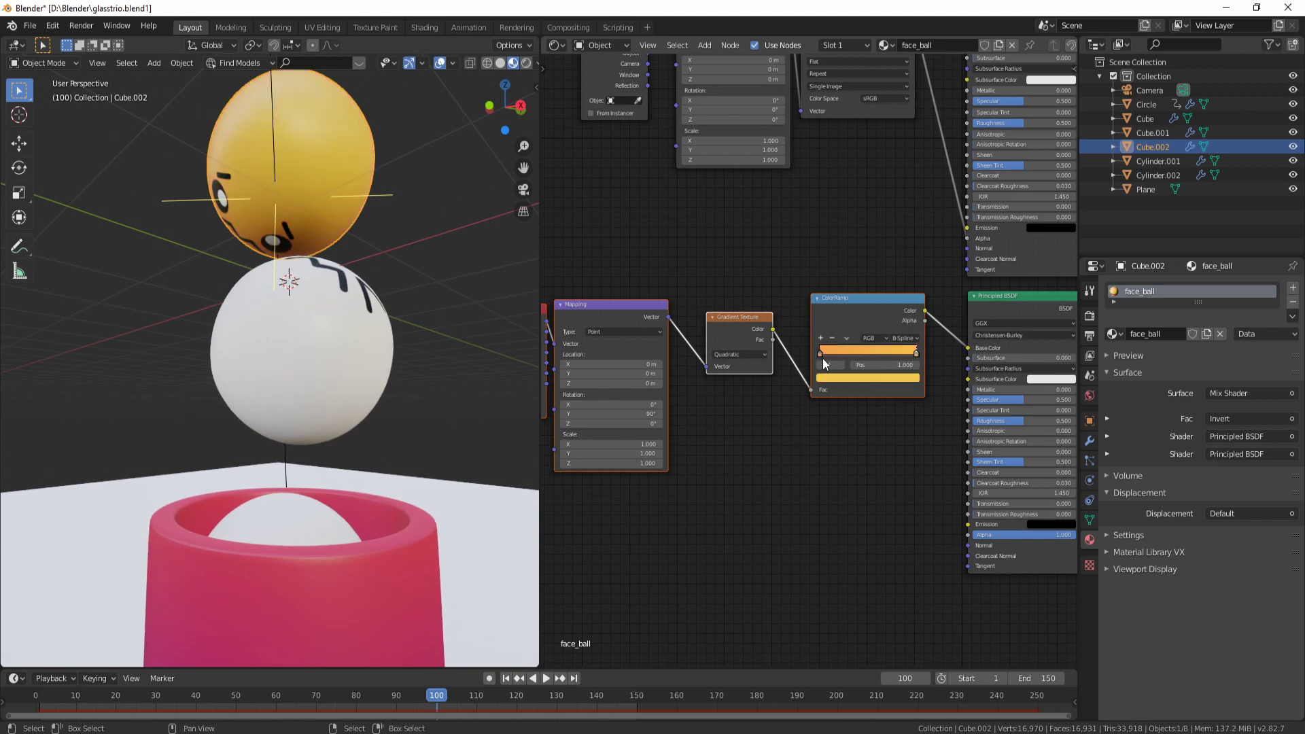
middle_click(274, 393)
middle_click(347, 348)
scroll(up, 3)
Revisit the face ball's Gradient Texture type list, leaving Quadratic as the active type
click(753, 355)
click(742, 349)
click(739, 358)
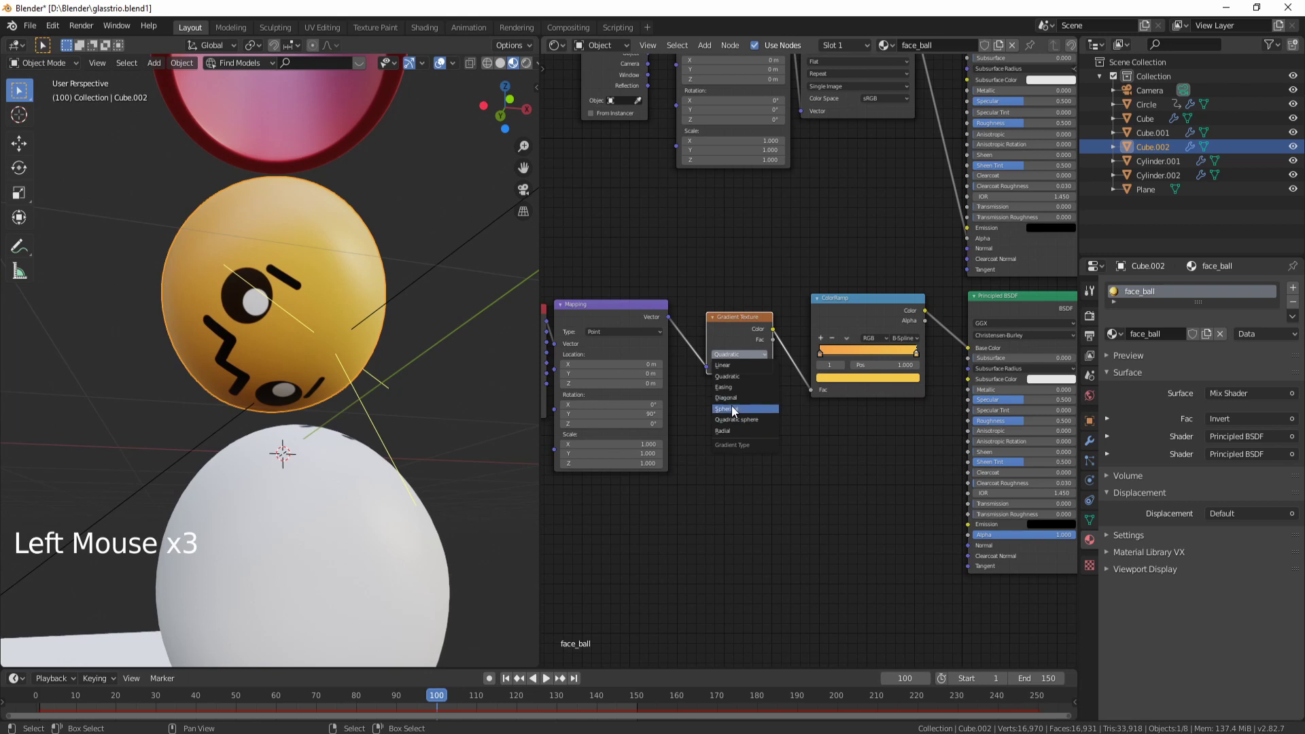
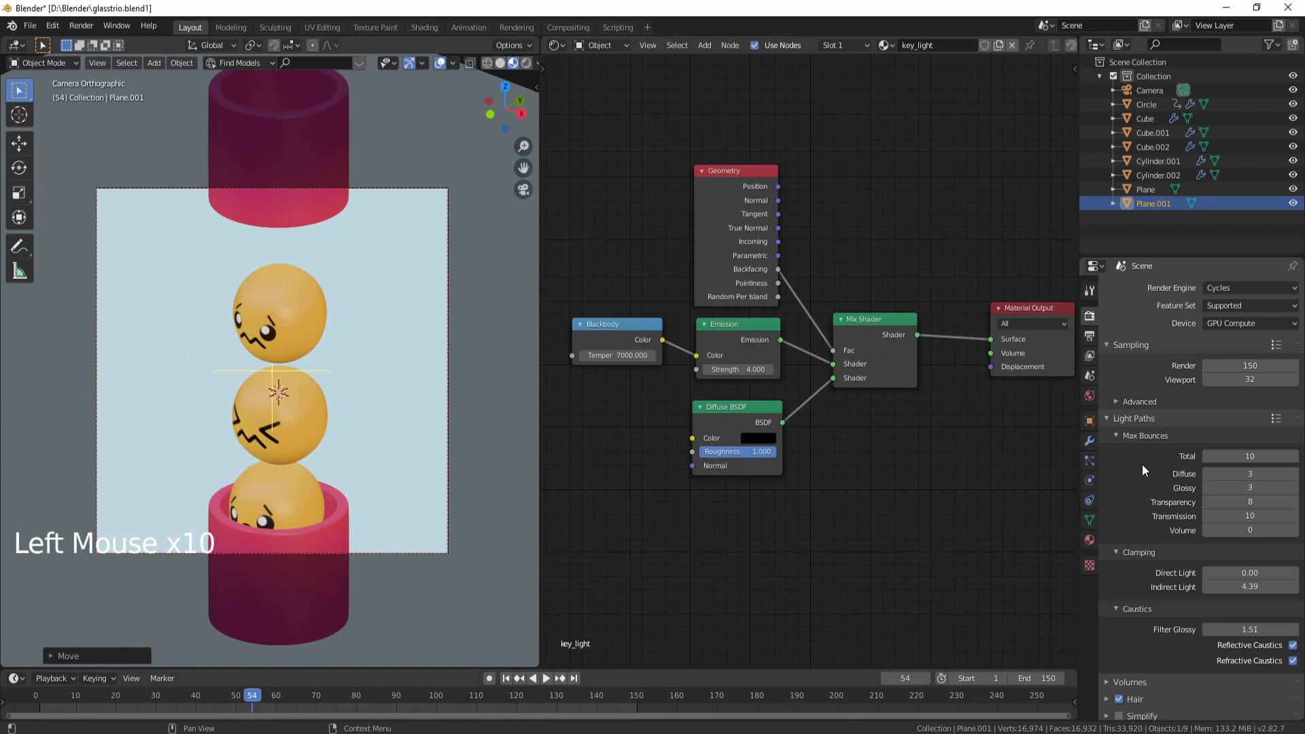
Save the scene and check Color Management shows Filmic with the High Contrast look
key(ctrl+s)
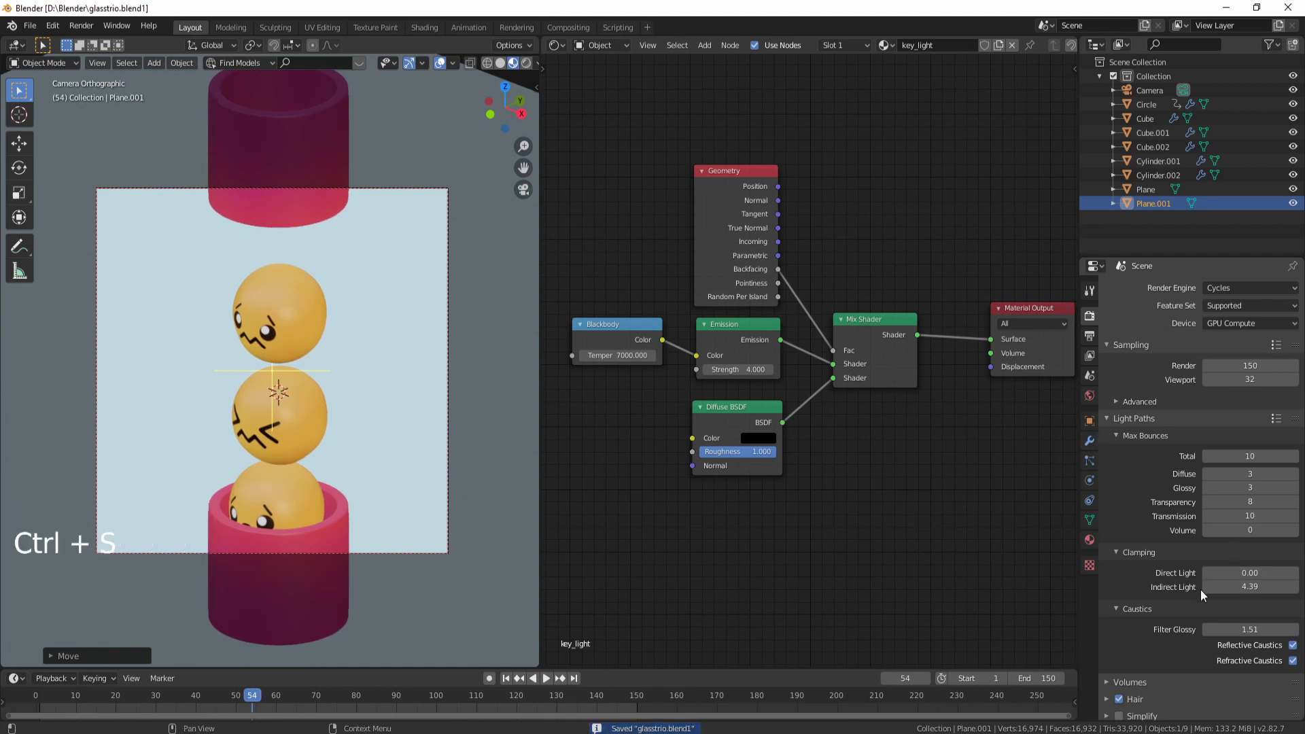
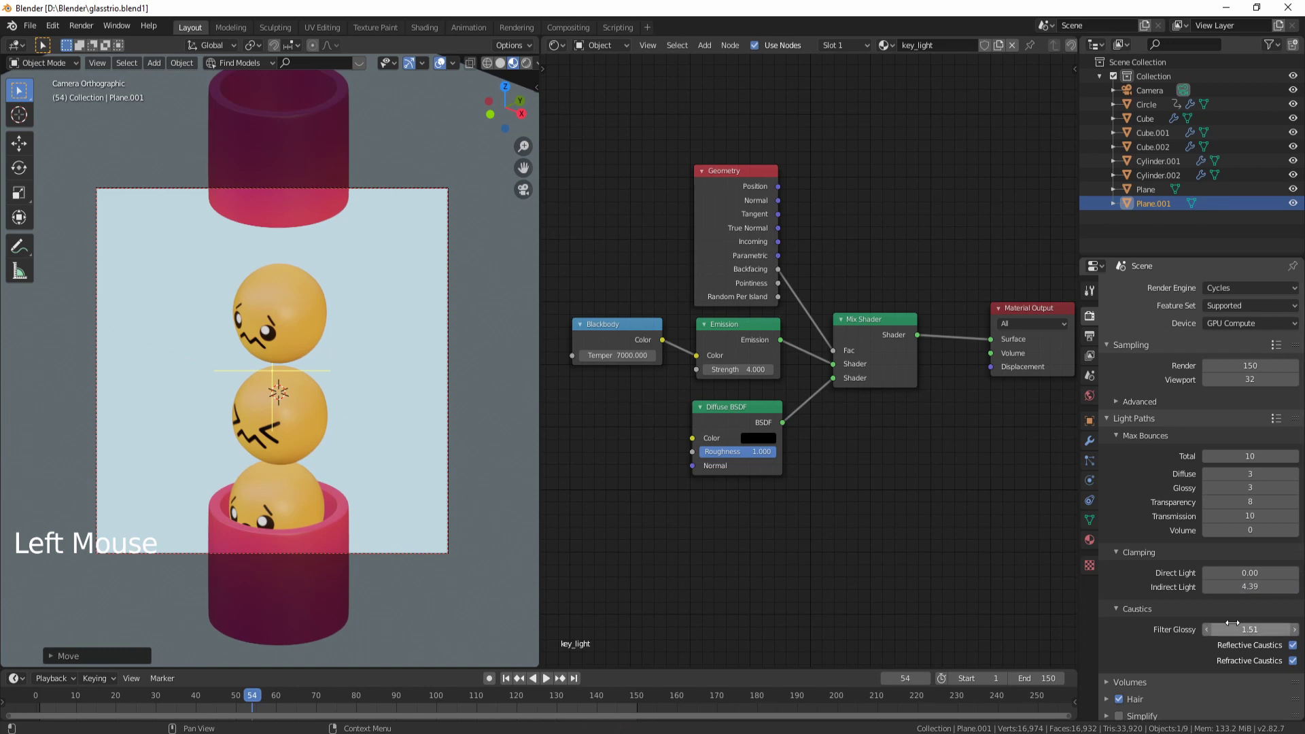
scroll(down, 3)
scroll(up, 3)
scroll(down, 3)
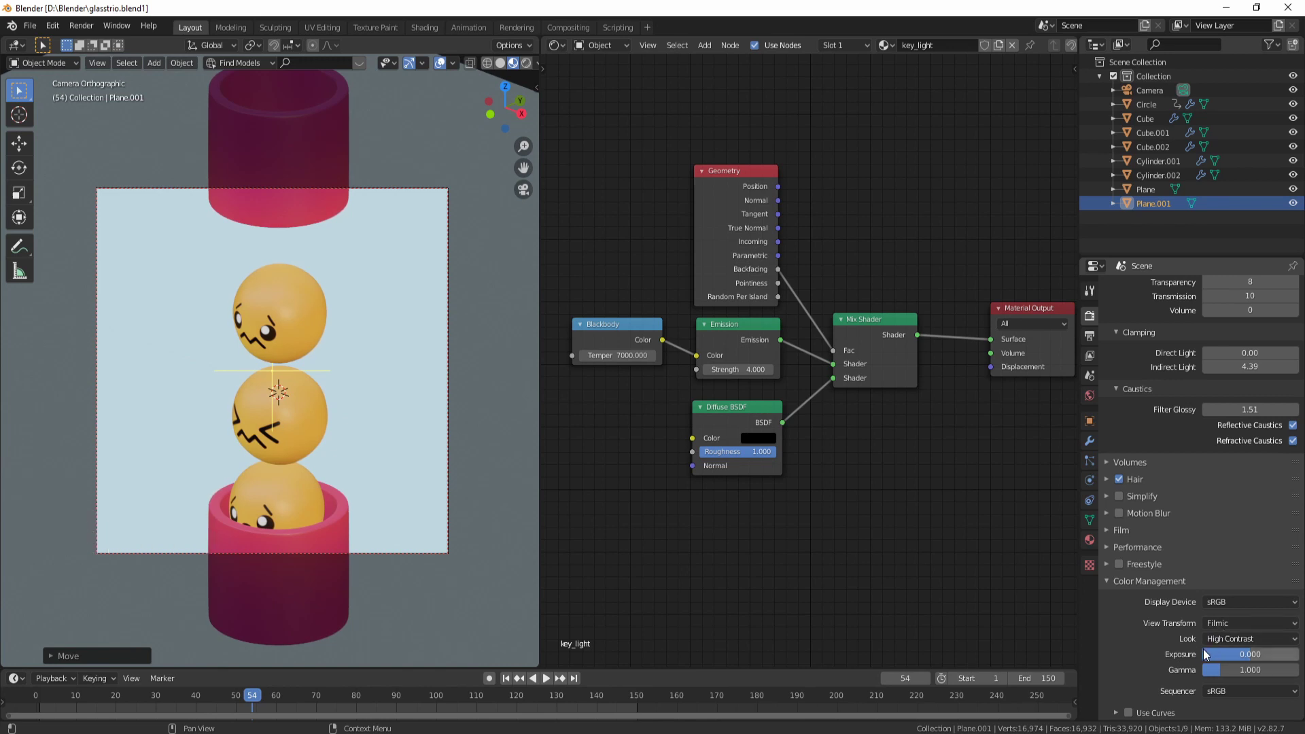
scroll(up, 3)
scroll(down, 3)
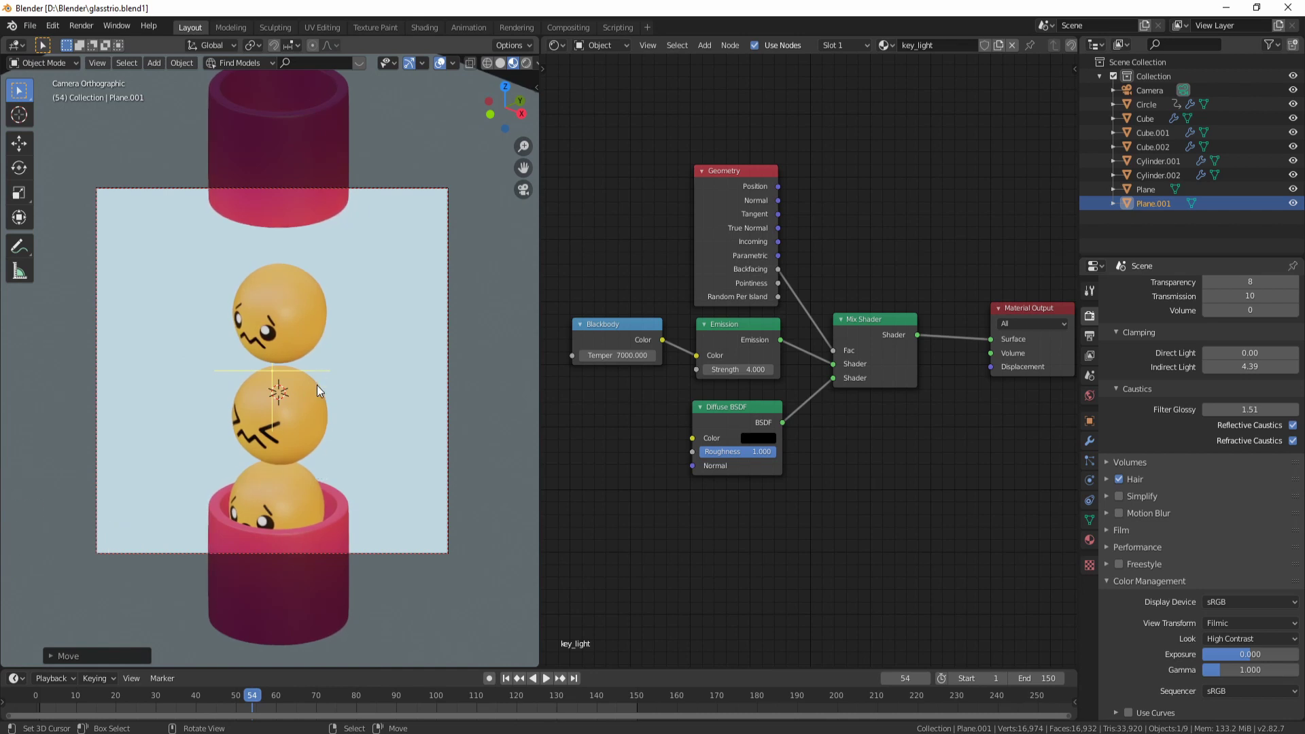
key(shift+z)
Switch to rendered shading, select Plane.001 and move it along its own axis, returning to the camera
key(shift+z)
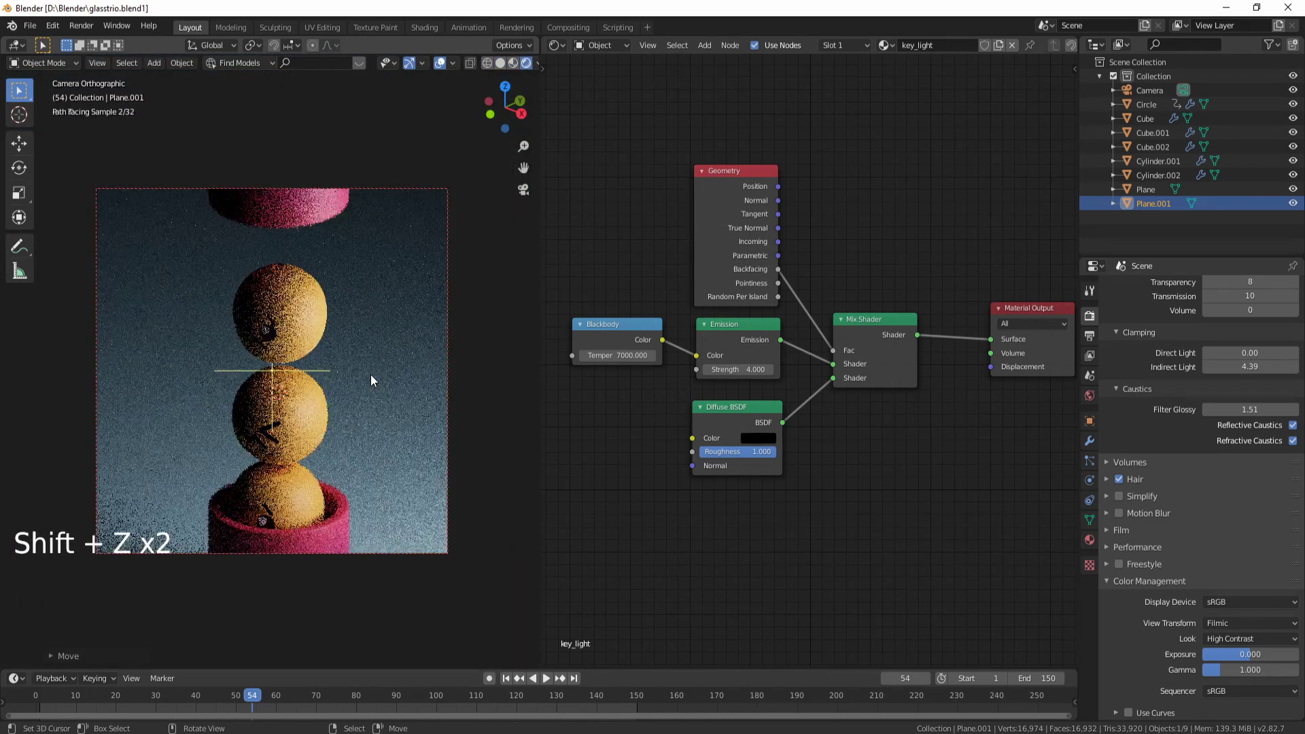
scroll(up, 3)
scroll(down, 3)
middle_click(351, 363)
right_click(455, 364)
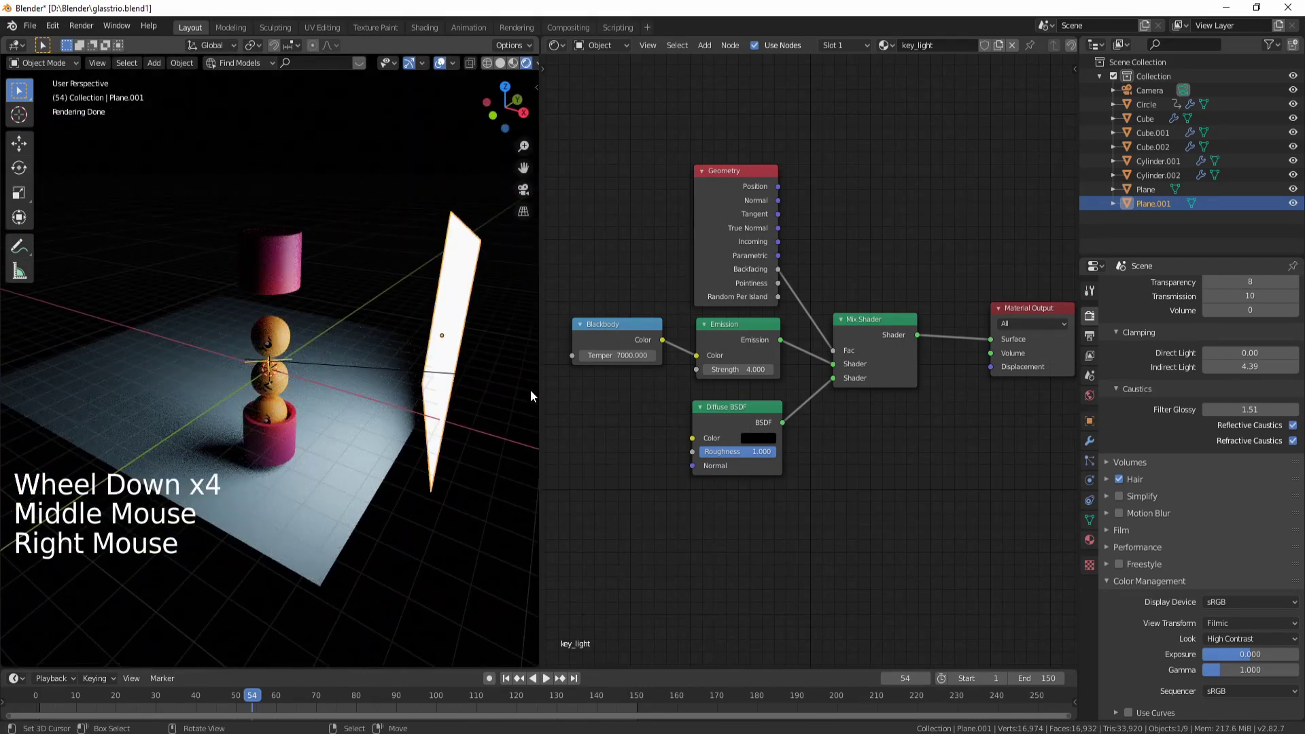
key(r)
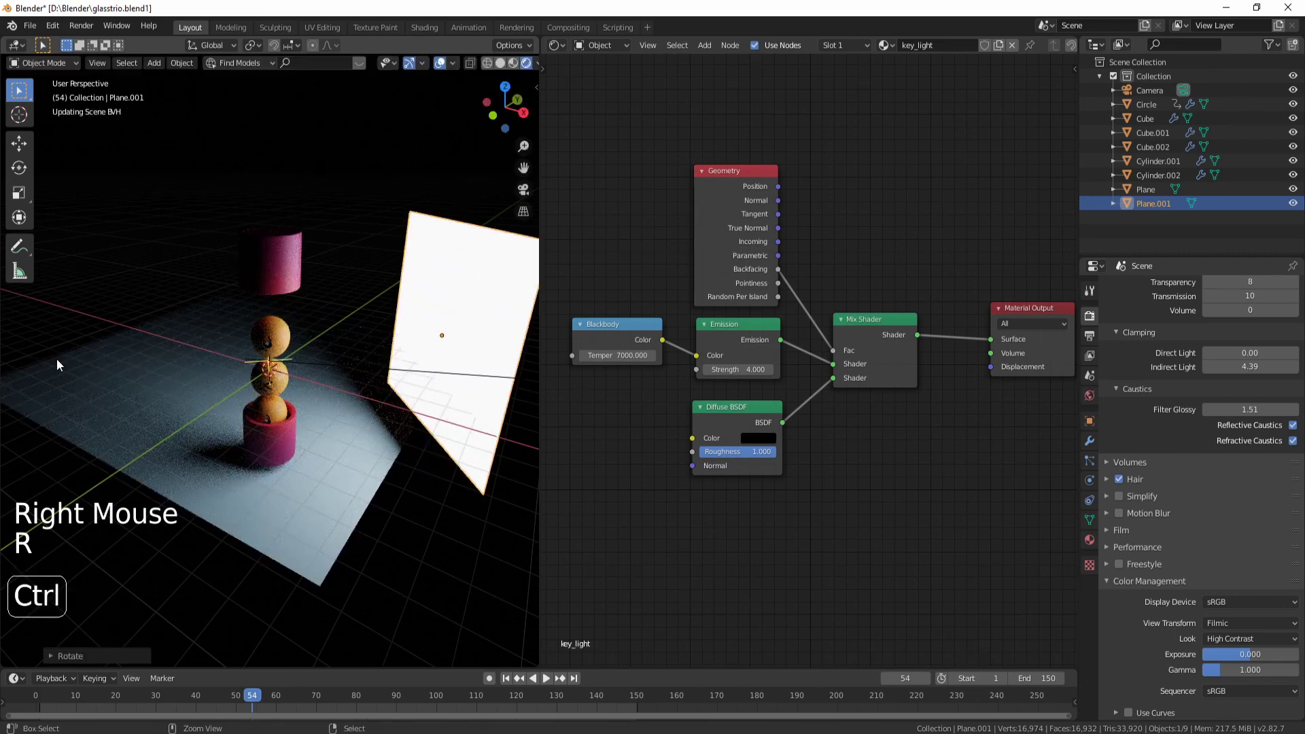
key(g)
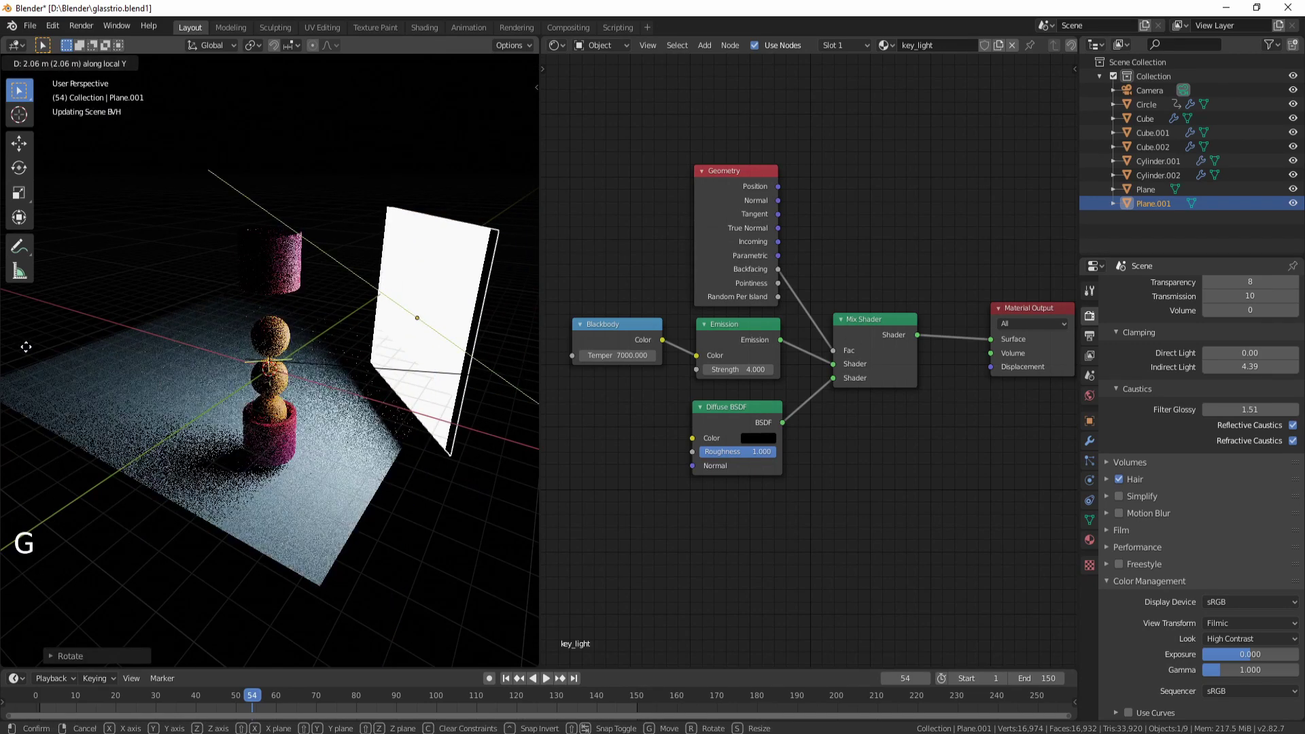
key(KP_0)
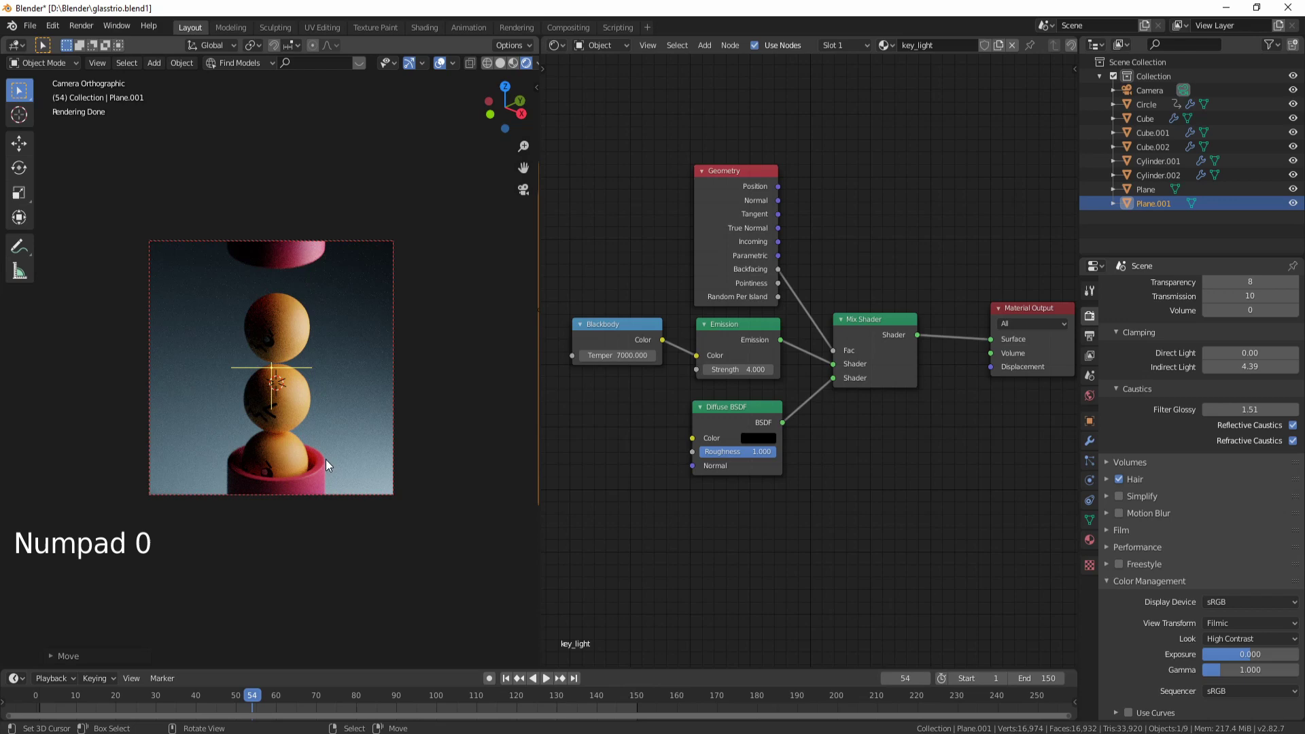
Rotate the light plane about the vertical axis and shift it along local and vertical axes to light the balls
key(r)
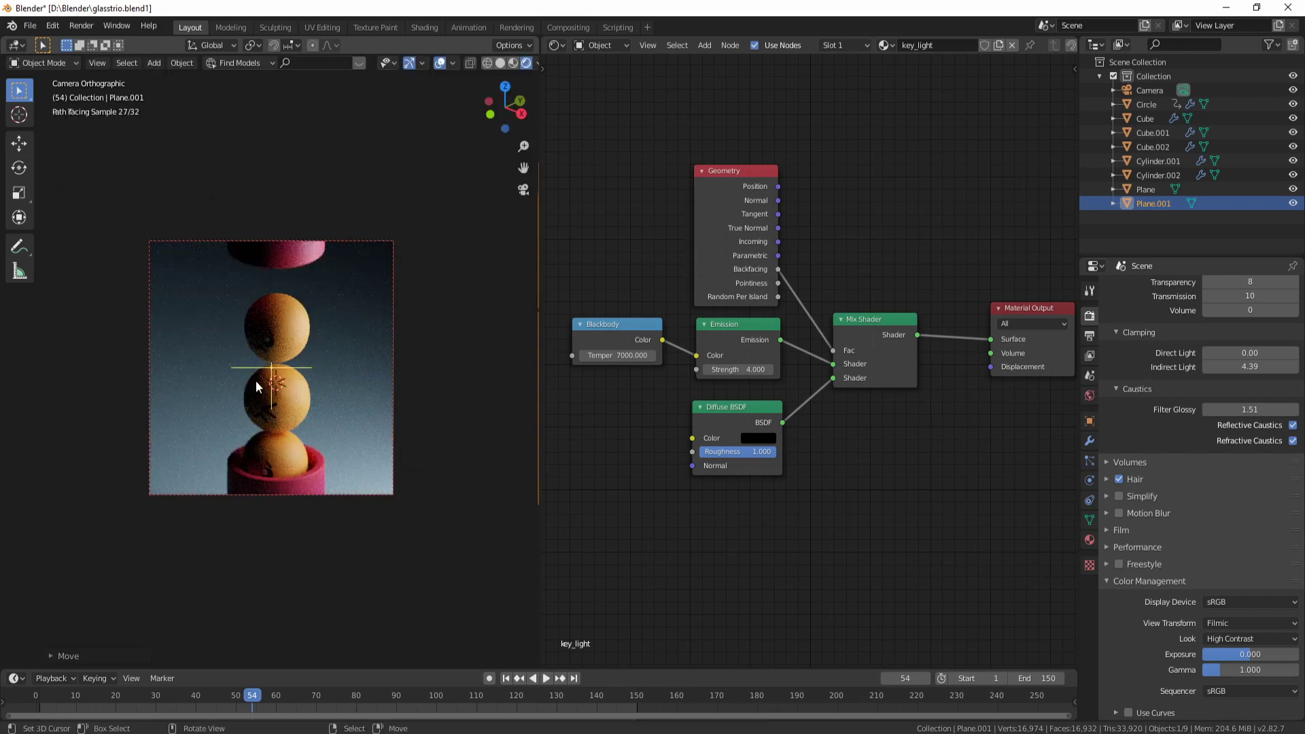
key(g)
key(r)
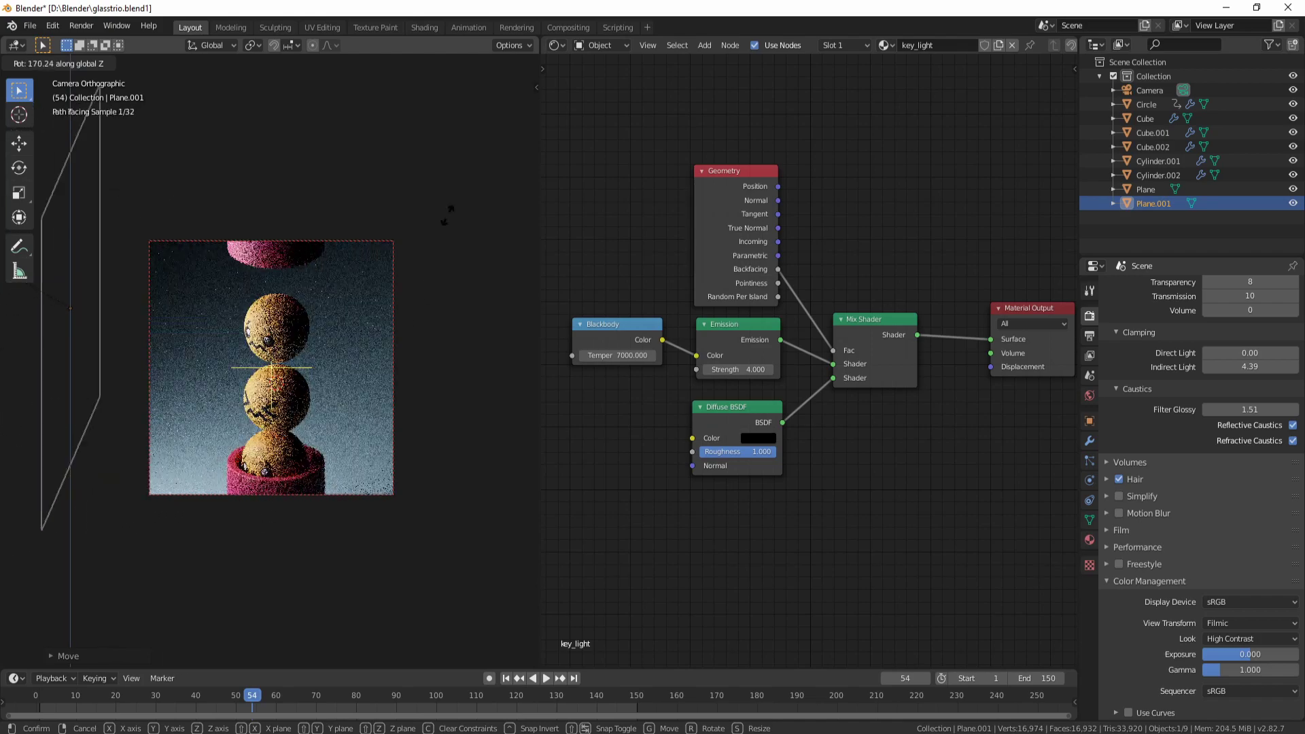
key(g)
key(f)
key(g)
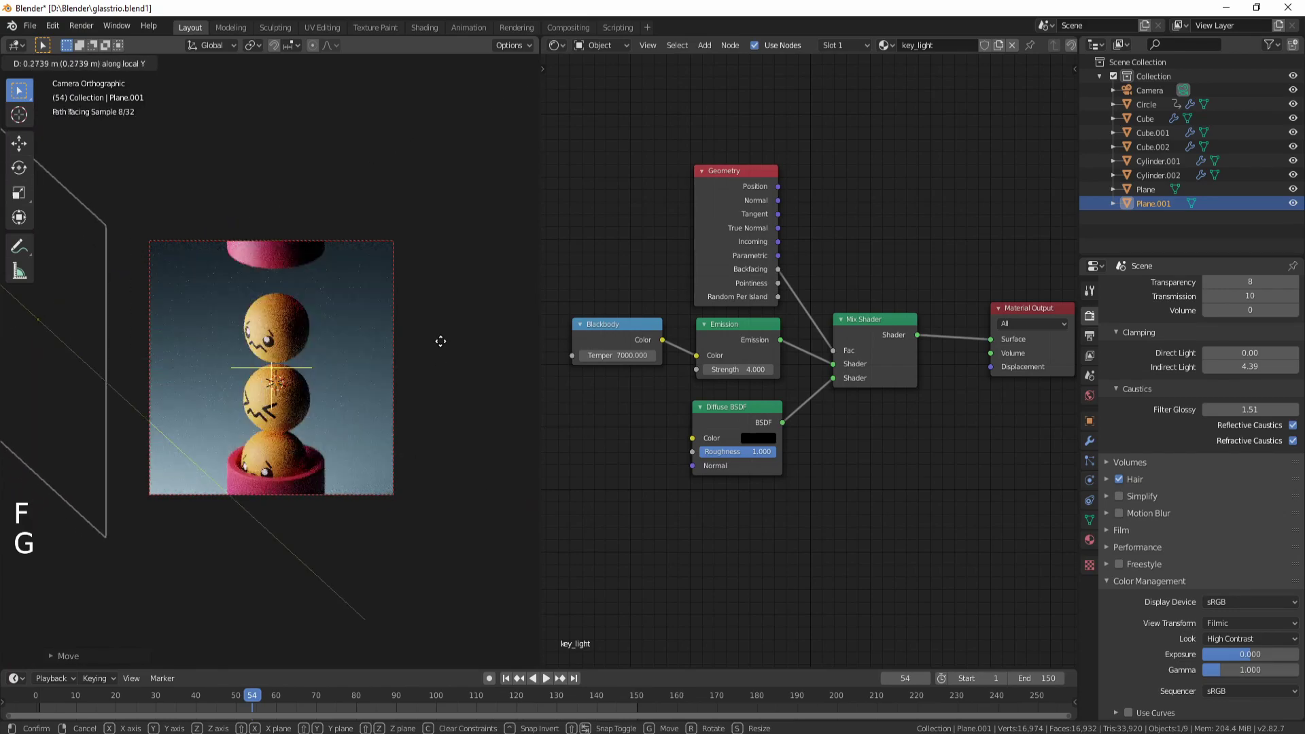
key(g)
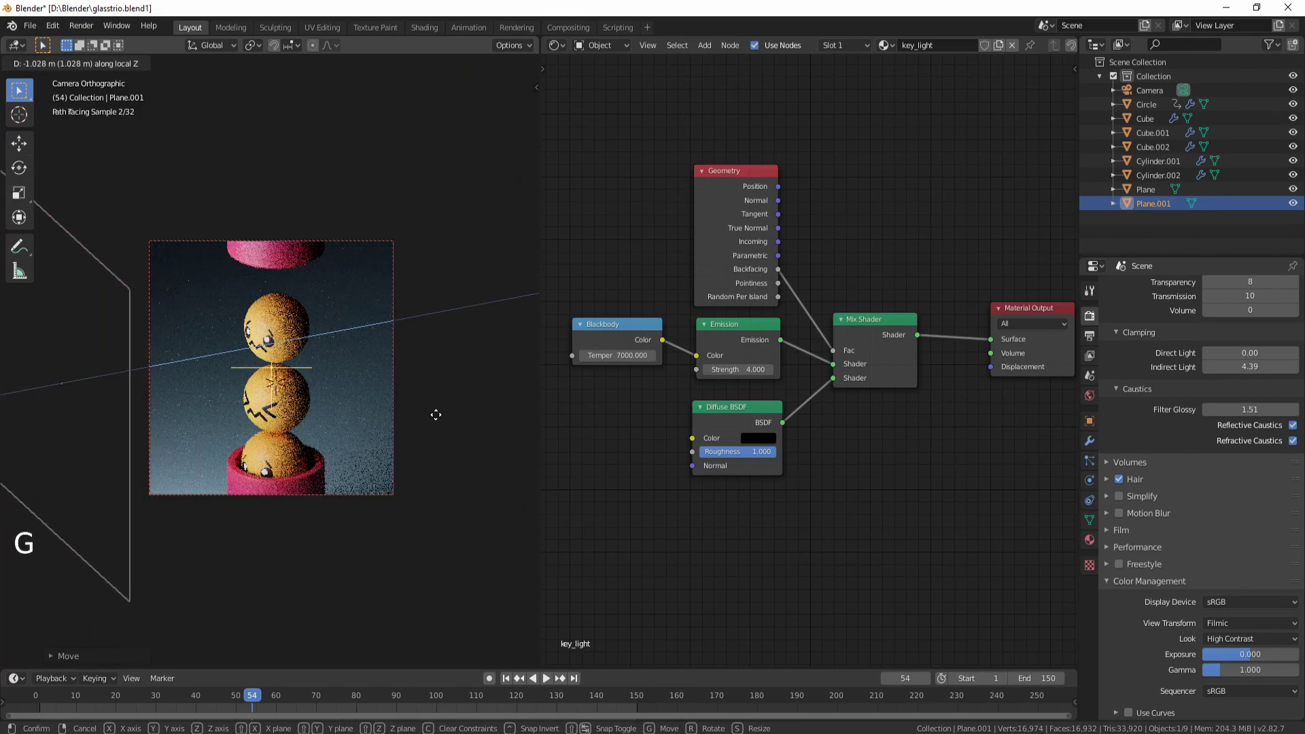
key(r)
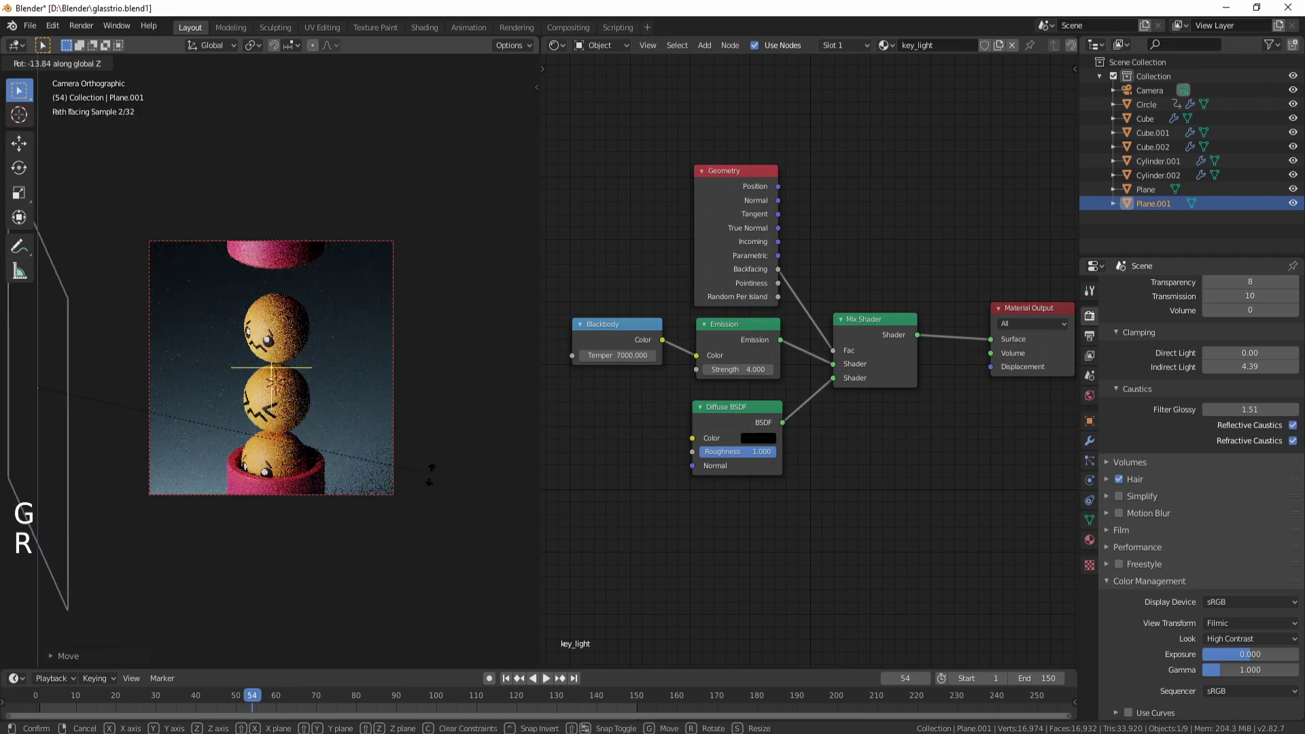
Recentre the camera frame, jump the timeline to frame 43 and save the file
middle_click(326, 475)
scroll(up, 3)
middle_click(368, 391)
scroll(down, 3)
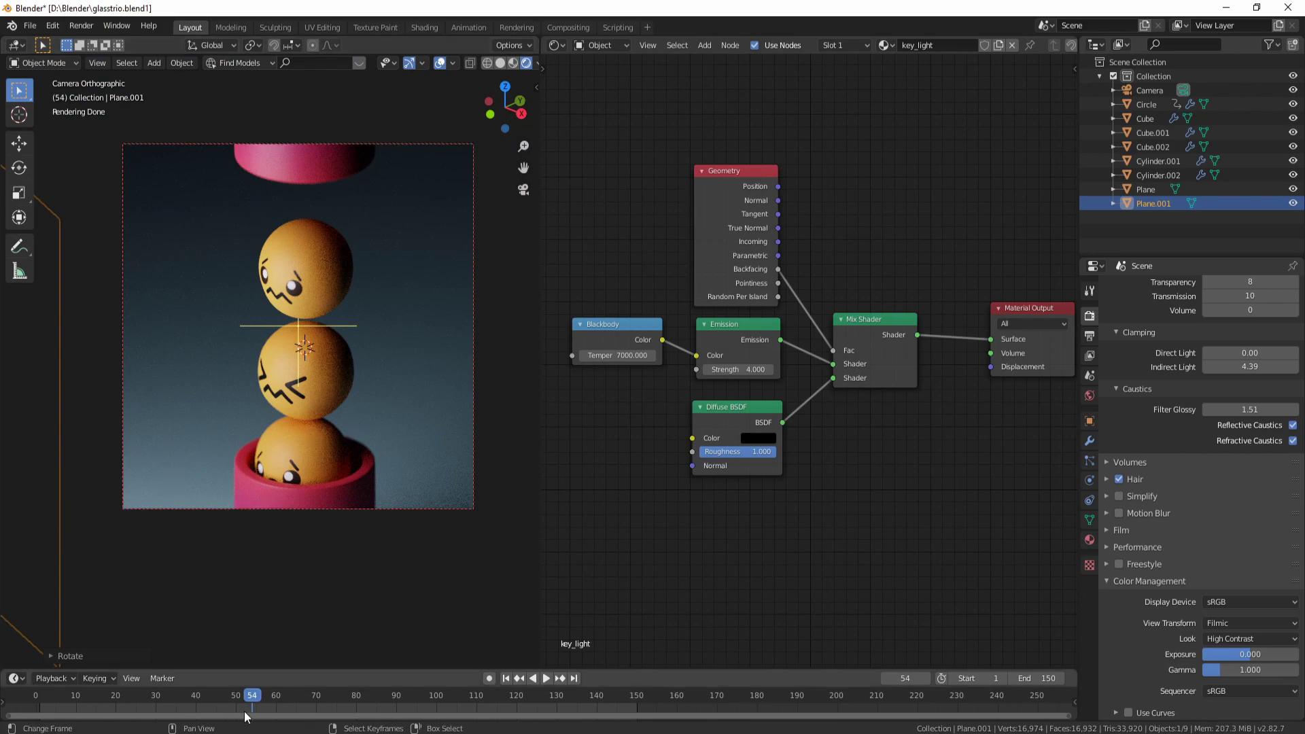
click(244, 714)
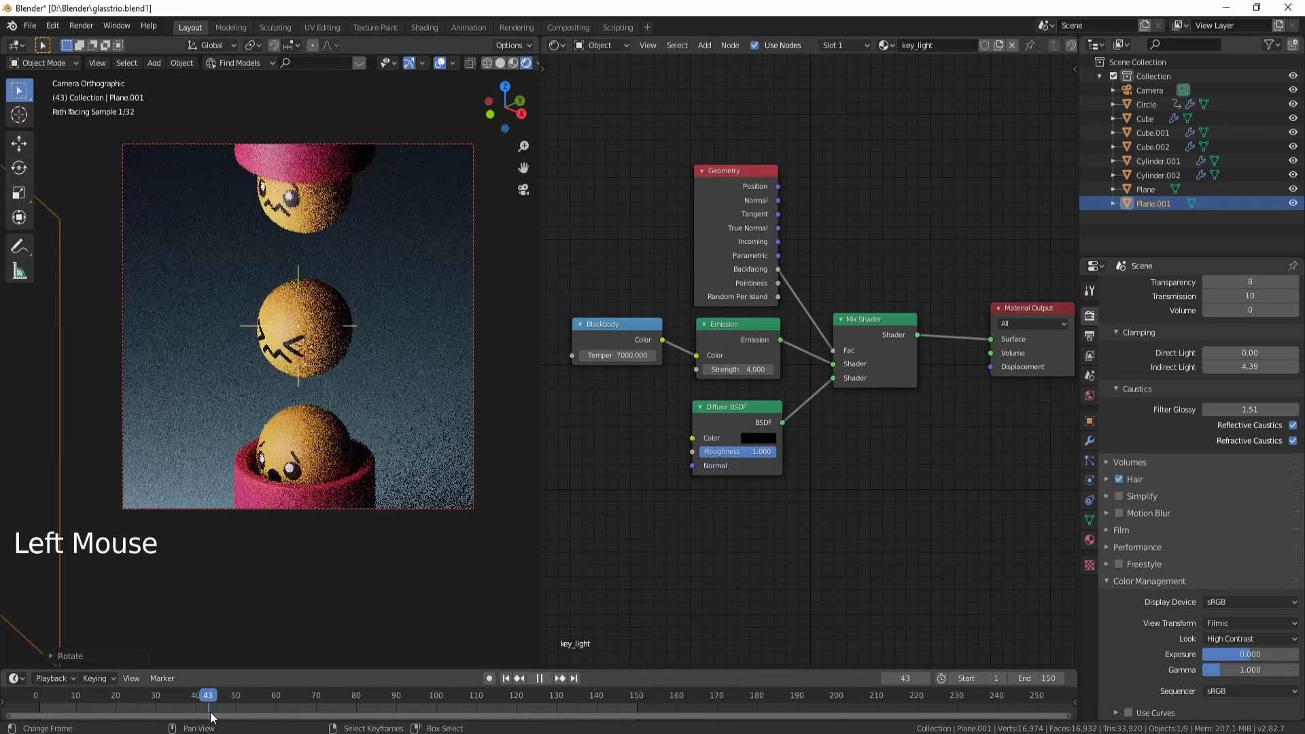
key(ctrl+s)
scroll(up, 3)
Select Cylinder.002 and set its Principled BSDF roughness 0.2, specular 0.7 and specular tint 0.5
scroll(down, 3)
right_click(301, 157)
middle_click(409, 311)
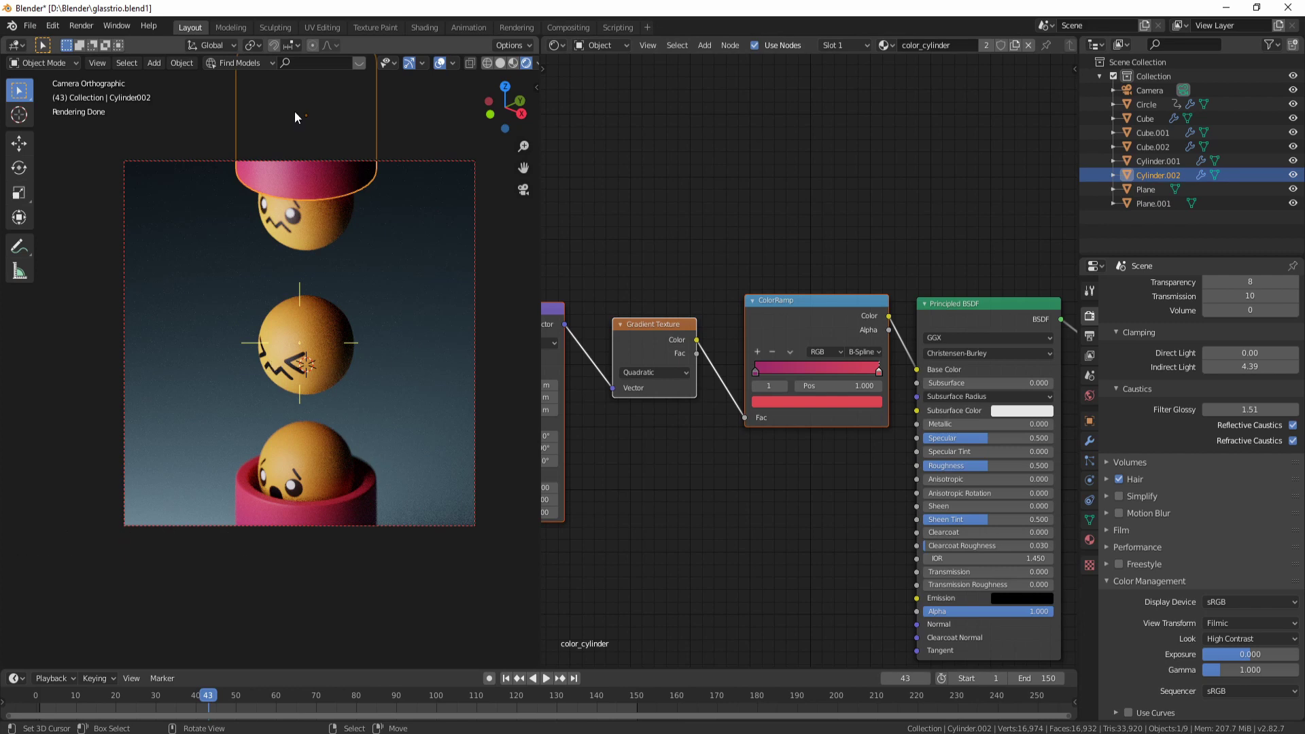
click(1004, 471)
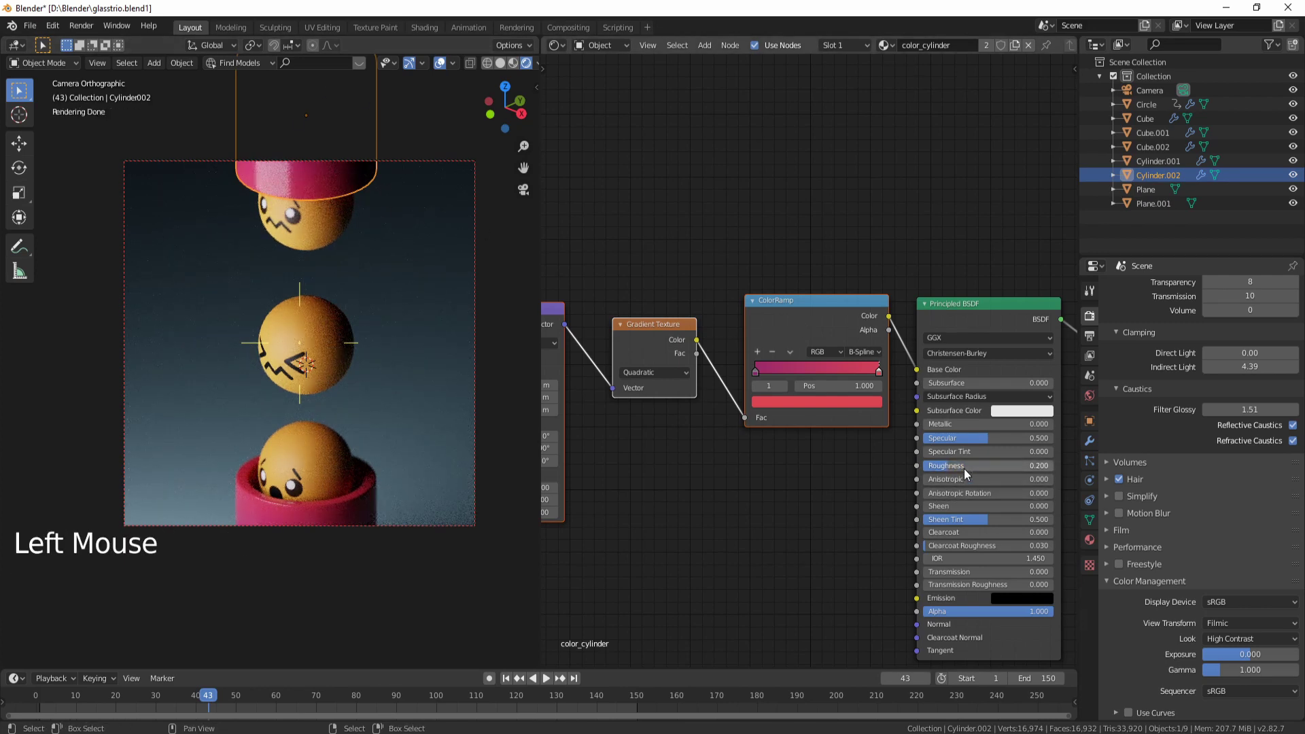
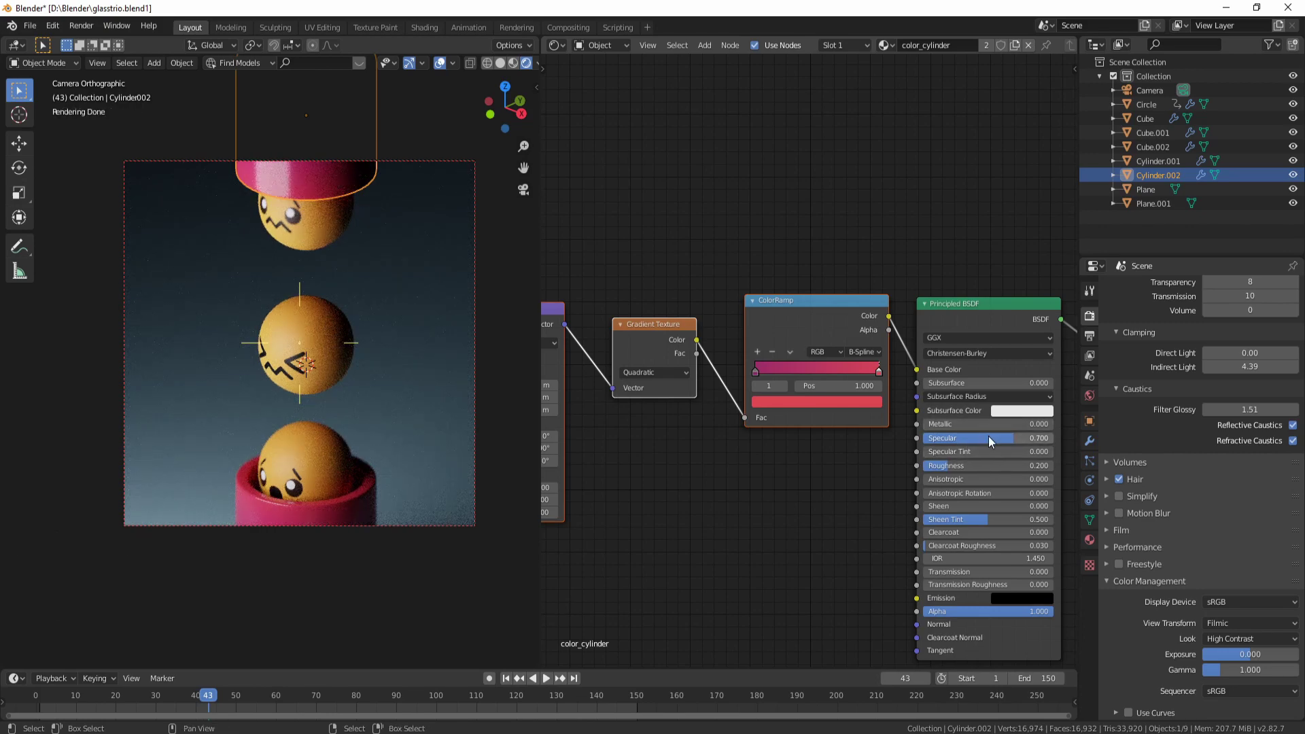
click(986, 455)
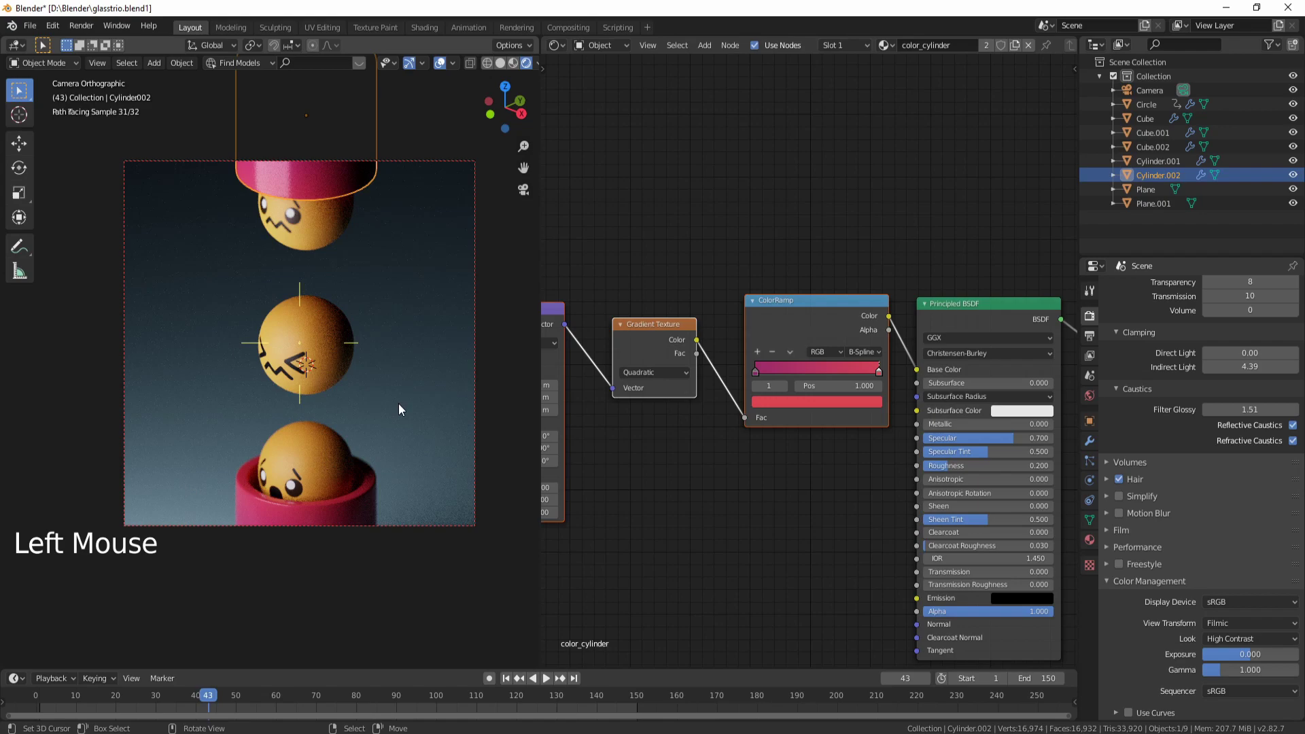
Orbit around the cylinder to inspect its gloss, return to the camera and select Cube.001
middle_click(323, 379)
middle_click(378, 292)
scroll(up, 3)
middle_click(328, 375)
scroll(up, 3)
middle_click(270, 327)
middle_click(410, 481)
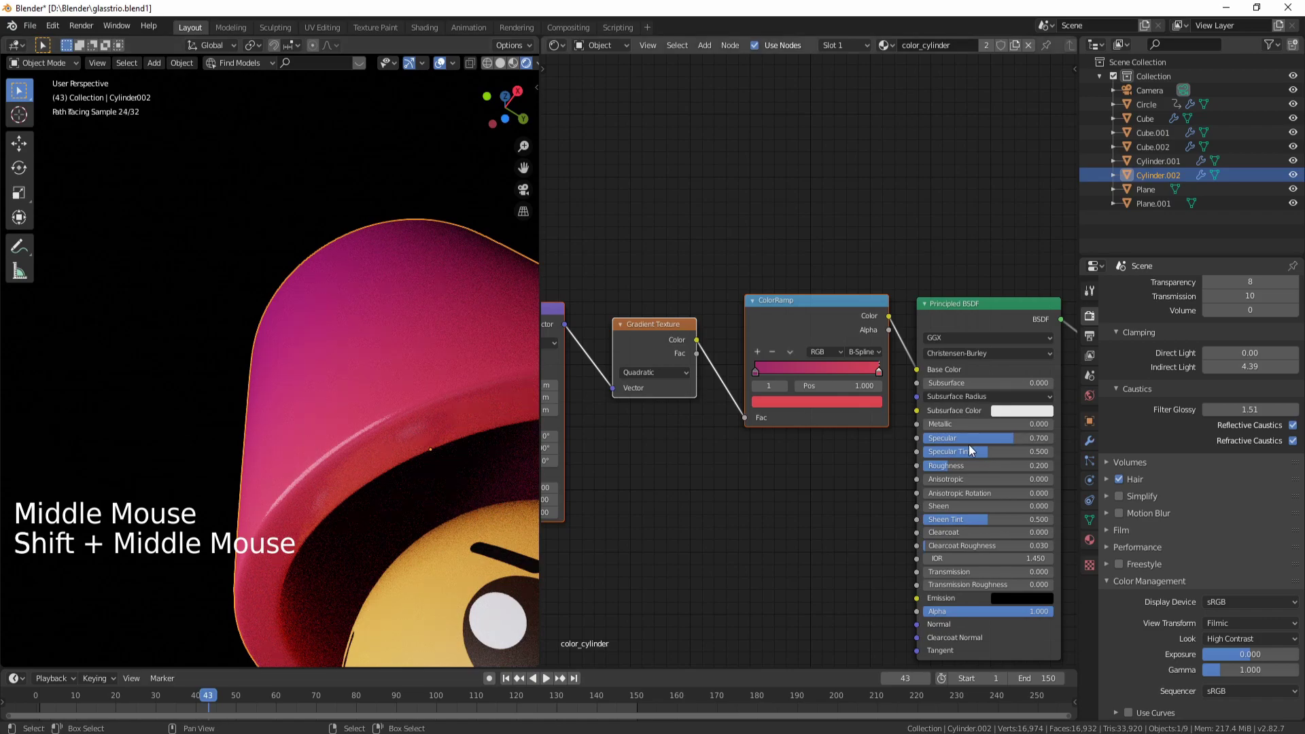
scroll(down, 3)
middle_click(404, 397)
key(KP_0)
scroll(up, 3)
scroll(down, 3)
middle_click(367, 411)
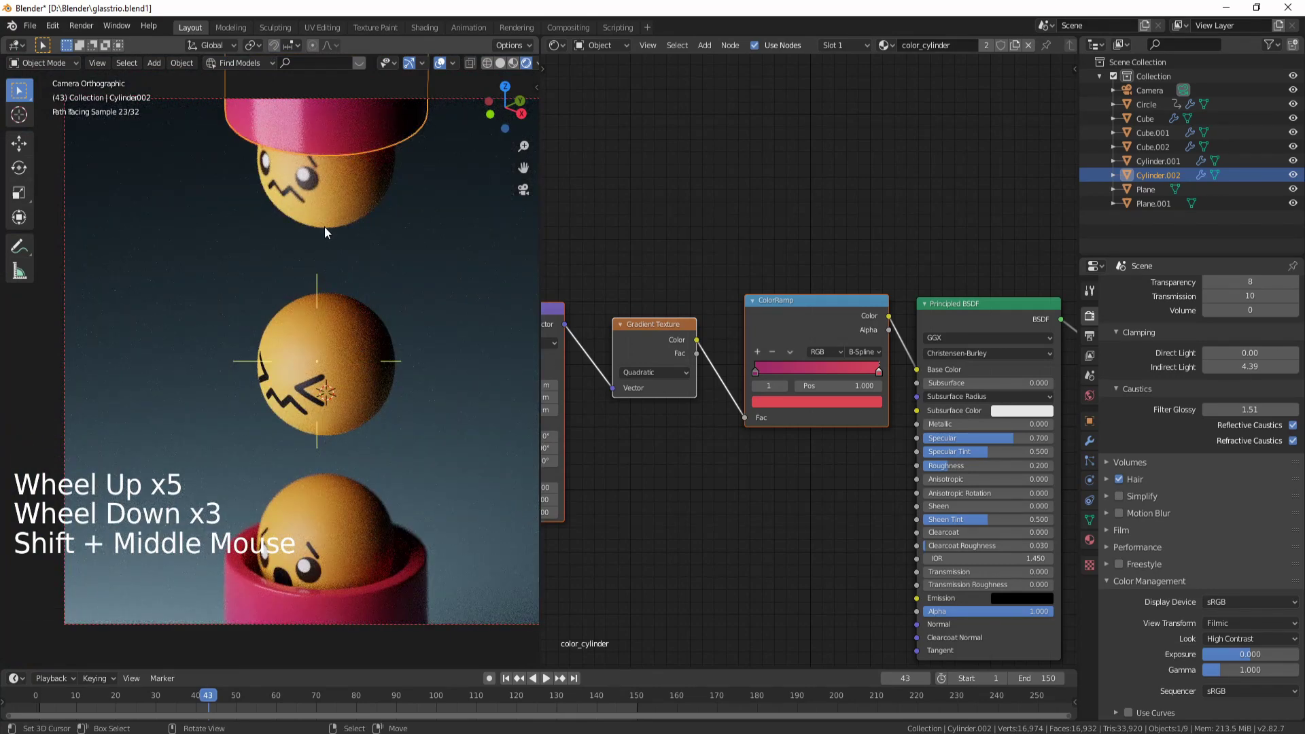
right_click(342, 215)
right_click(355, 387)
Set Cube.001's face_ball_2 shader to specular 0.7, specular tint 0.4 and roughness 0.4
click(909, 475)
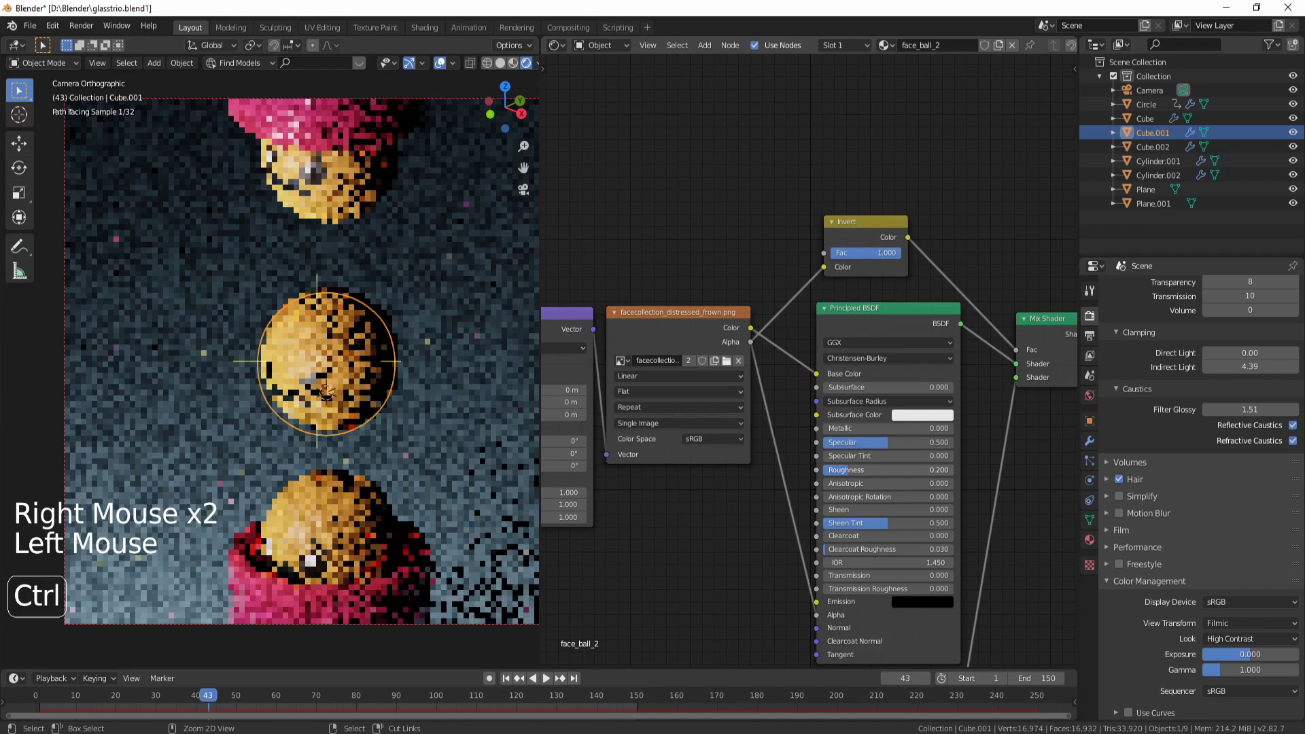
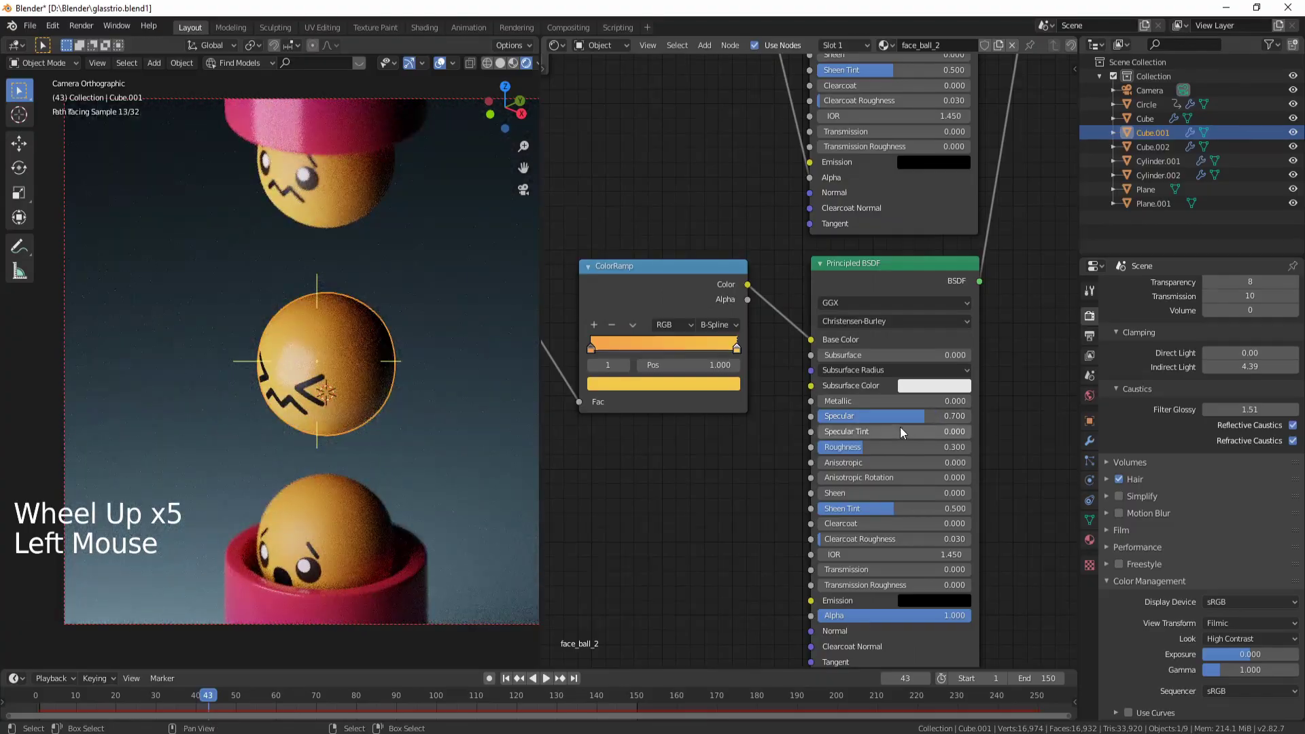
click(873, 429)
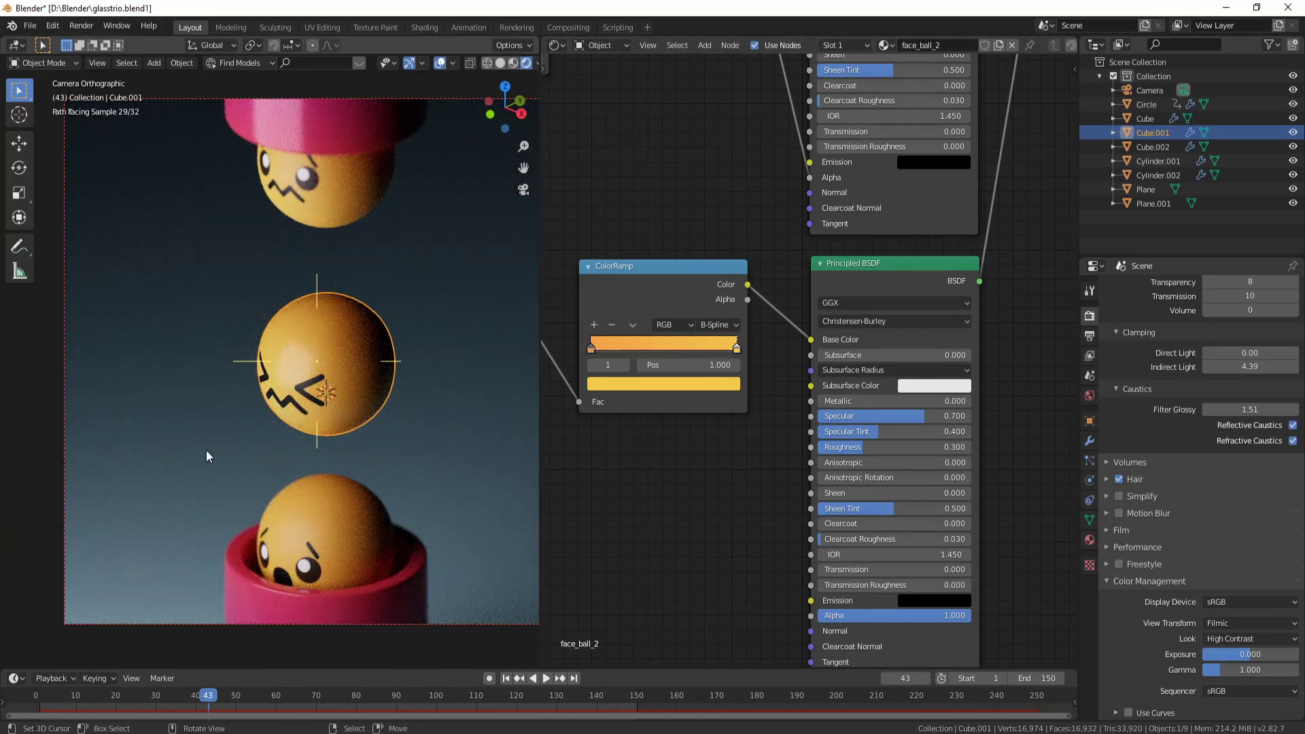
click(841, 454)
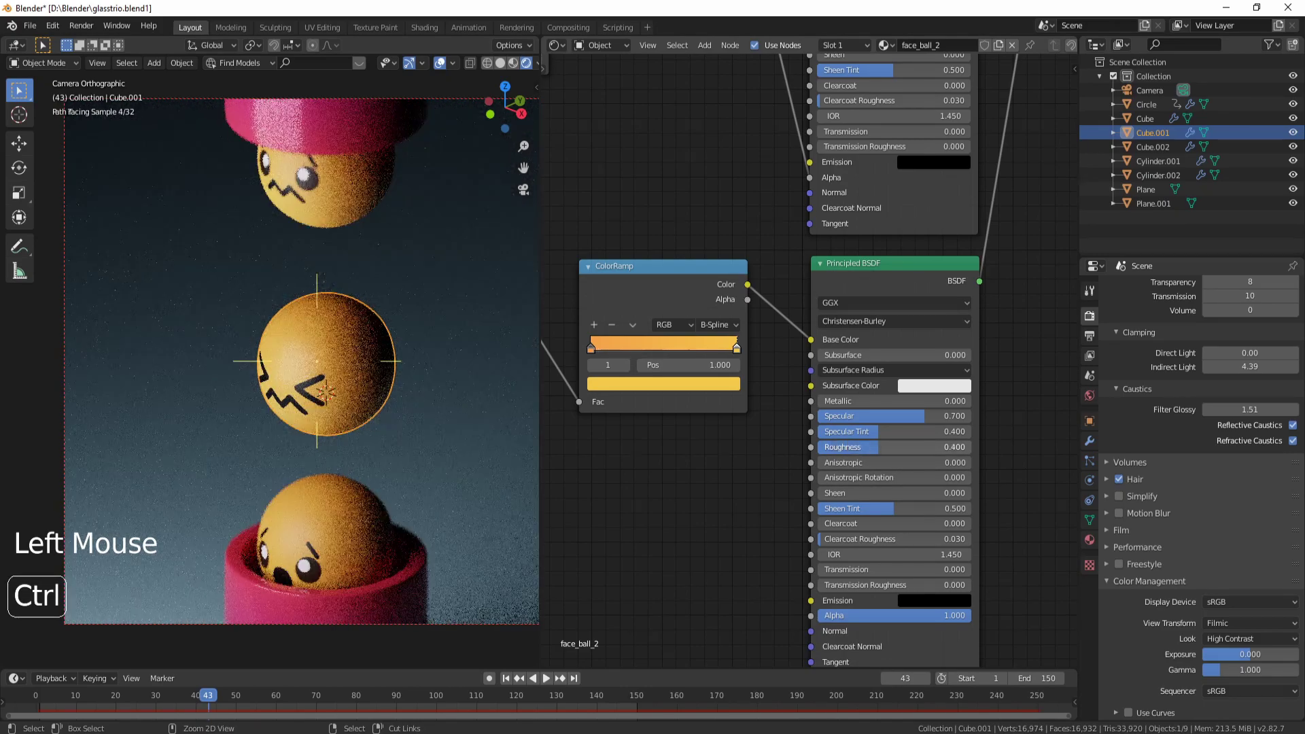
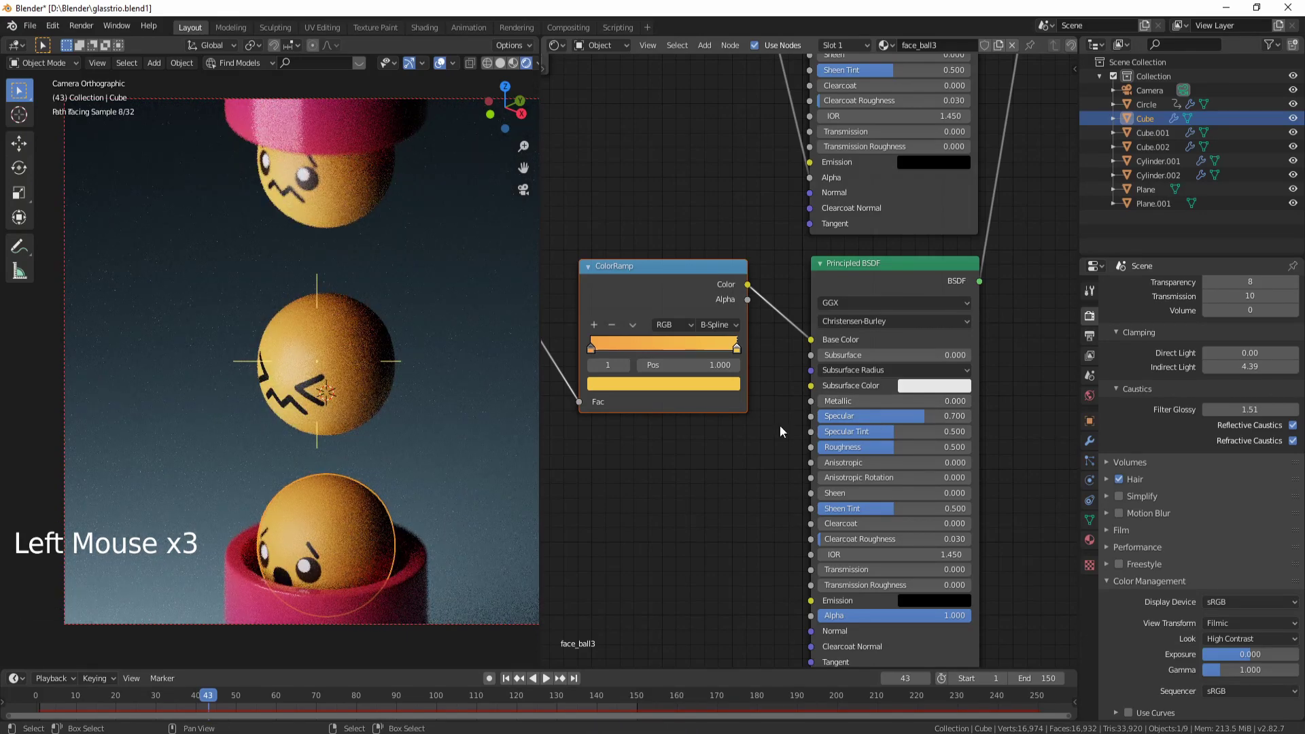
Set specular tint 0.4 and roughness 0.4 on the face_ball3 and face_ball materials of the other two balls
right_click(373, 336)
right_click(359, 497)
click(889, 436)
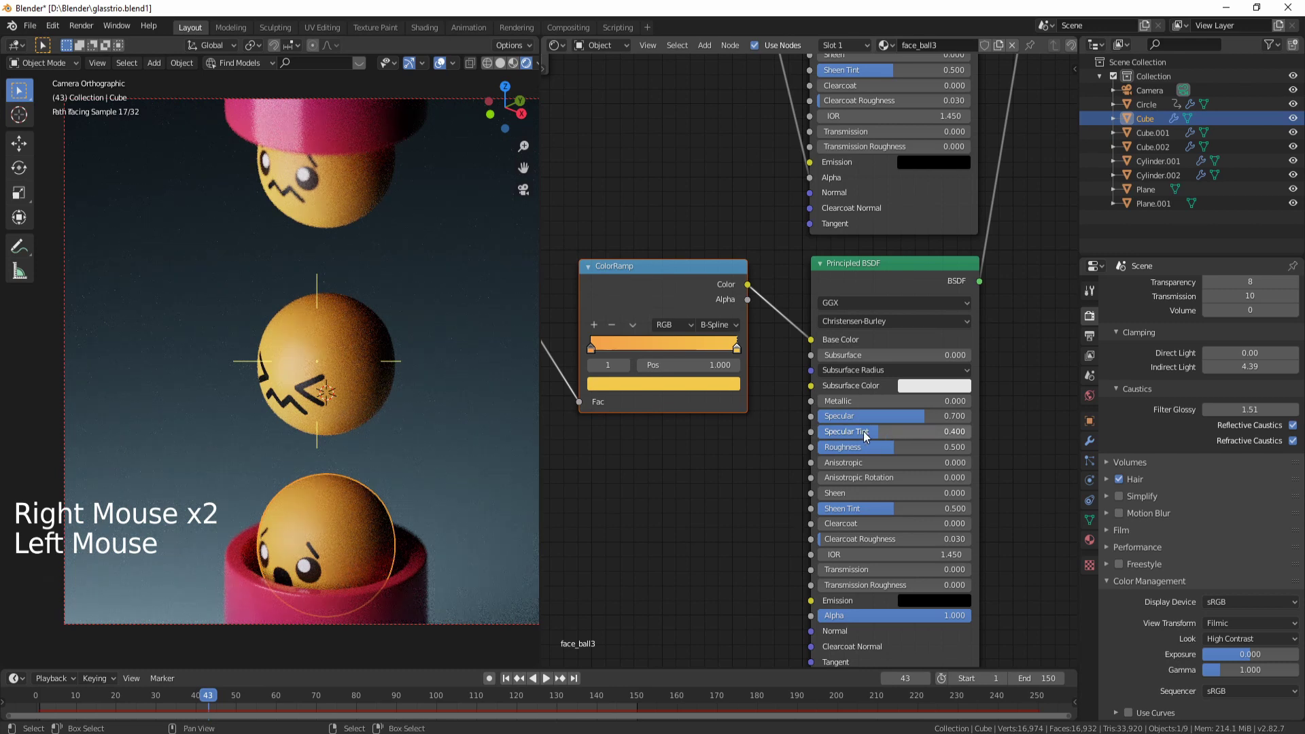
click(880, 449)
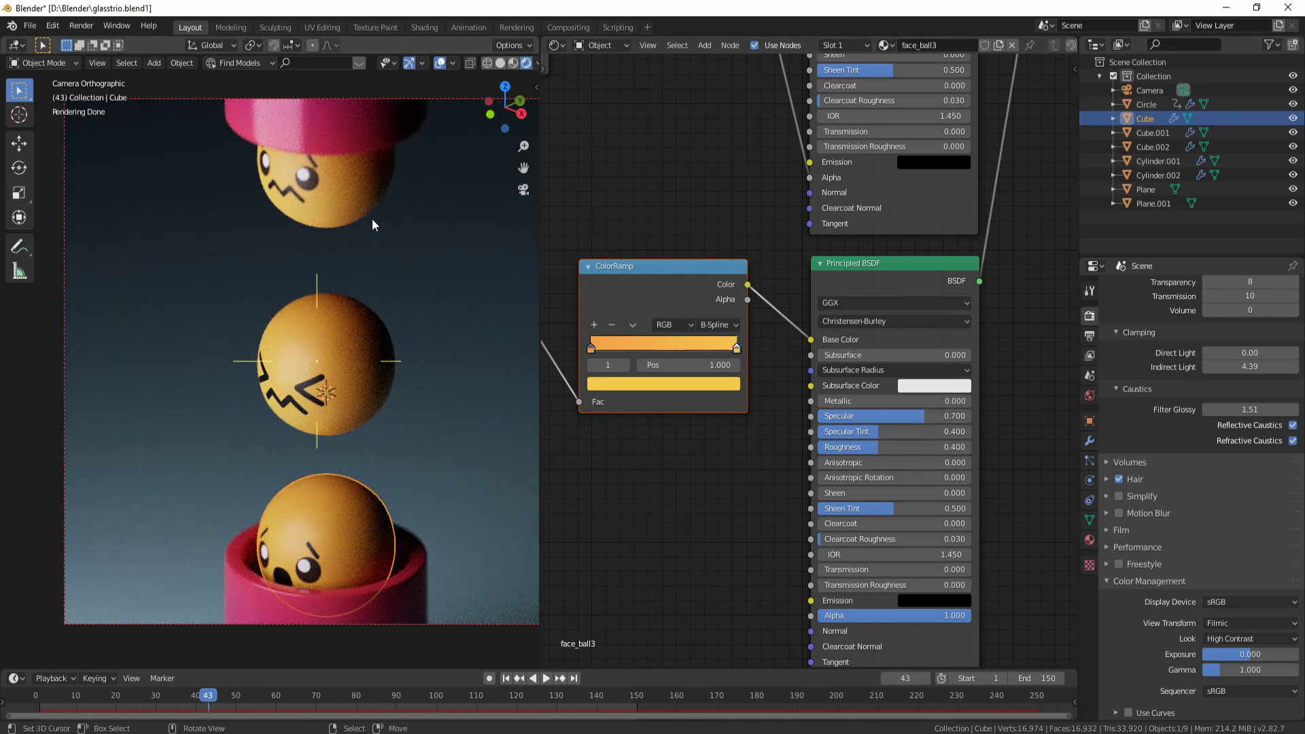
right_click(363, 206)
click(882, 439)
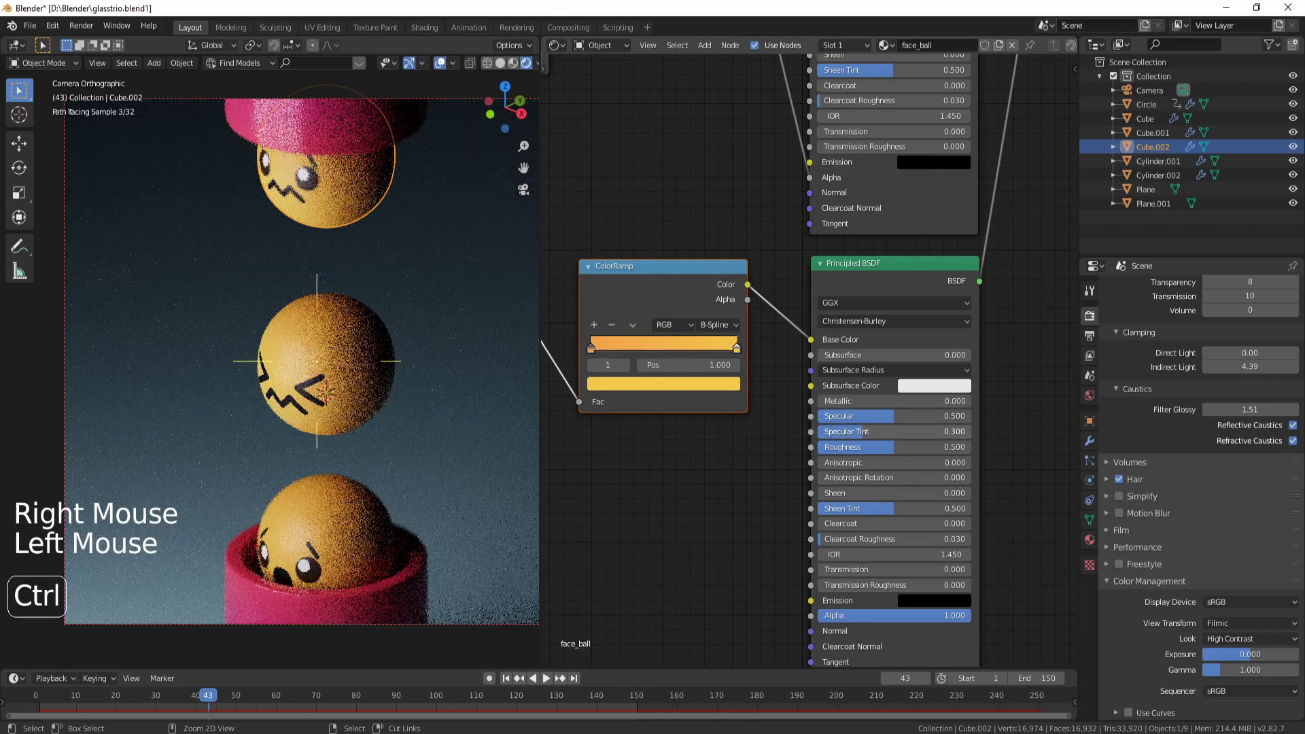
click(888, 456)
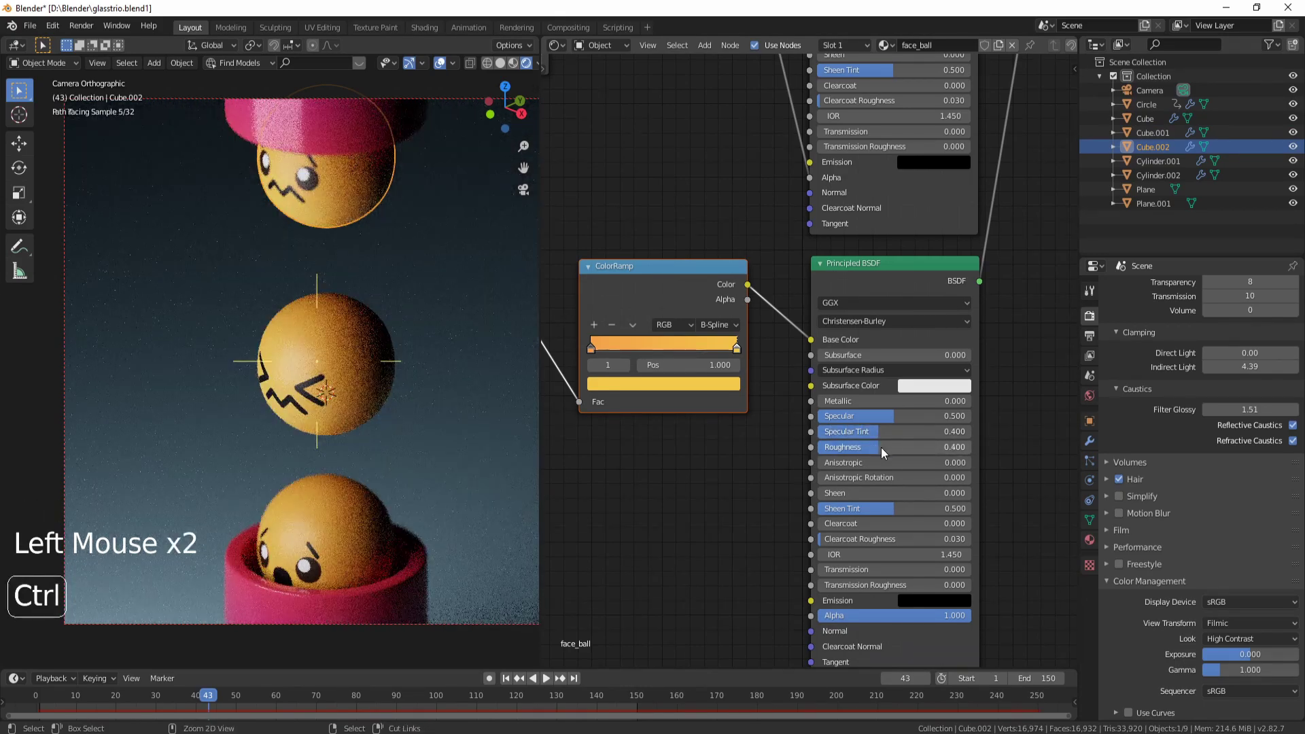
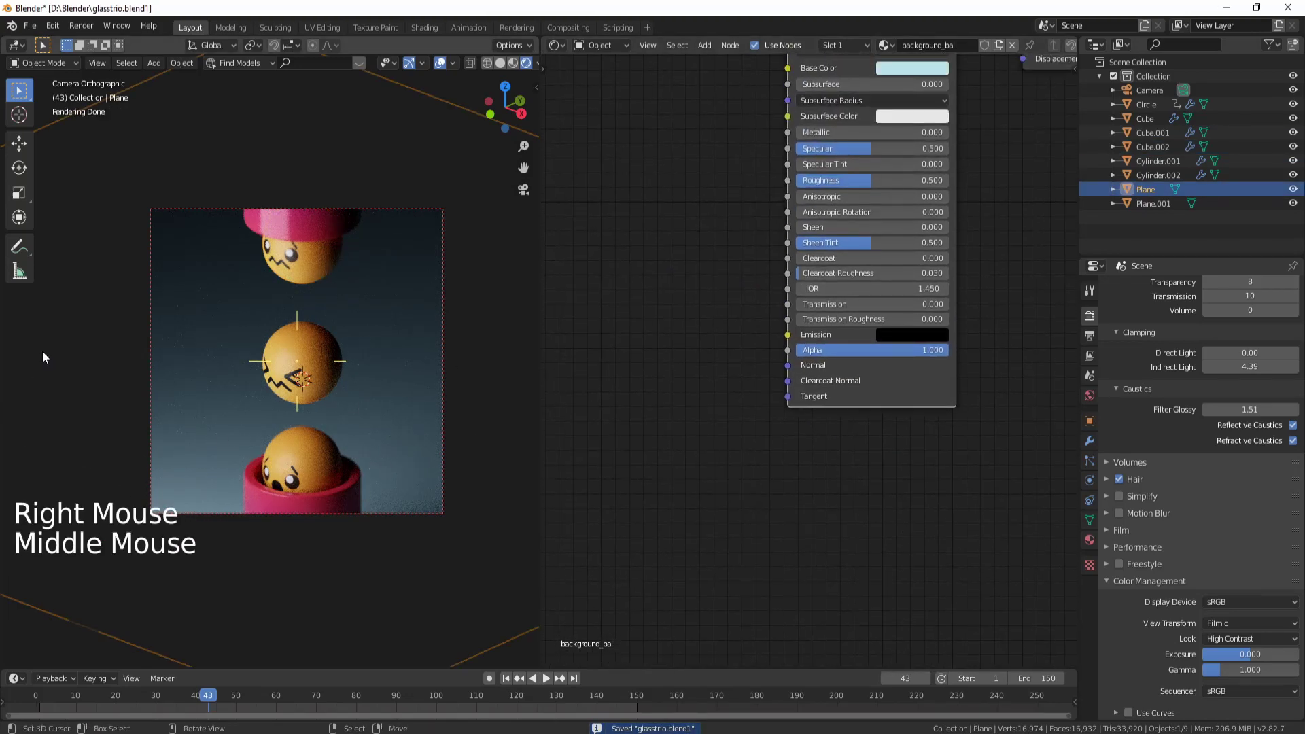
Duplicate the key_light plane, slide it along X, tilt it about its own Y axis and push it along local Z
scroll(down, 3)
right_click(76, 359)
key(shift+d)
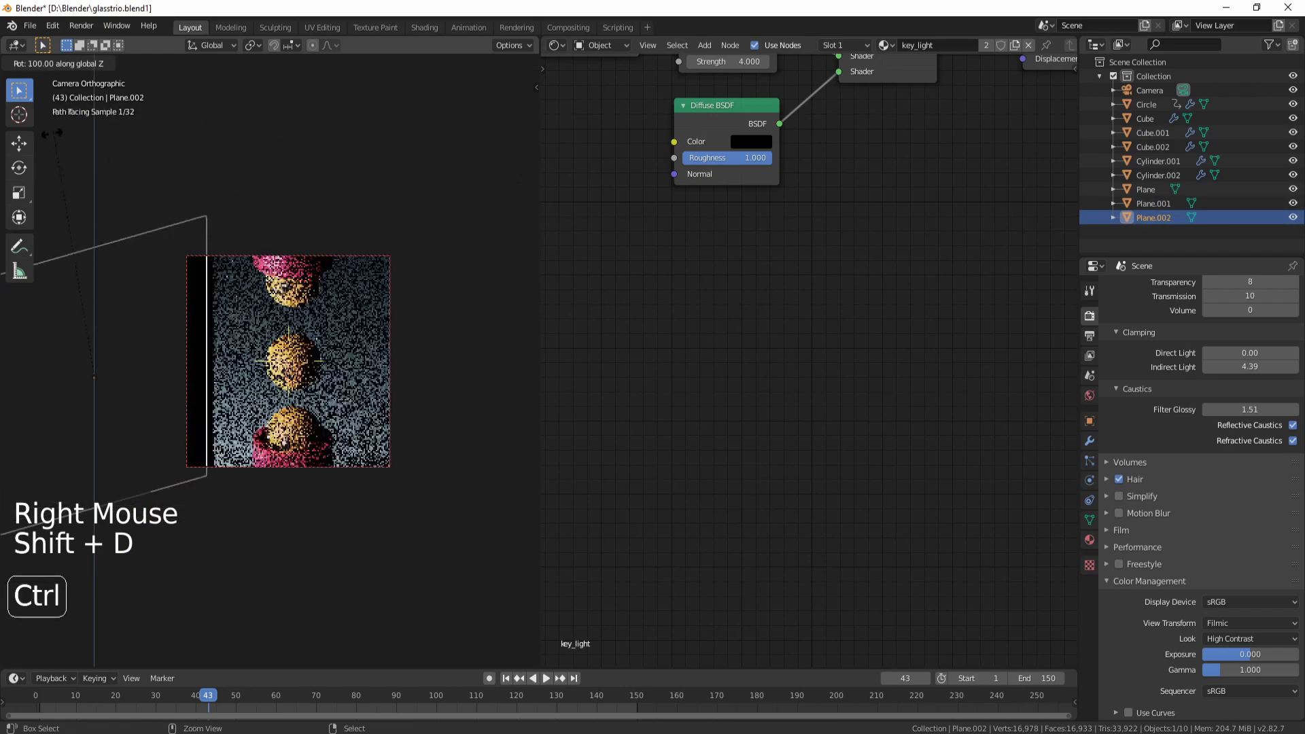
key(g)
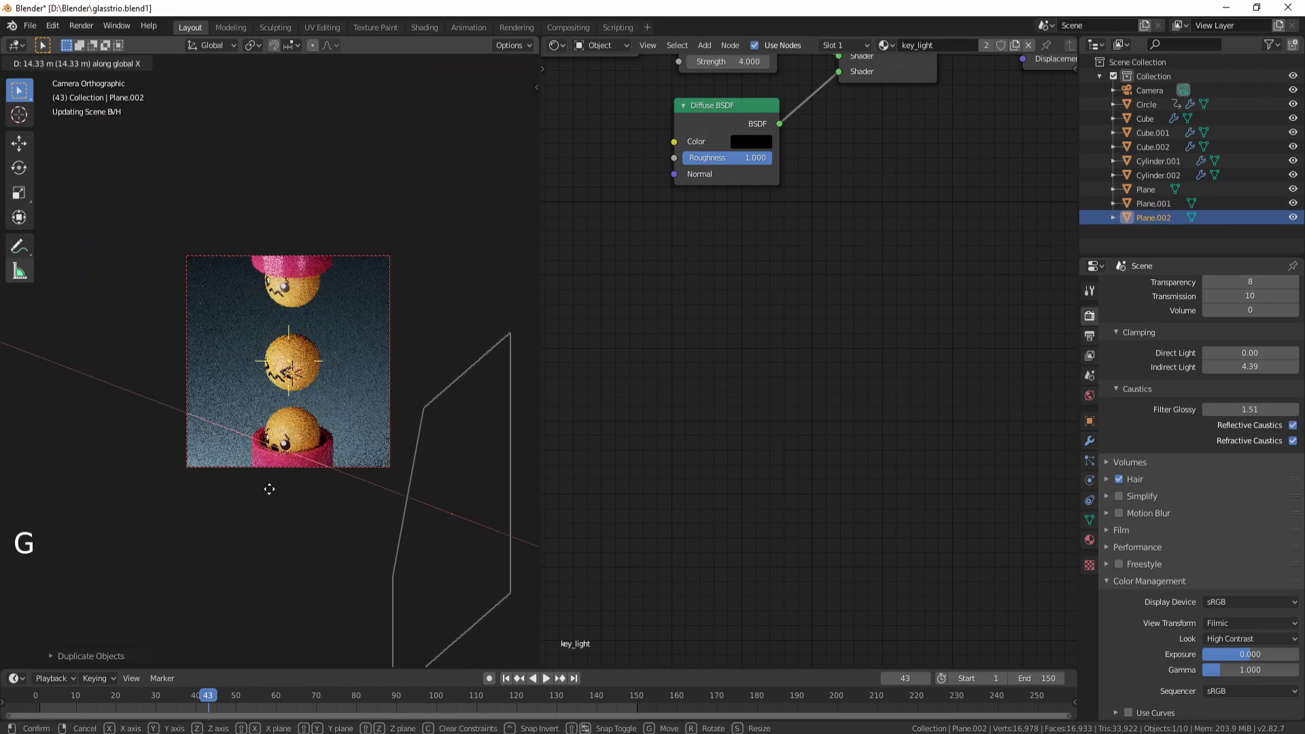
key(g)
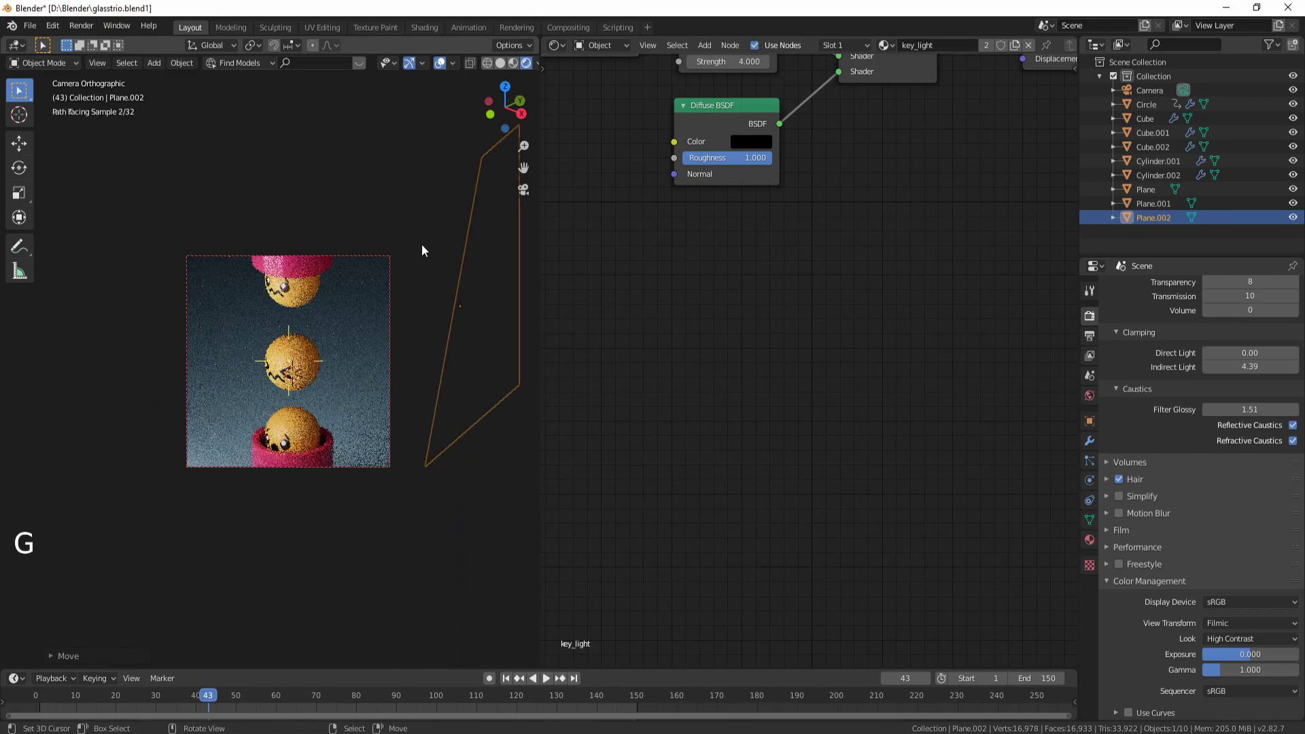
key(r)
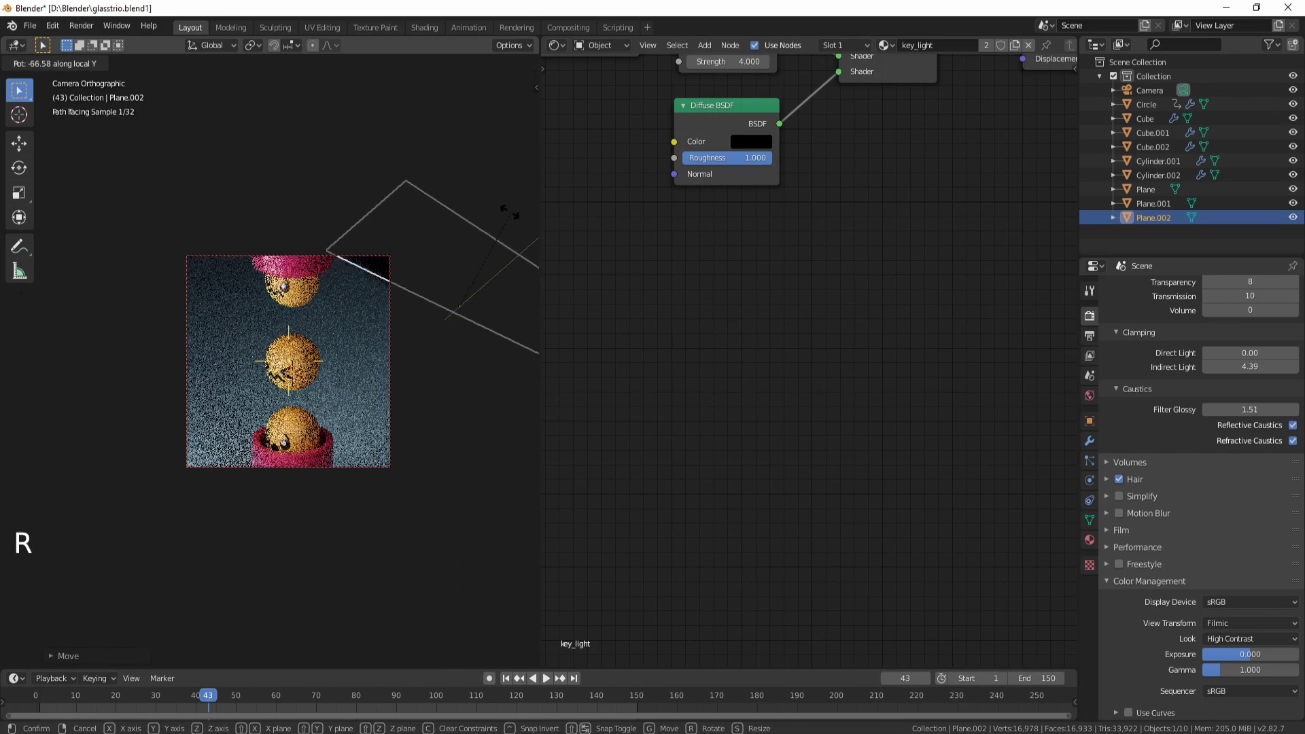
key(g)
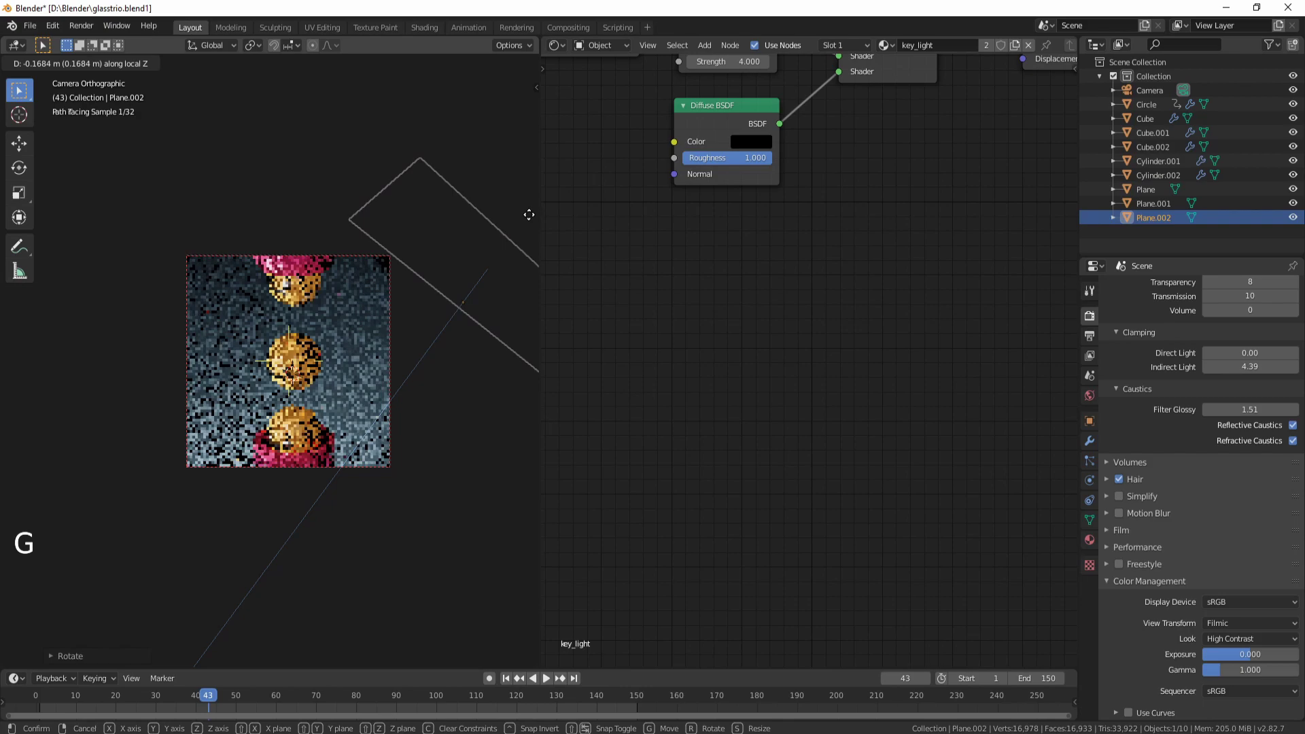
key(g)
Orbit around the scene to check how the new light plane sits relative to the balls
scroll(up, 3)
scroll(down, 3)
middle_click(392, 267)
click(1294, 214)
click(1294, 215)
scroll(down, 3)
middle_click(442, 301)
scroll(down, 3)
middle_click(355, 319)
Nudge Plane.002 along X and its local Y axis, then confirm the placement through the camera
key(g)
key(x)
key(x)
key(g)
key(x)
key(x)
right_click(461, 343)
key(g)
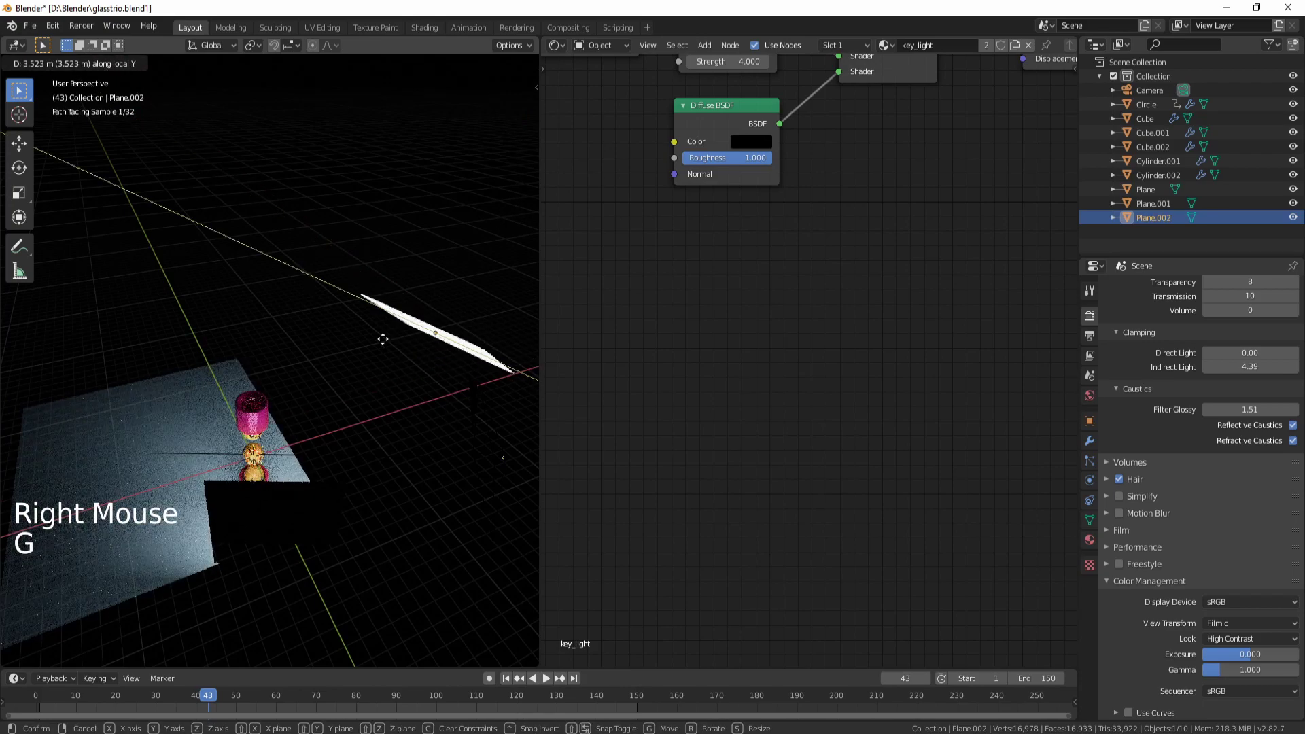
key(KP_0)
scroll(up, 3)
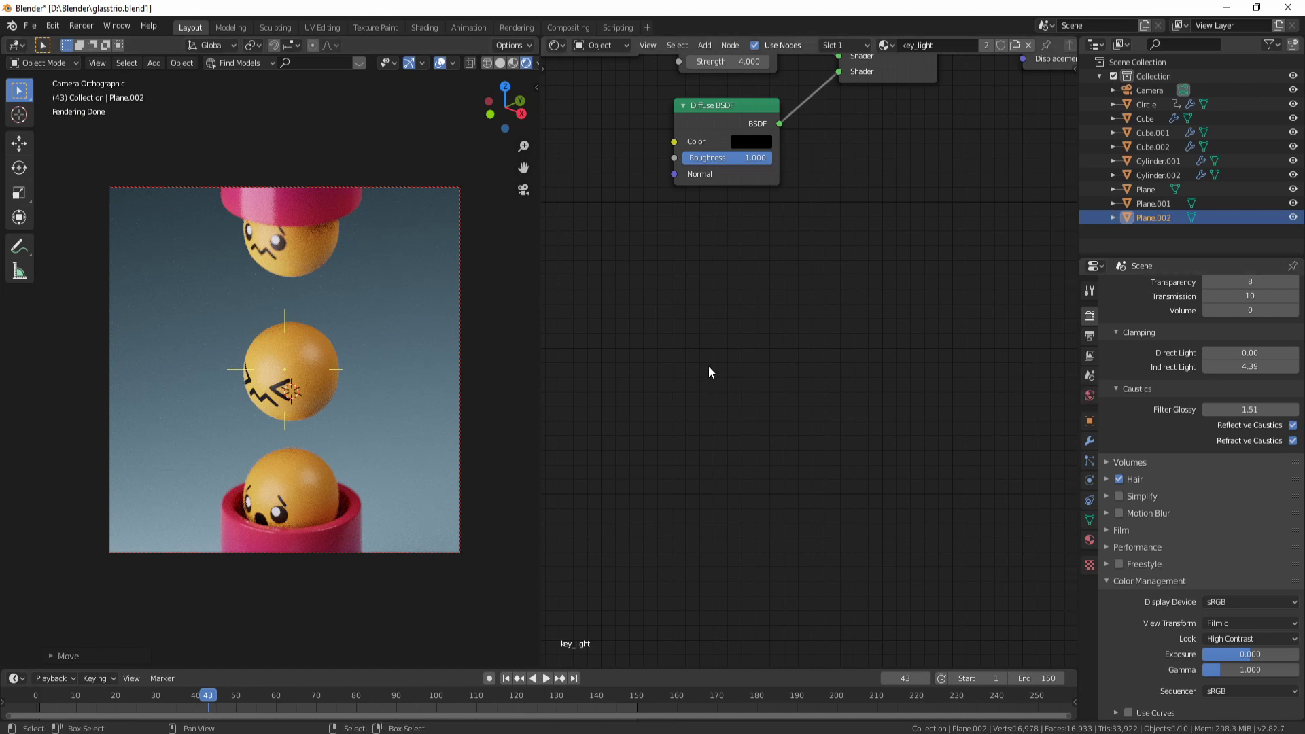
Set the HDRI world's Background strength to 1.000 and inspect the re-rendered camera frame
click(1091, 401)
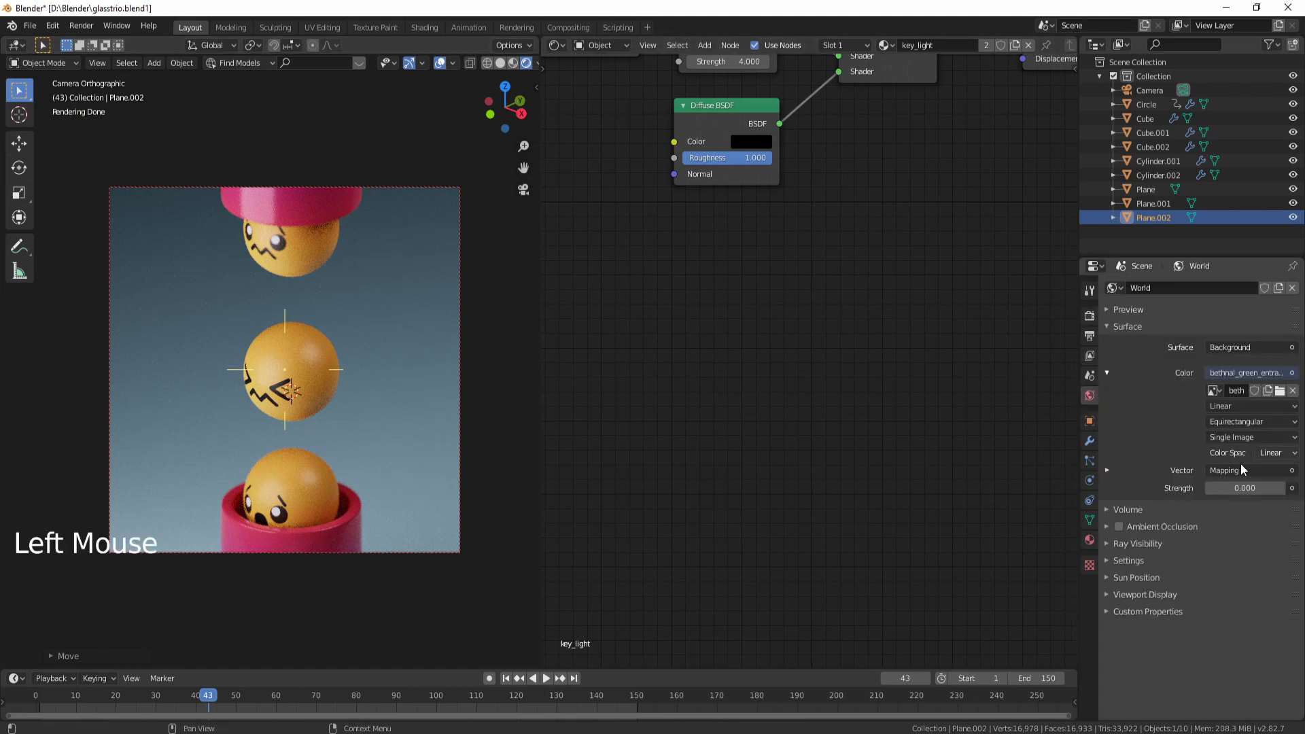
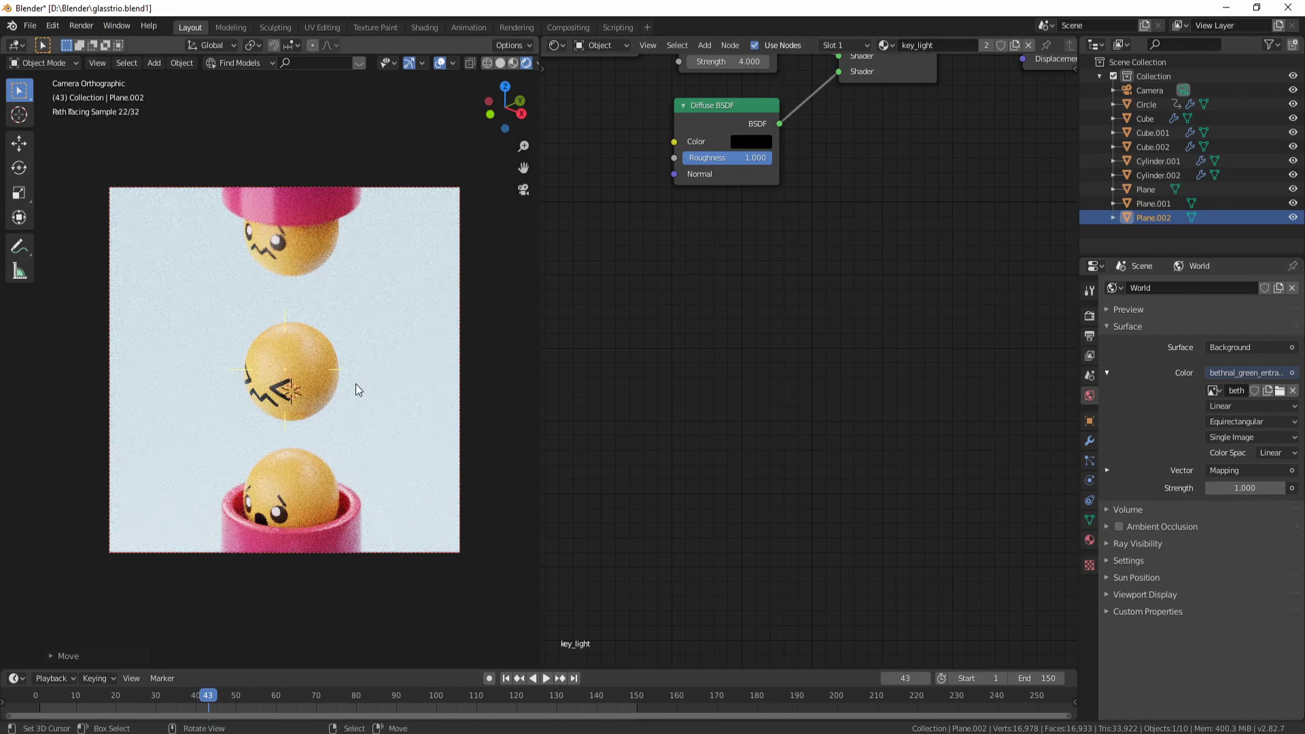
scroll(up, 3)
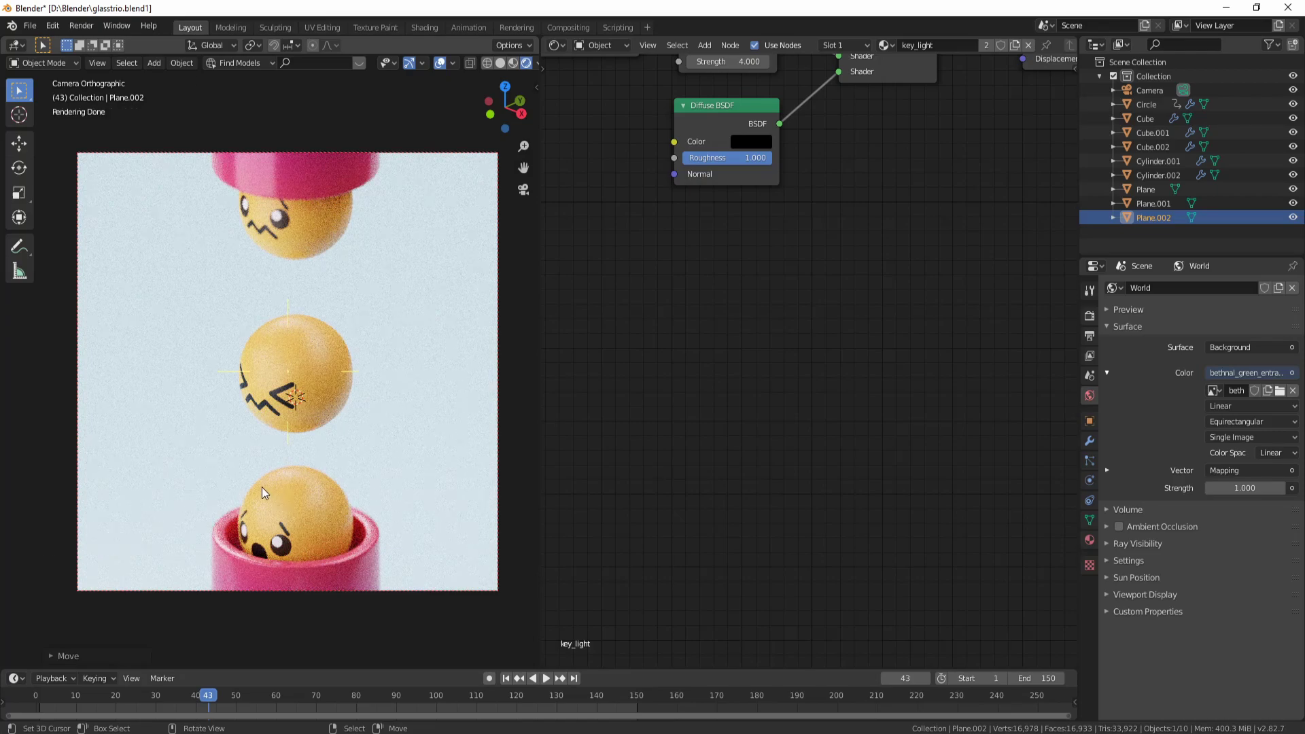
middle_click(295, 520)
scroll(up, 3)
middle_click(331, 392)
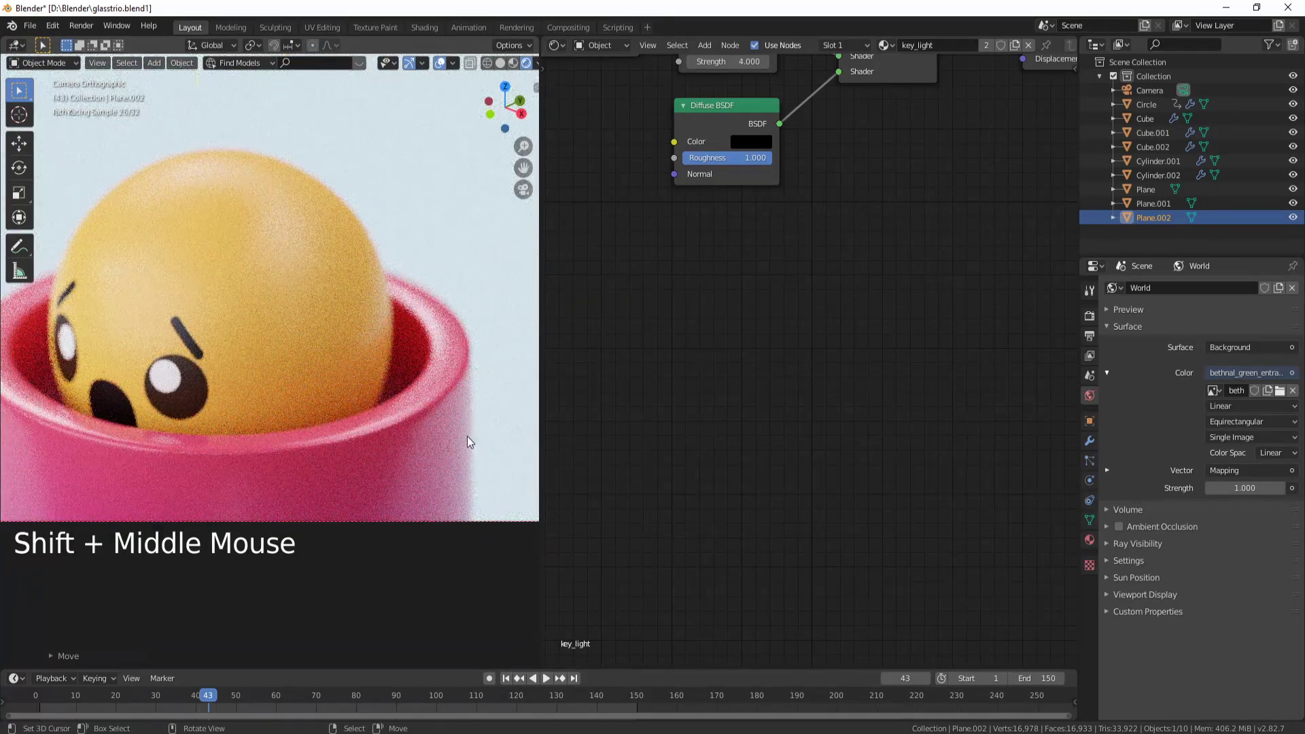
scroll(down, 3)
middle_click(318, 311)
scroll(down, 3)
middle_click(339, 416)
scroll(up, 3)
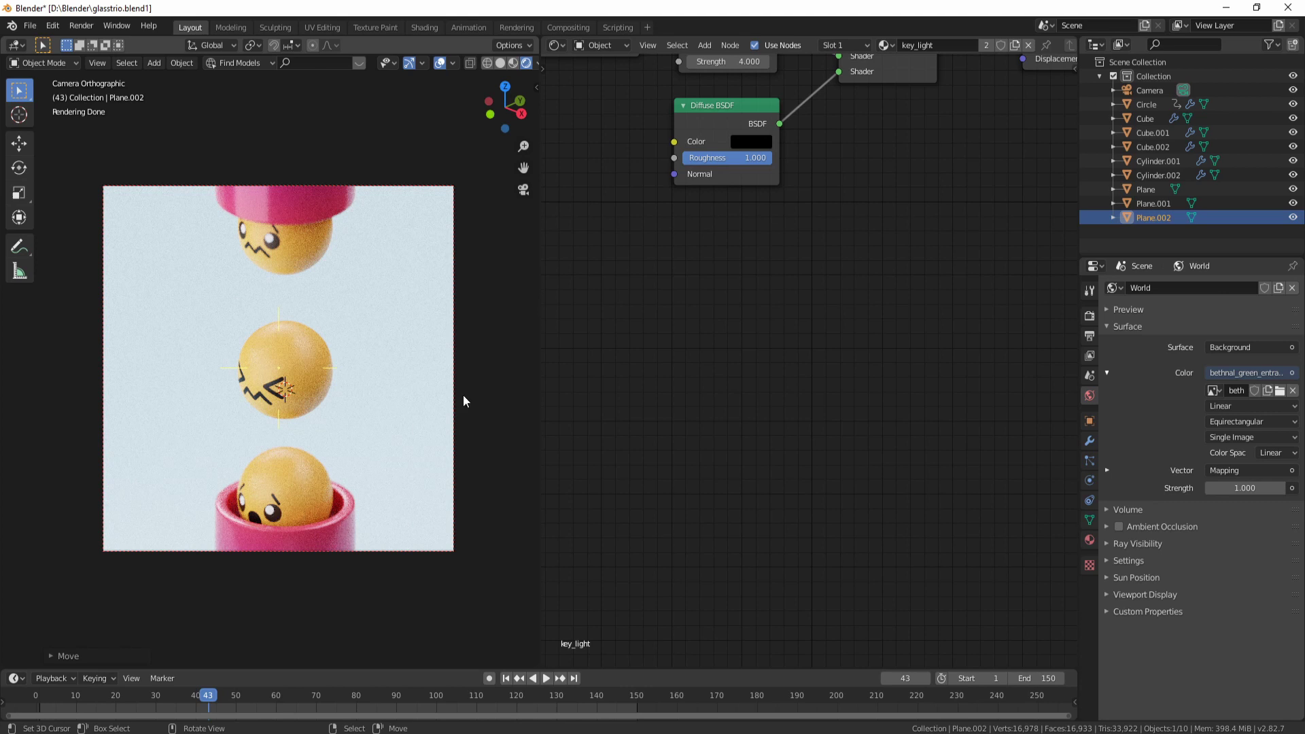
click(621, 48)
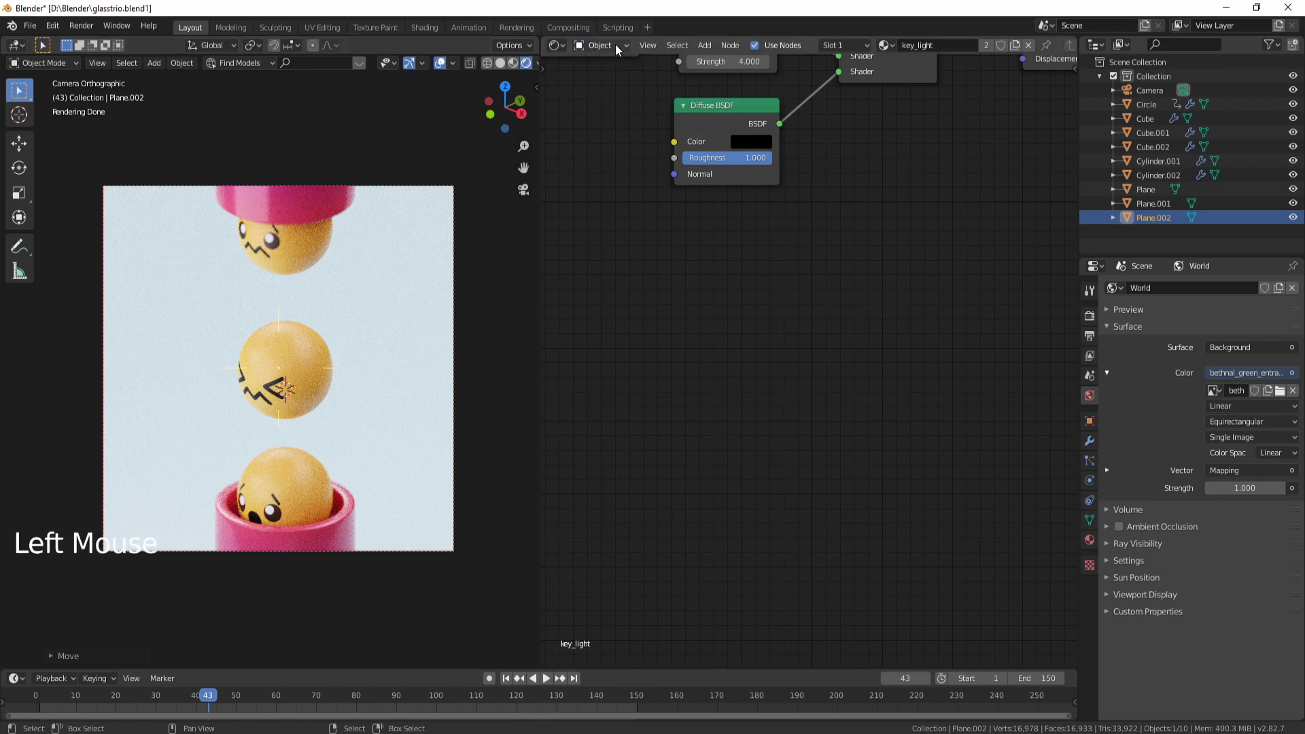
Switch the Shader Editor to World and arrange the Texture Coordinate, Z-rotated Mapping, Environment Texture and Background chain
click(619, 48)
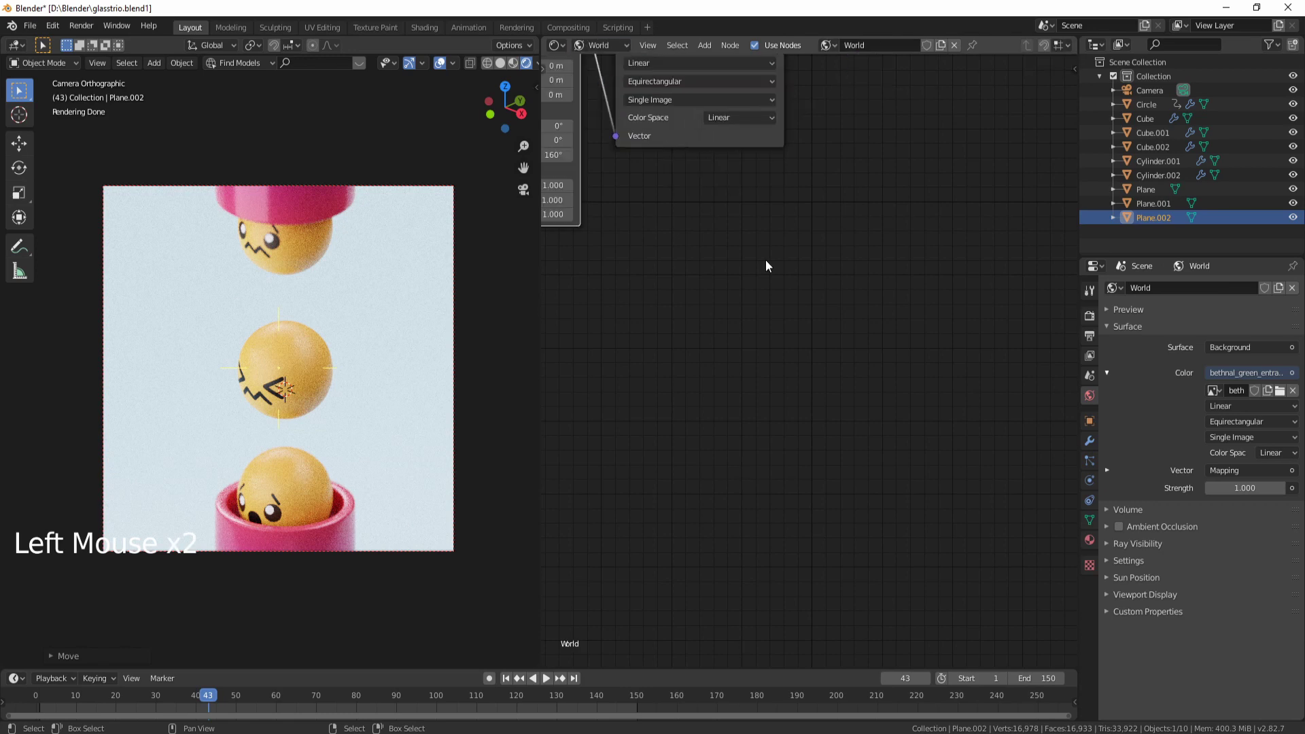
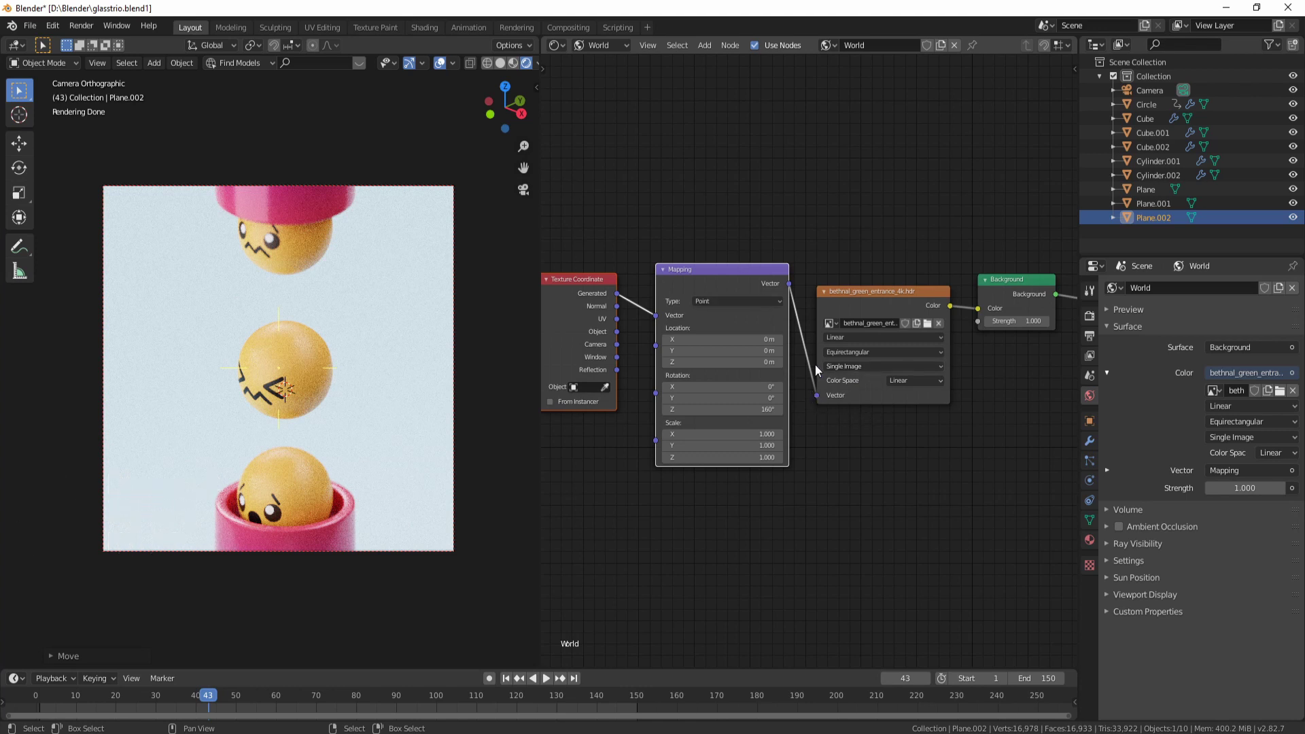
click(849, 304)
middle_click(831, 340)
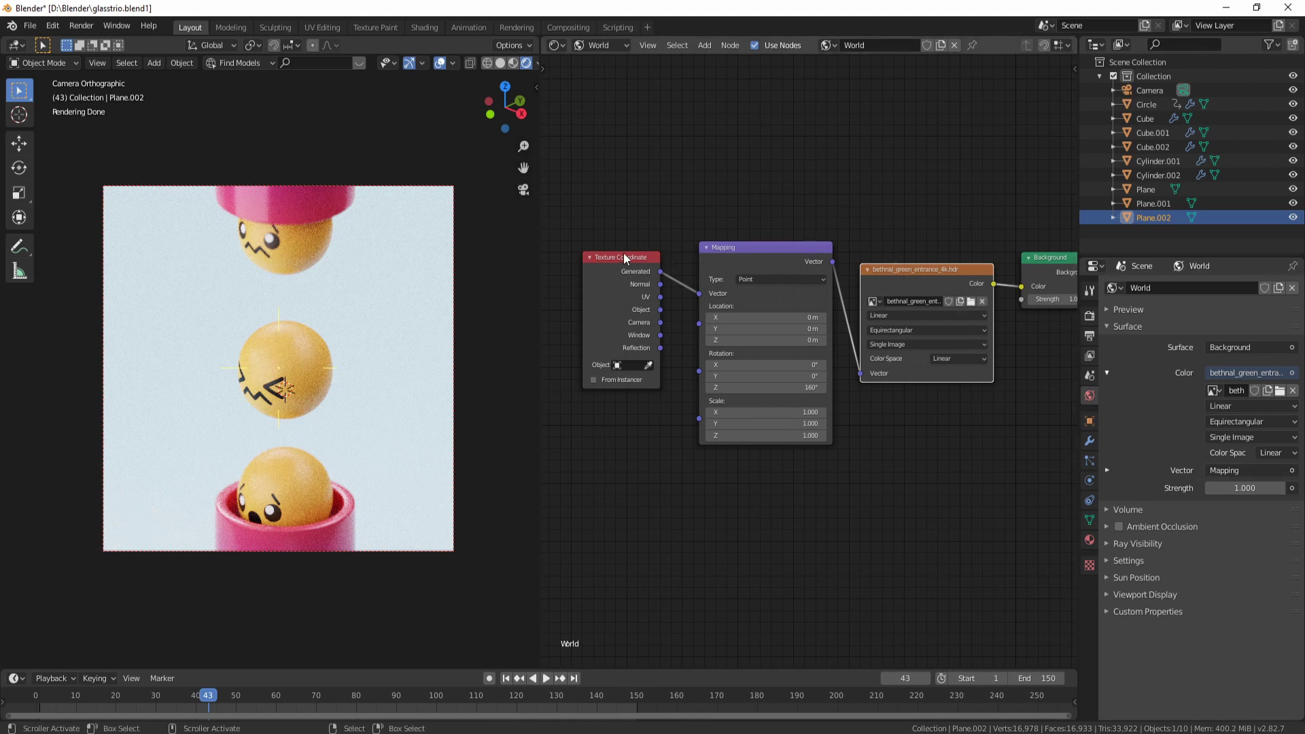
click(624, 261)
click(717, 248)
click(713, 251)
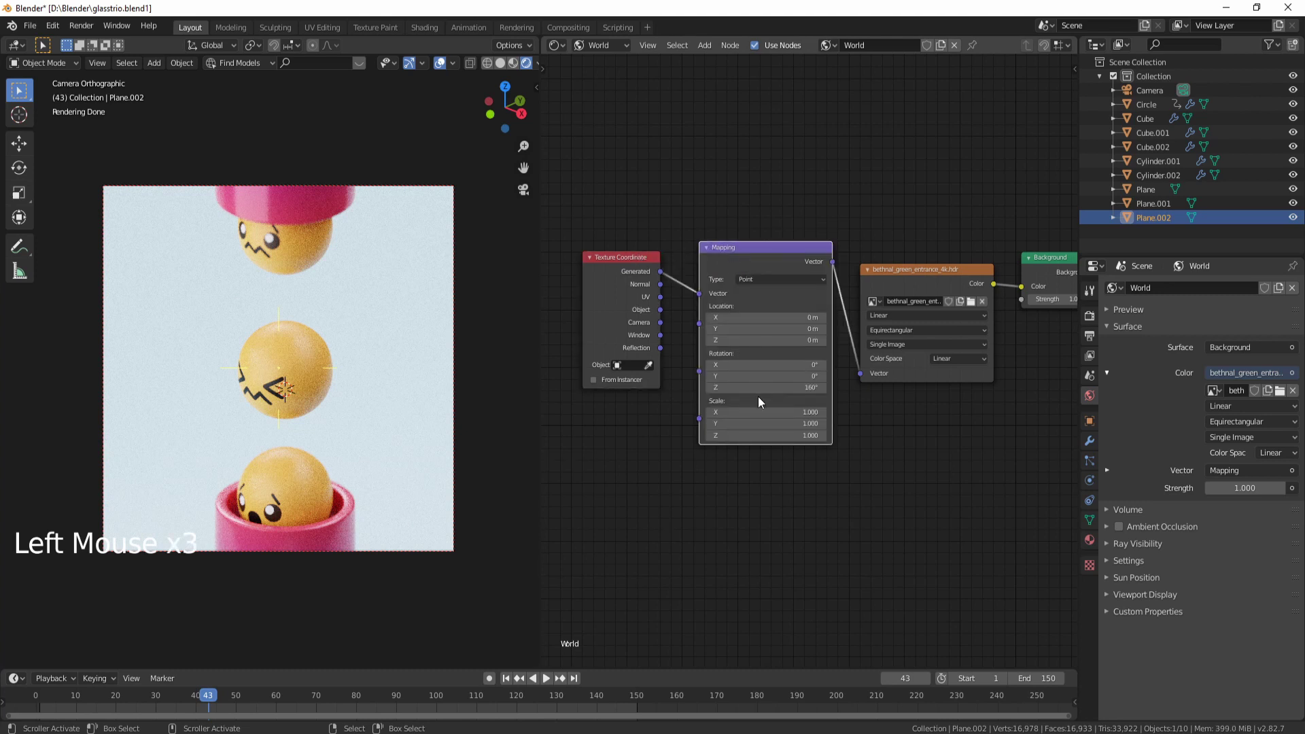
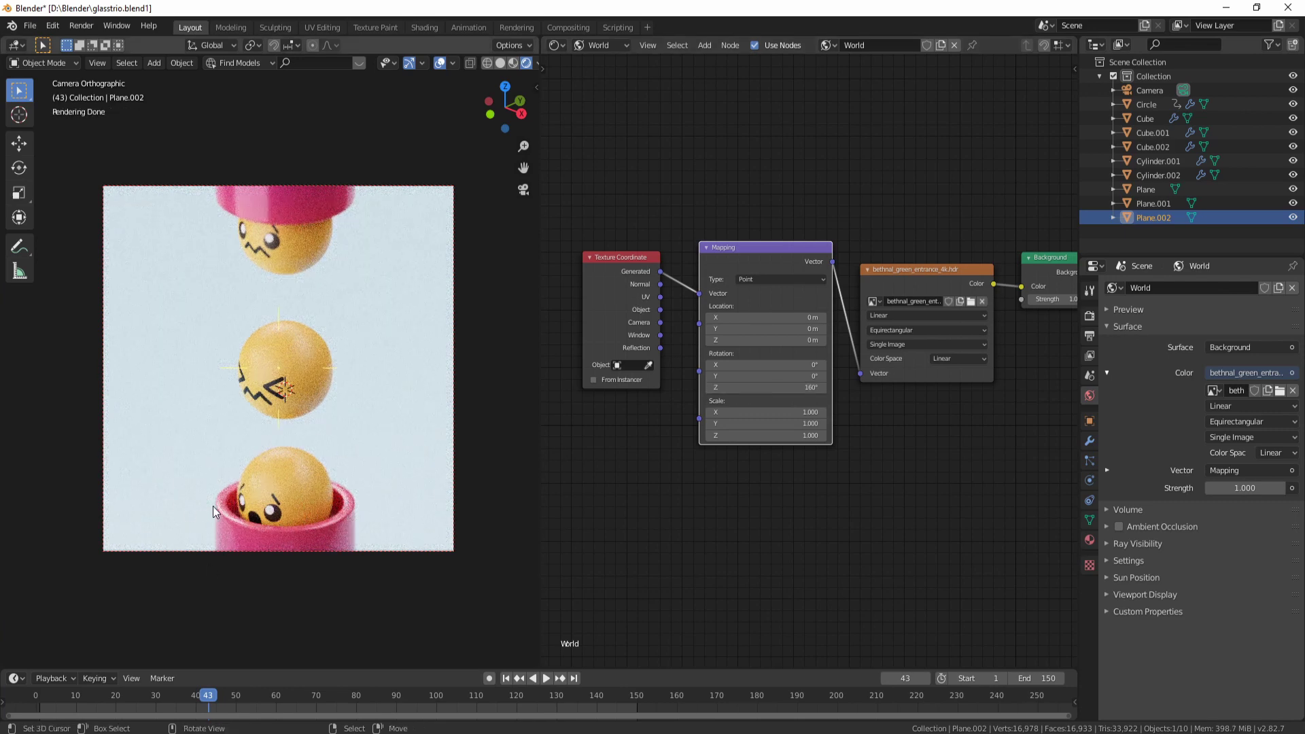
Save the file and review the finished camera render
middle_click(318, 471)
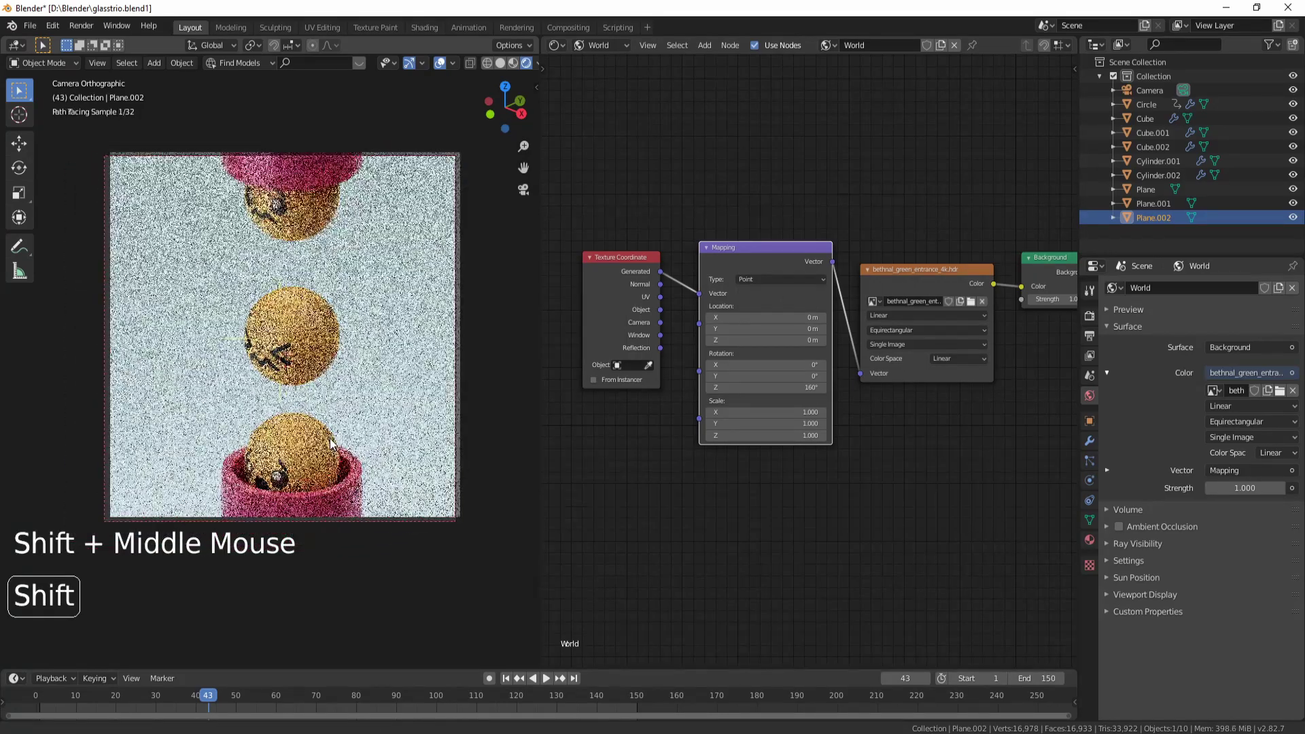
key(ctrl+s)
scroll(up, 3)
scroll(down, 3)
middle_click(323, 442)
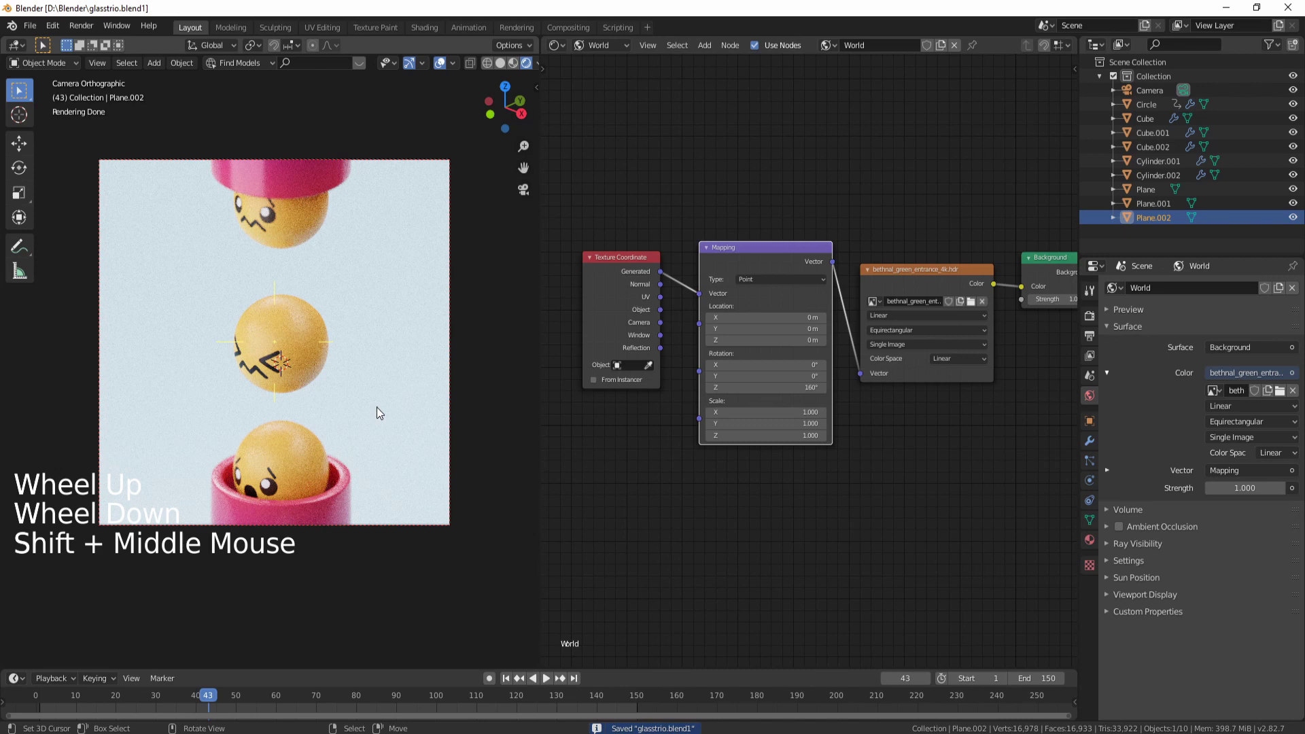